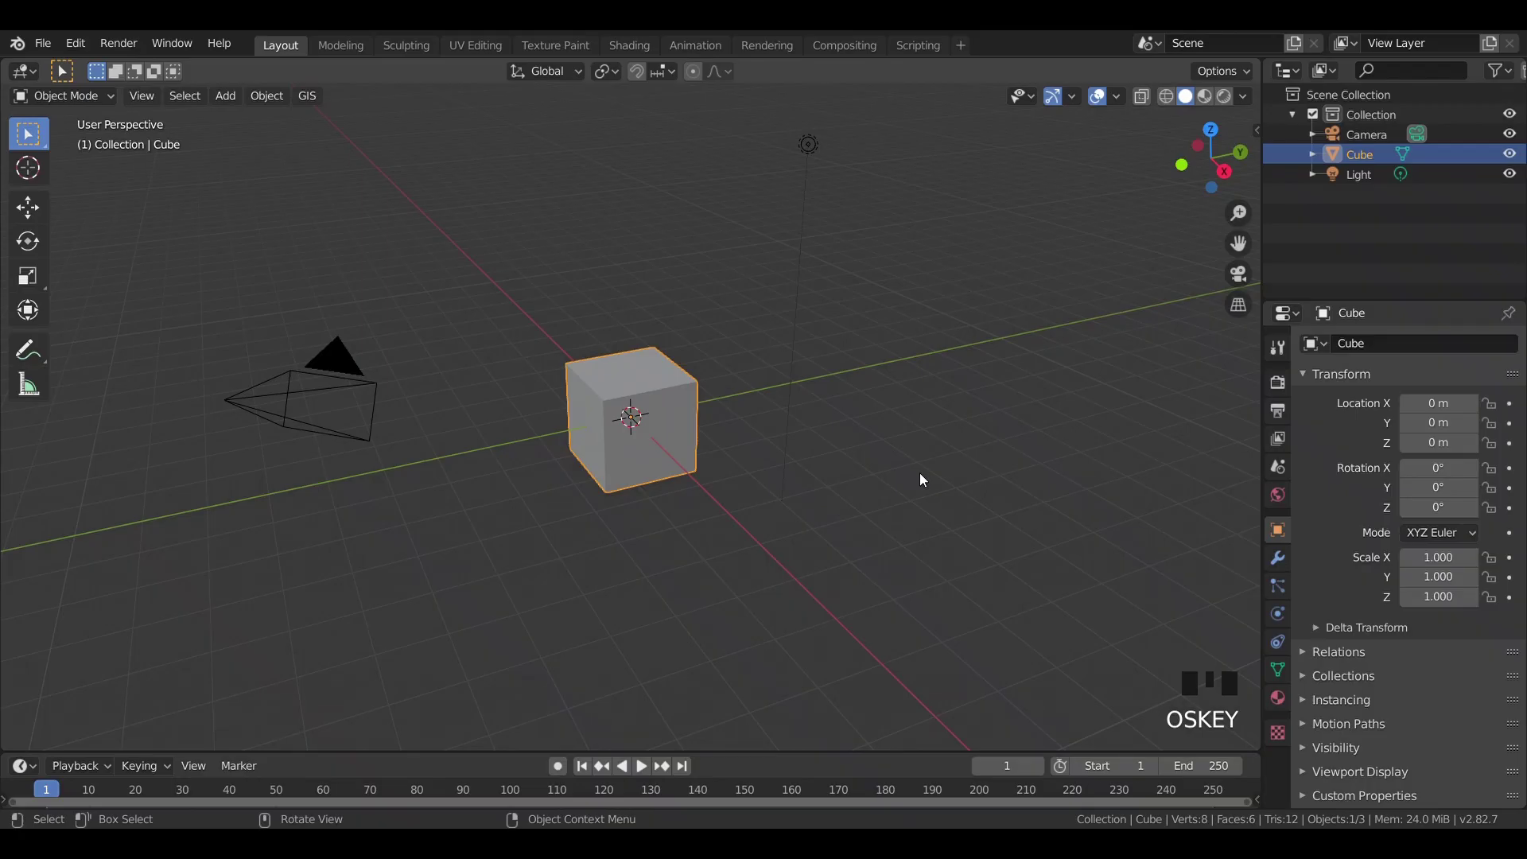
Step: Remove the default cube and add a ground plane scaled up to cover the scene
left_click(30, 210)
left_click(625, 386)
key("x")
left_click(809, 146)
key("x")
key("shift+a")
key("s")
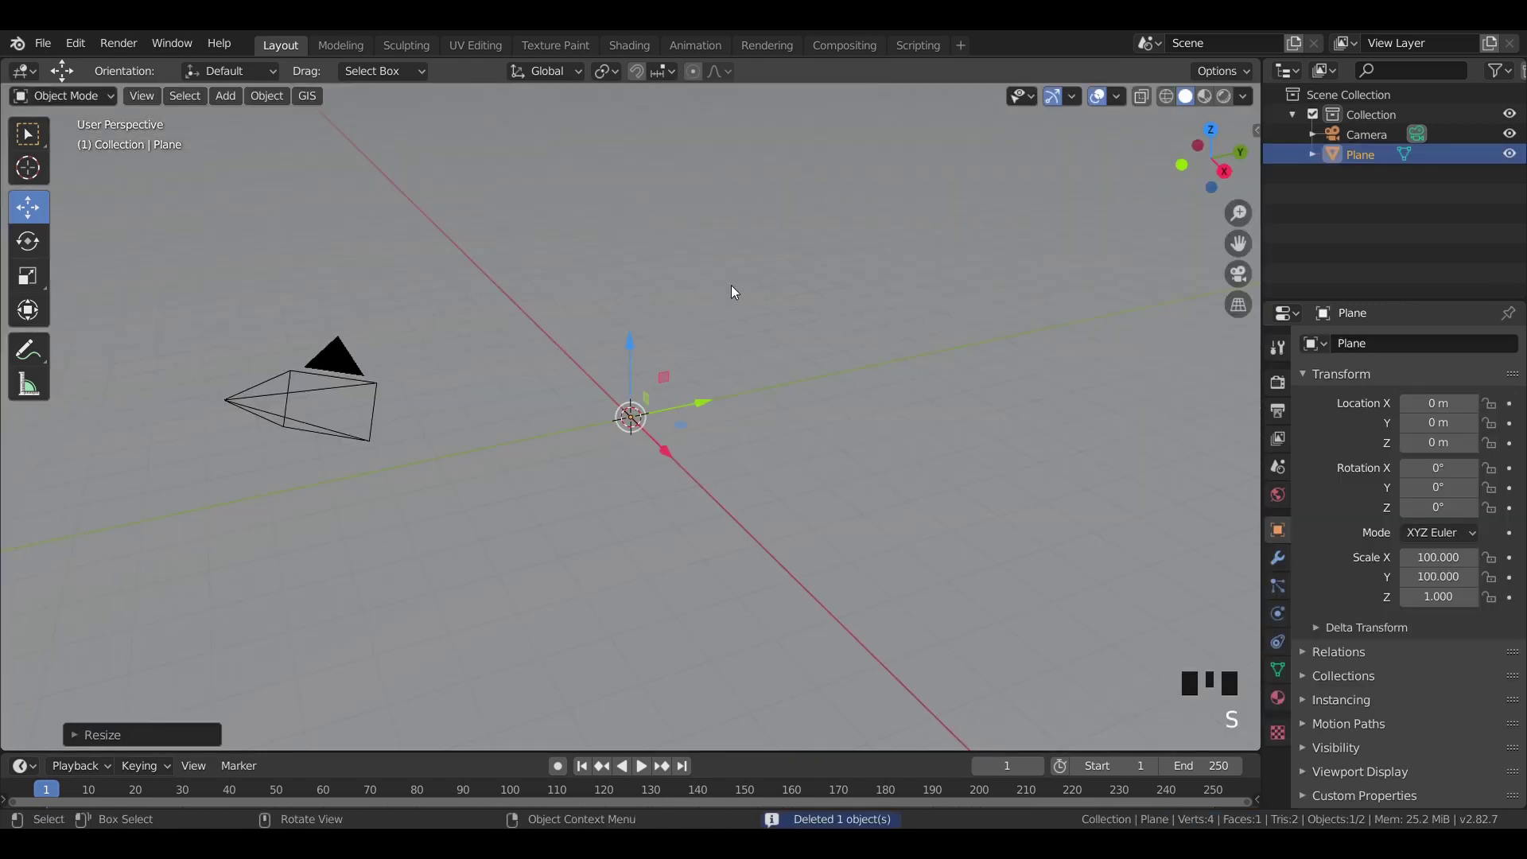
Step: Add an enlarged area light raised overhead and a flattened cube resting on the plane
key("shift+a")
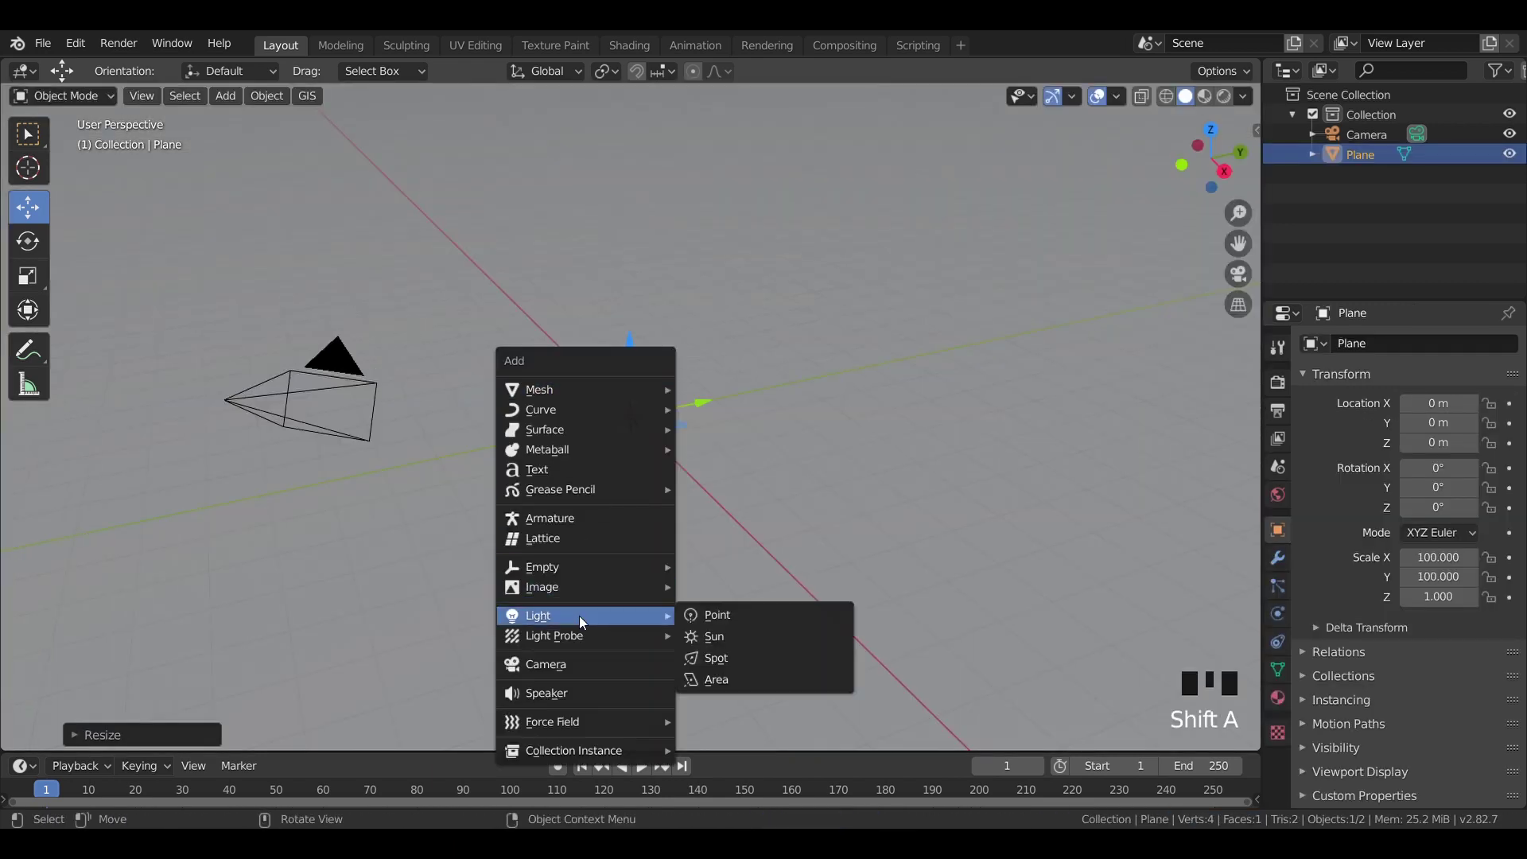
left_click(636, 352)
key("KP_1")
key("s")
key("shift+a")
left_click(640, 303)
left_click(640, 243)
key("s")
left_click(635, 125)
Step: Give the ground plane a new material with a cyan base colour
left_click_drag(827, 547, 841, 481)
left_click(841, 482)
left_click(1273, 707)
left_click_drag(1429, 437, 1429, 500)
left_click(1461, 631)
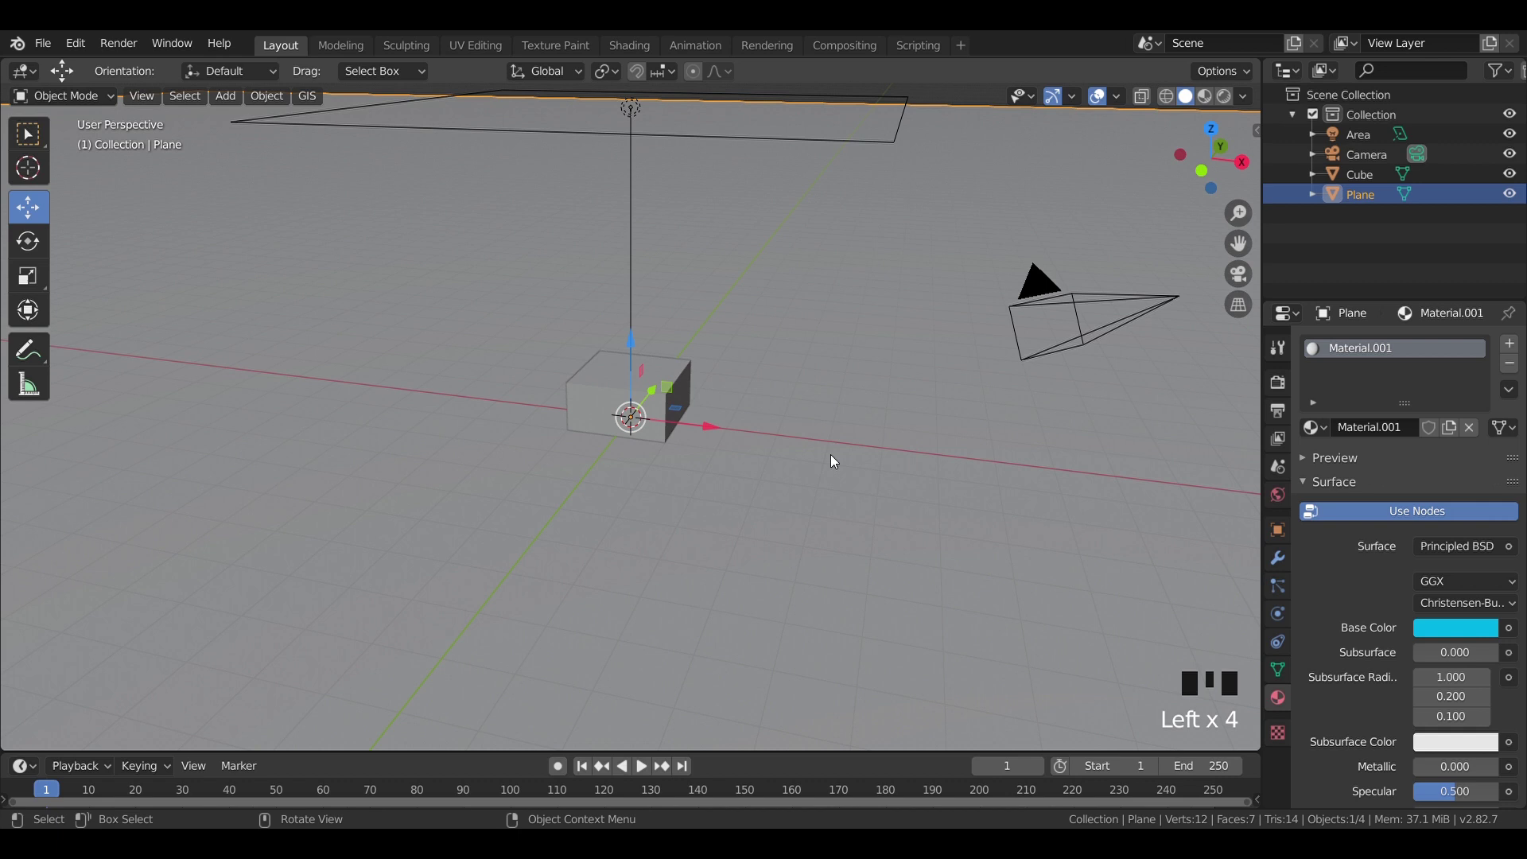
left_click(691, 386)
Step: Raise the area light's power so it brightly lights the box, viewed through the camera in rendered shading
left_click(1433, 430)
key("KP_0")
key("z")
left_click(633, 272)
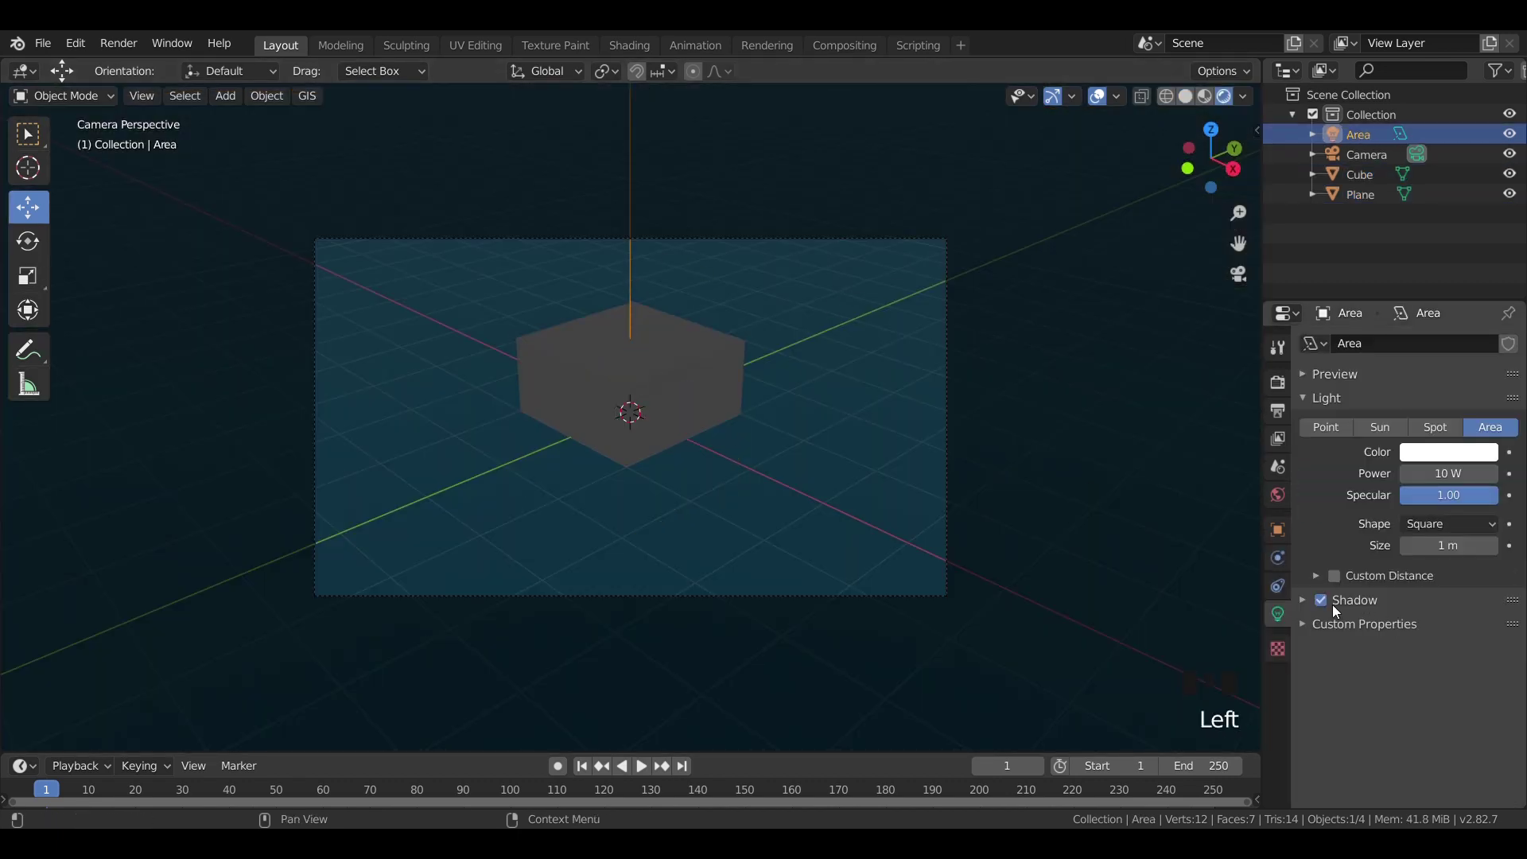
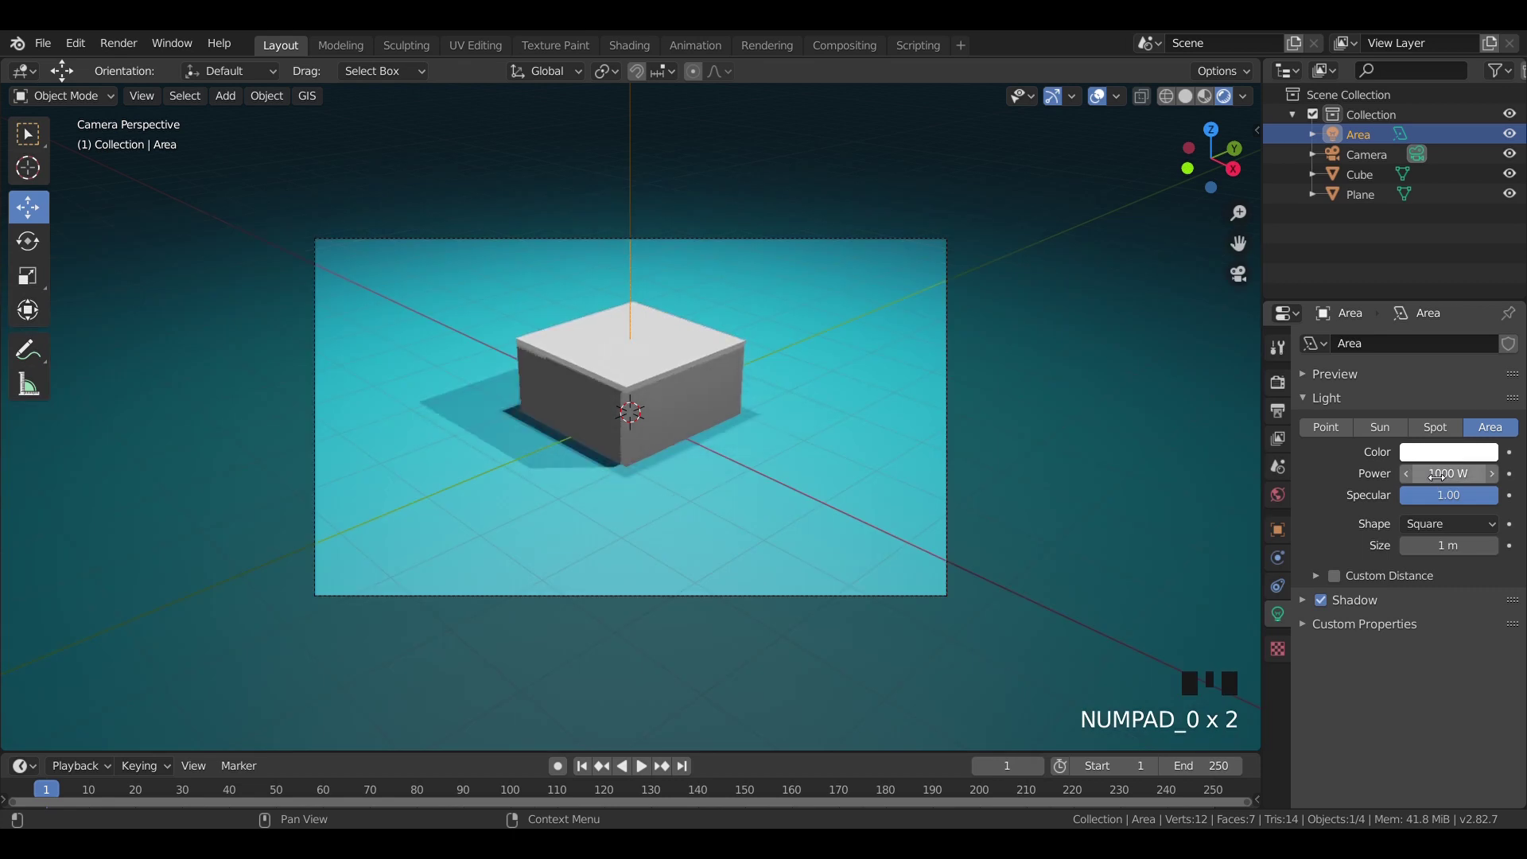
left_click(945, 410)
key("h")
Step: Switch the camera type to orthographic and hide the camera object
left_click(947, 576)
left_click(950, 580)
double_click(954, 588)
left_click(953, 600)
left_click(927, 599)
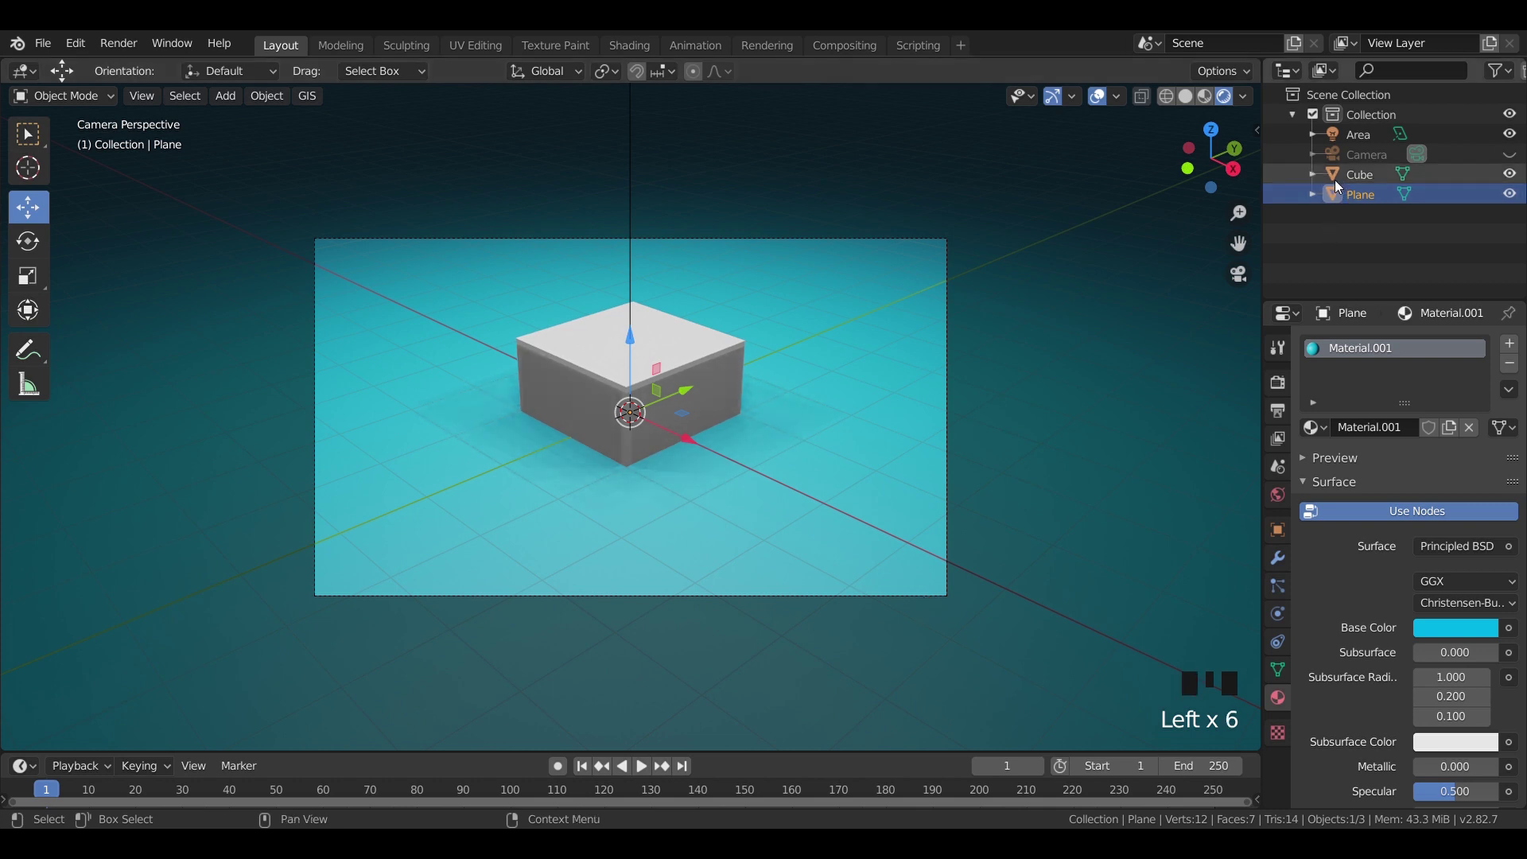
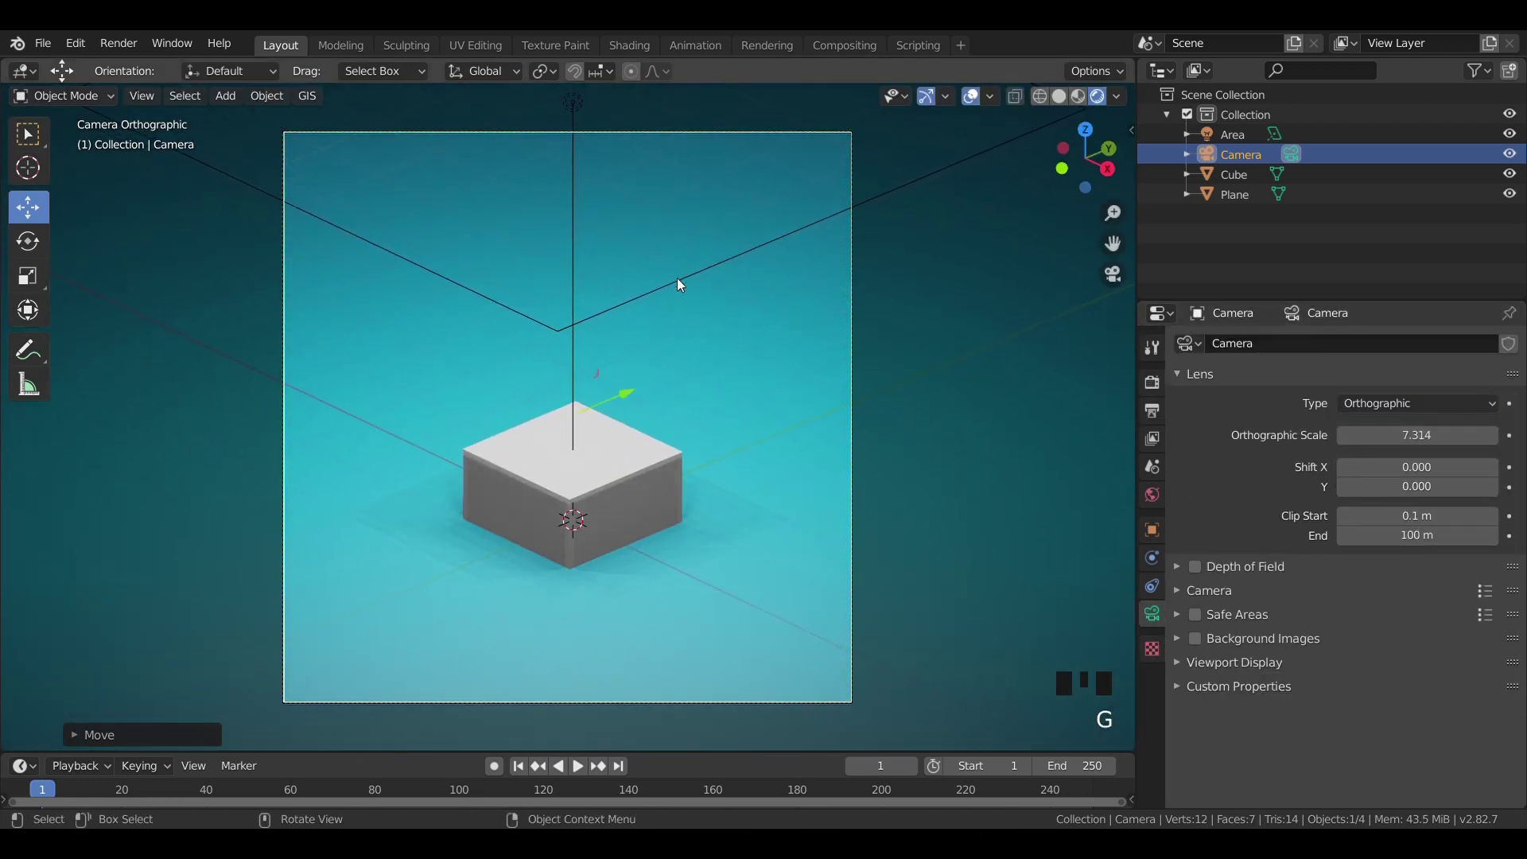
Step: Move the newly added UV sphere into place at the origin
key("g")
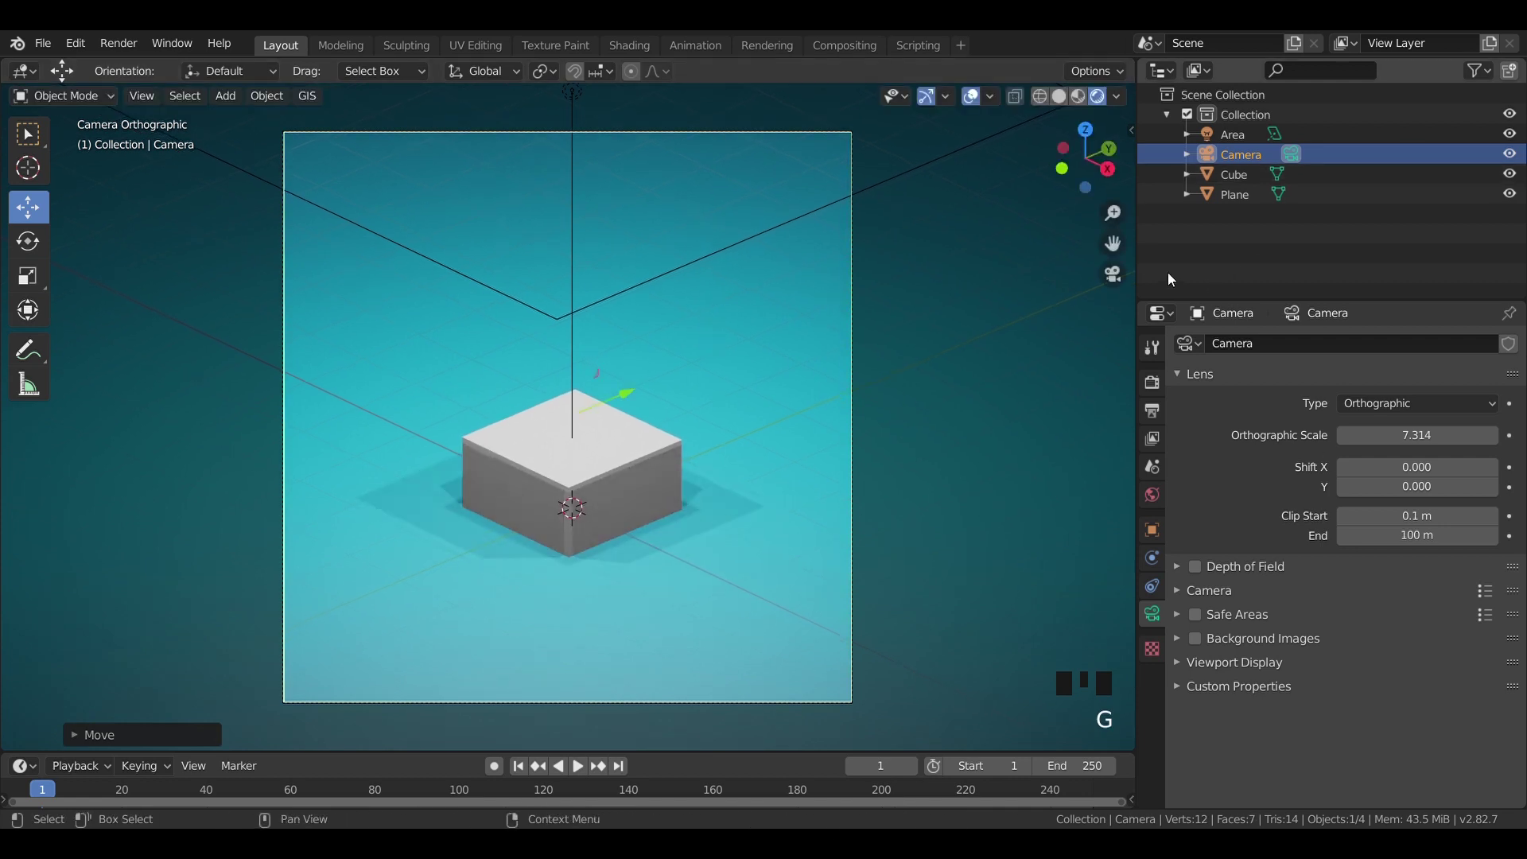
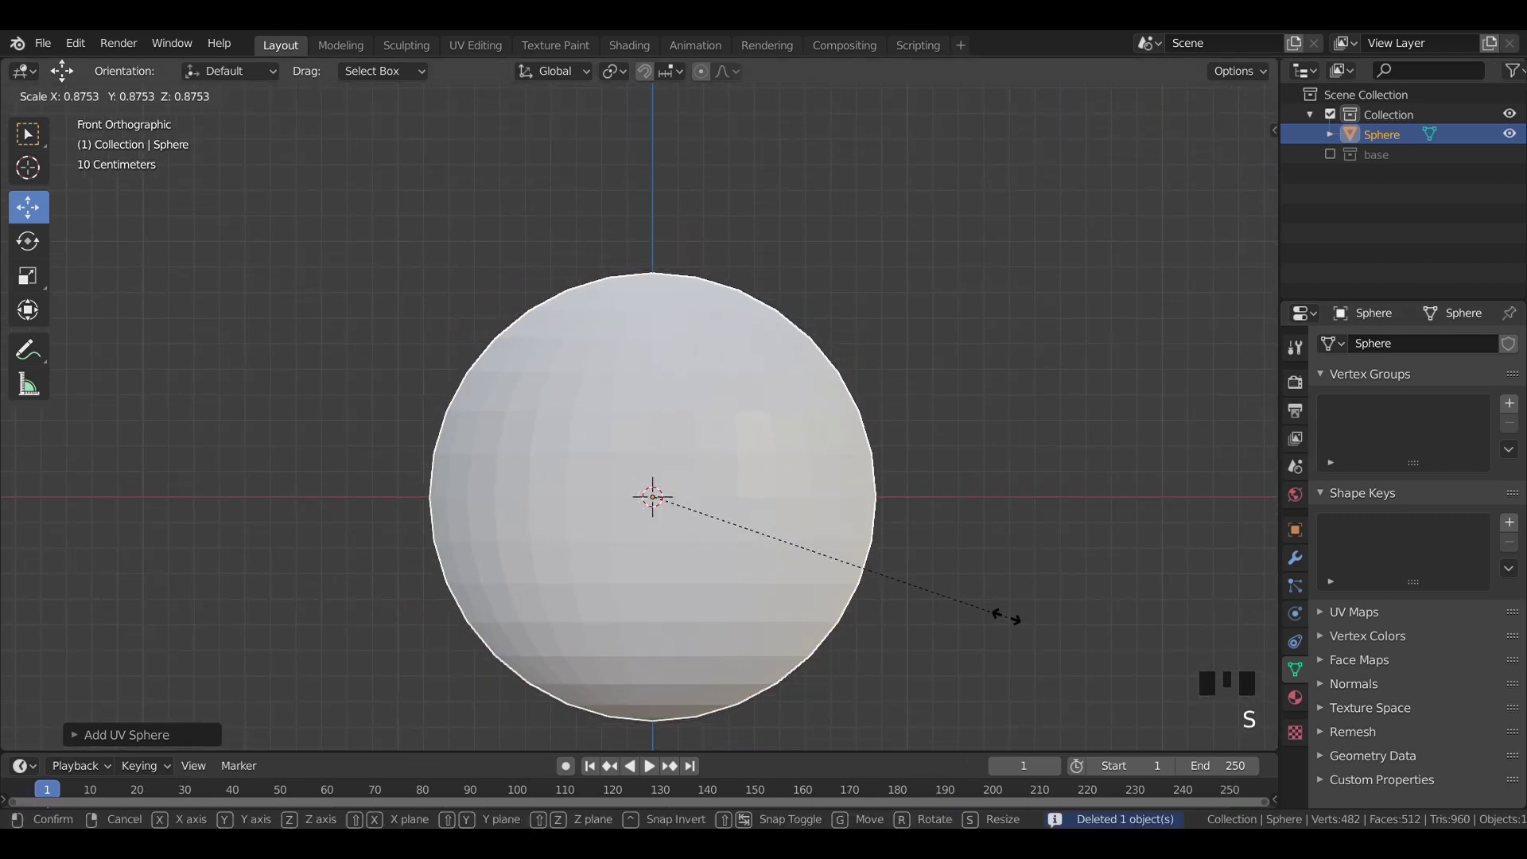
Step: Add a cylinder, narrow it into a thin stem and move it up above the sphere
left_click(666, 416)
left_click(815, 395)
scroll("down", 3)
key("shift+a")
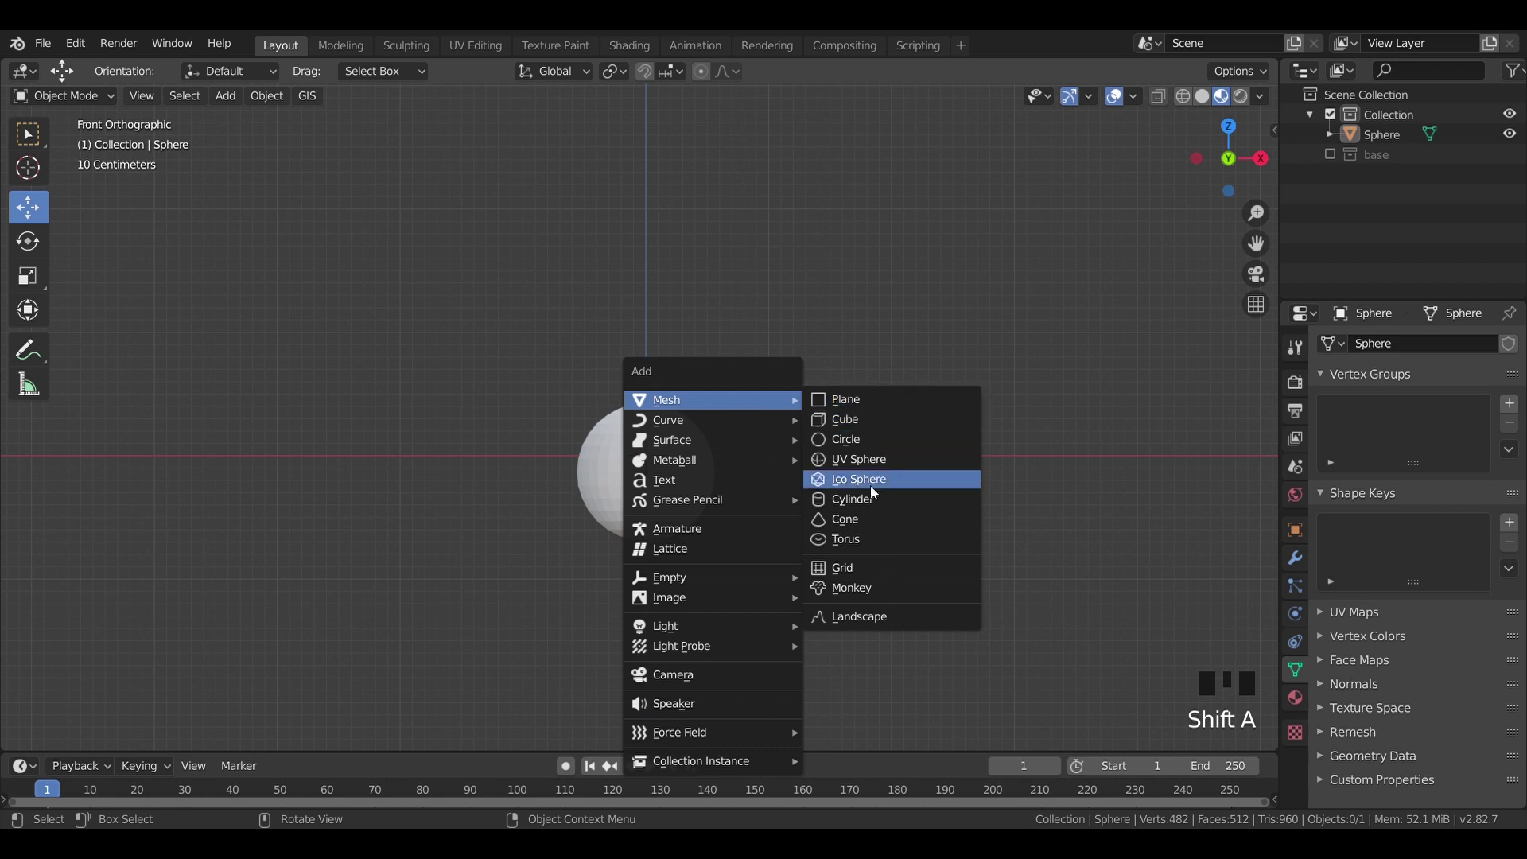
key("s")
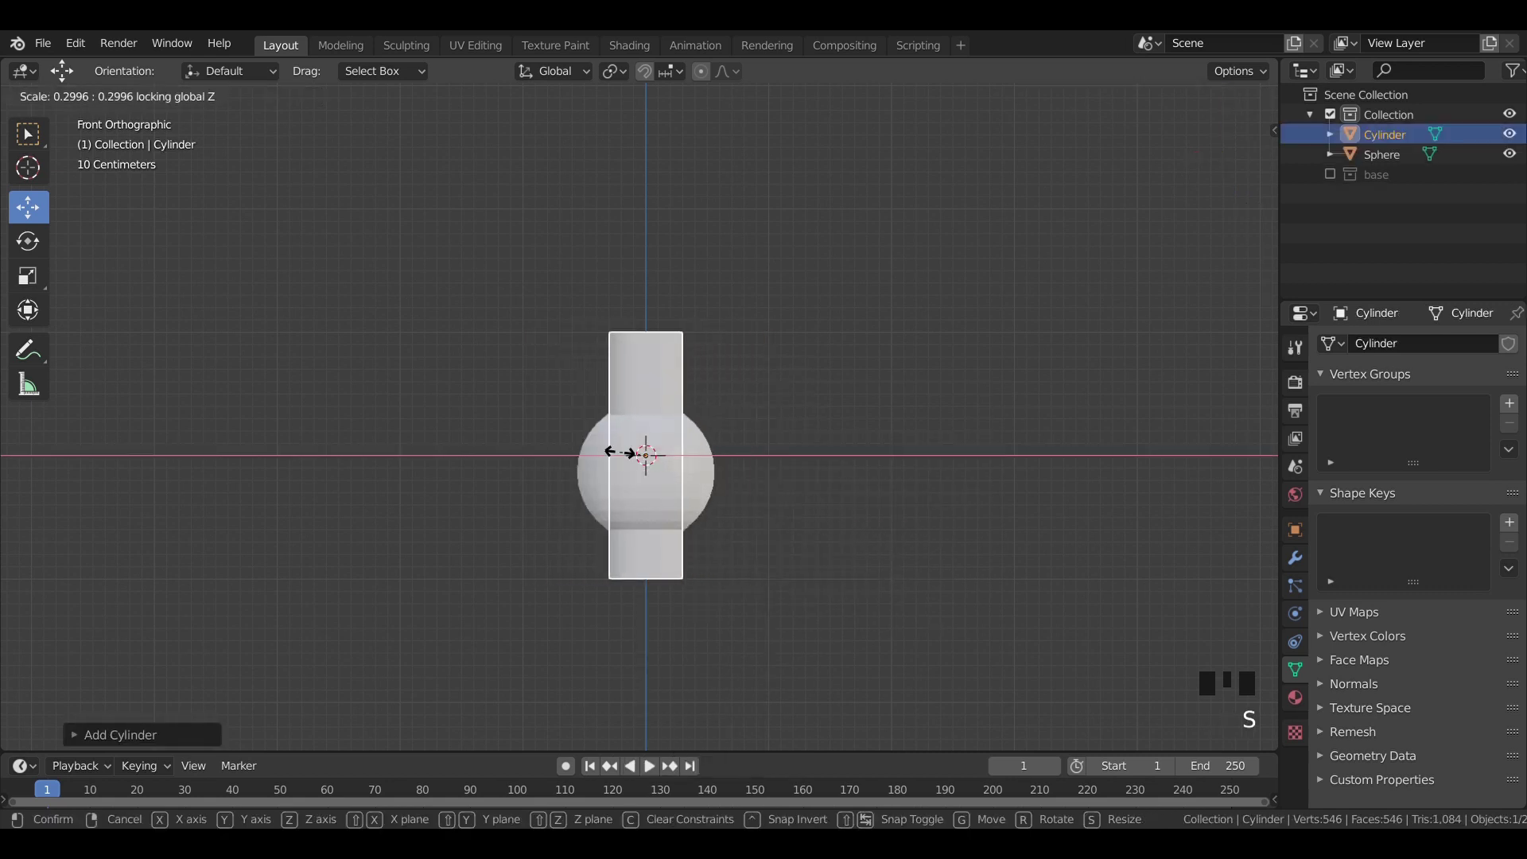
key("s")
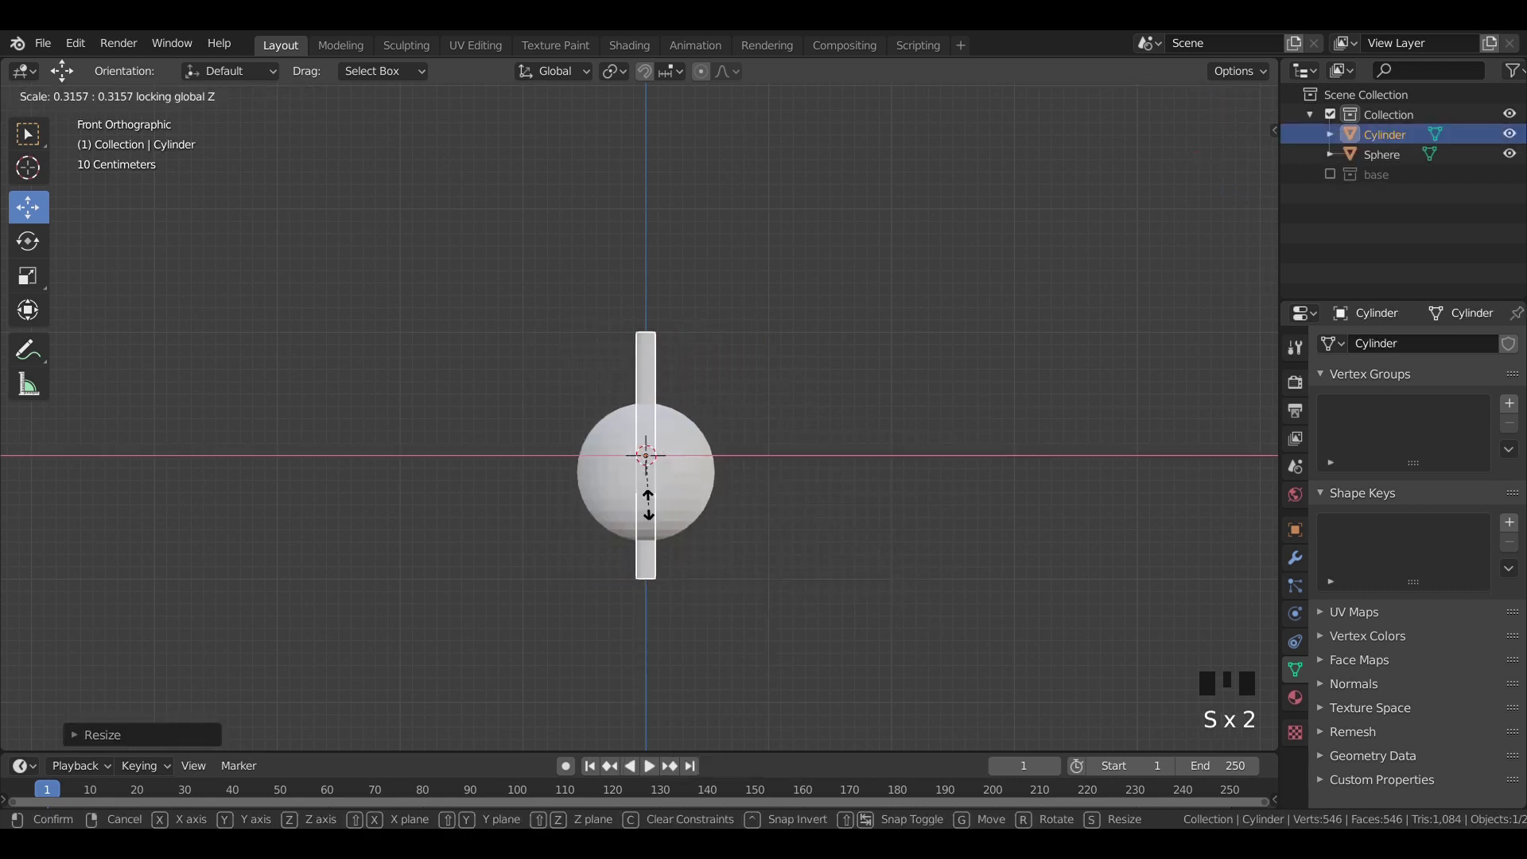
left_click(650, 376)
left_click_drag(644, 390, 661, 324)
left_click(644, 206)
Step: Add a cone, place it on top of the stem and enter edit mode on it in front view
key("shift+a")
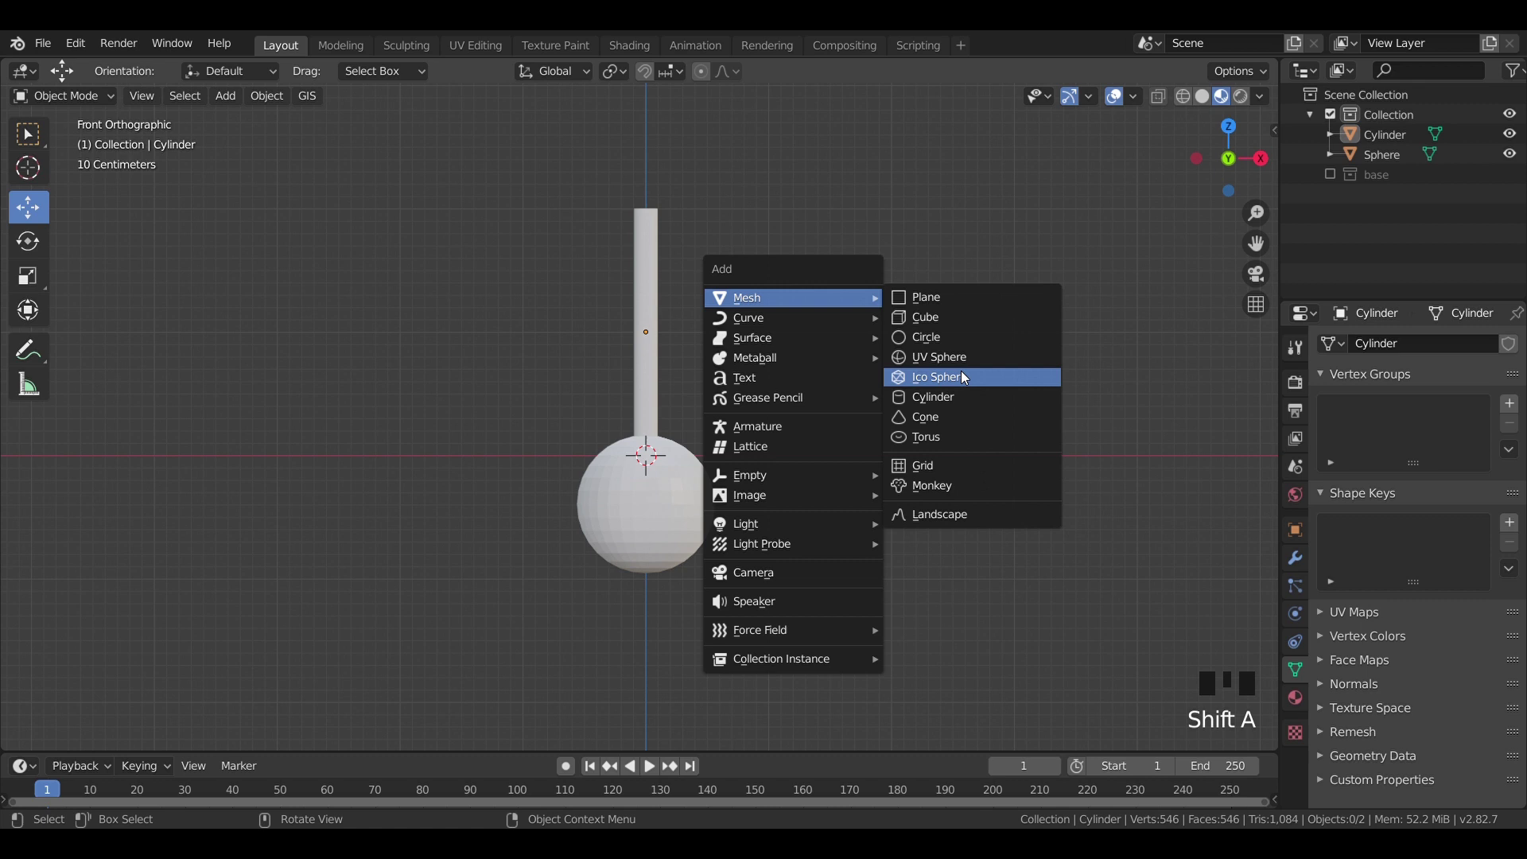
left_click_drag(652, 383, 799, 343)
left_click_drag(799, 344, 750, 633)
left_click(750, 633)
scroll("down", 3)
left_click_drag(730, 579, 668, 487)
left_click(668, 488)
key("KP_1")
key("Tab")
scroll("up", 3)
Step: Delete the cone and add a new cylinder with a higher vertex count for the shade
key("ctrl+r")
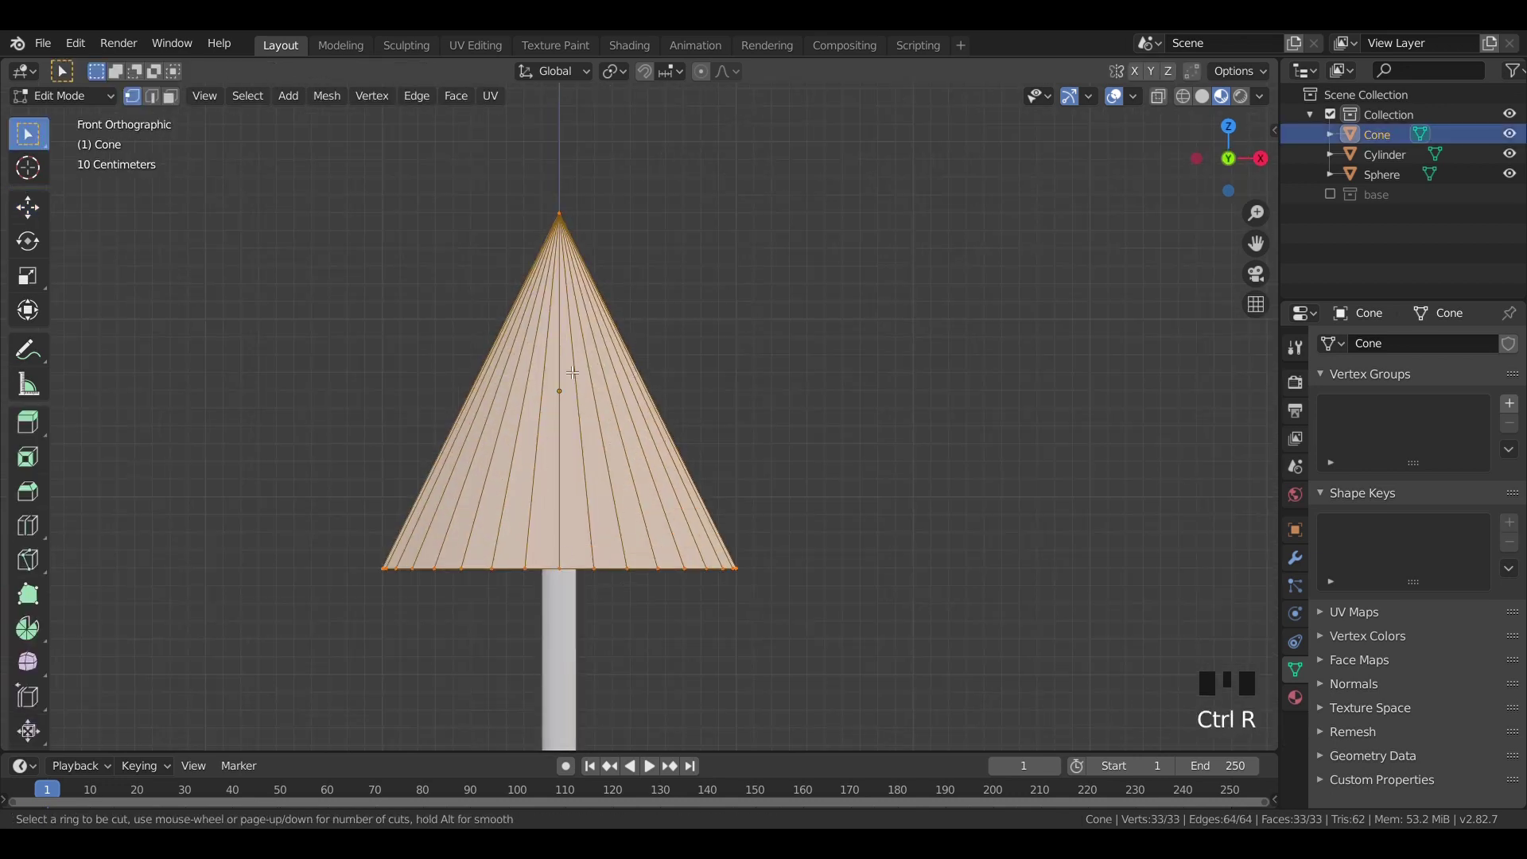
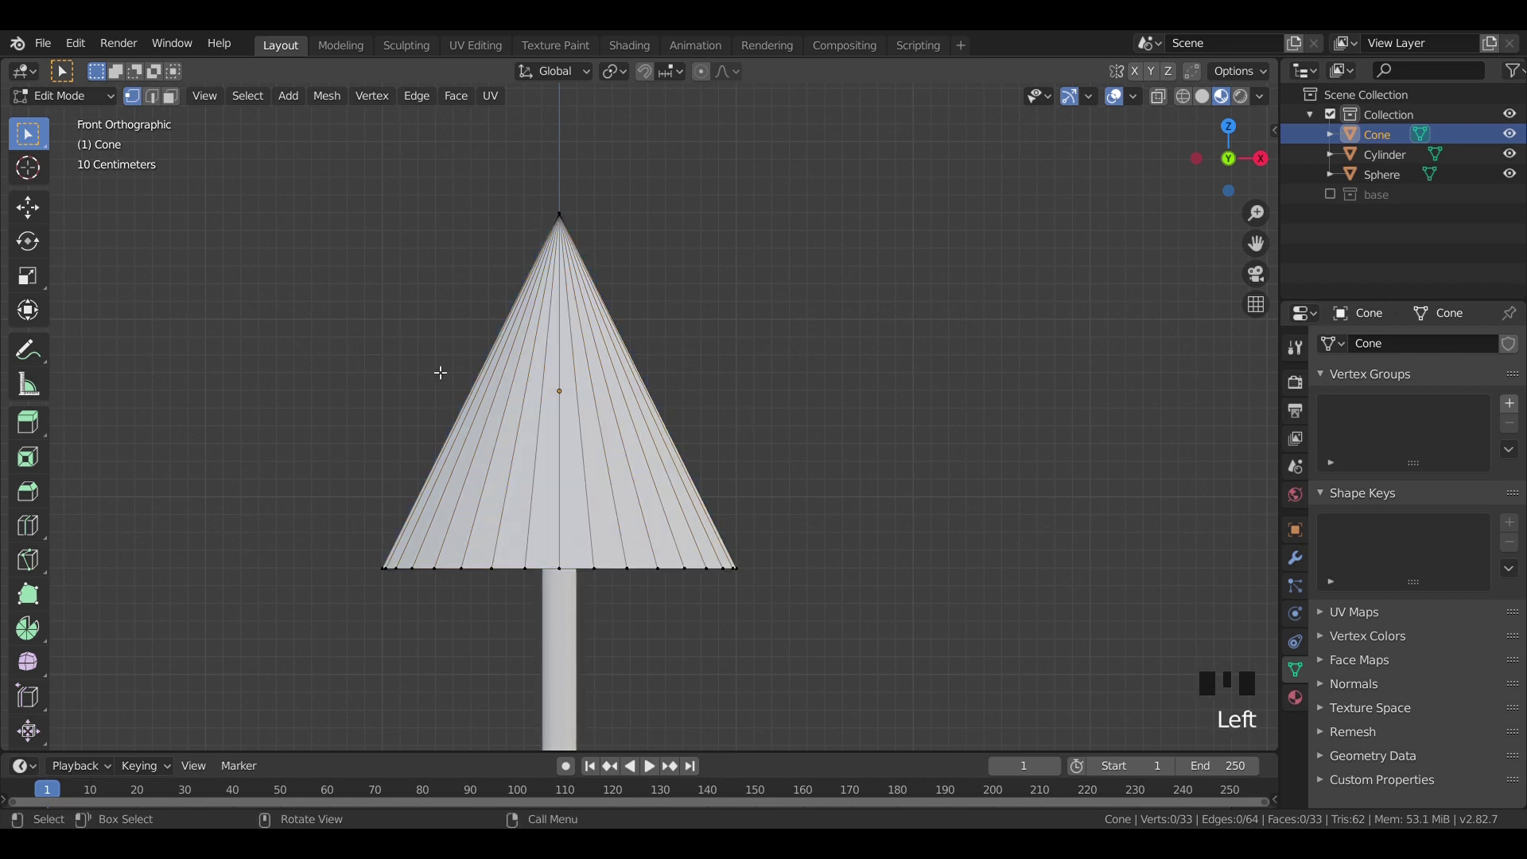
key("Tab")
key("x")
scroll("down", 3)
scroll("up", 3)
key("shift+a")
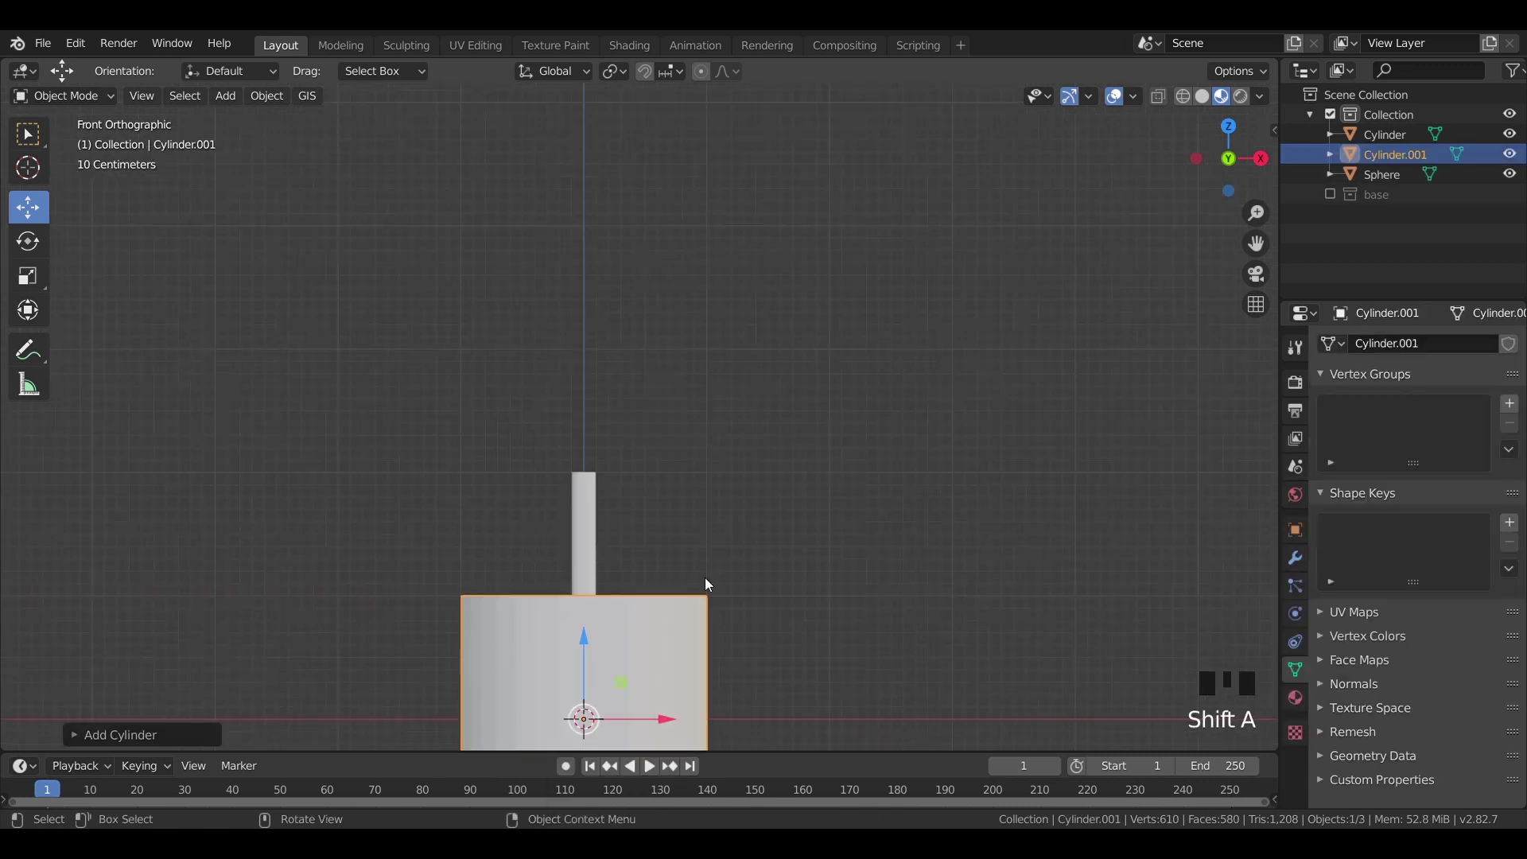
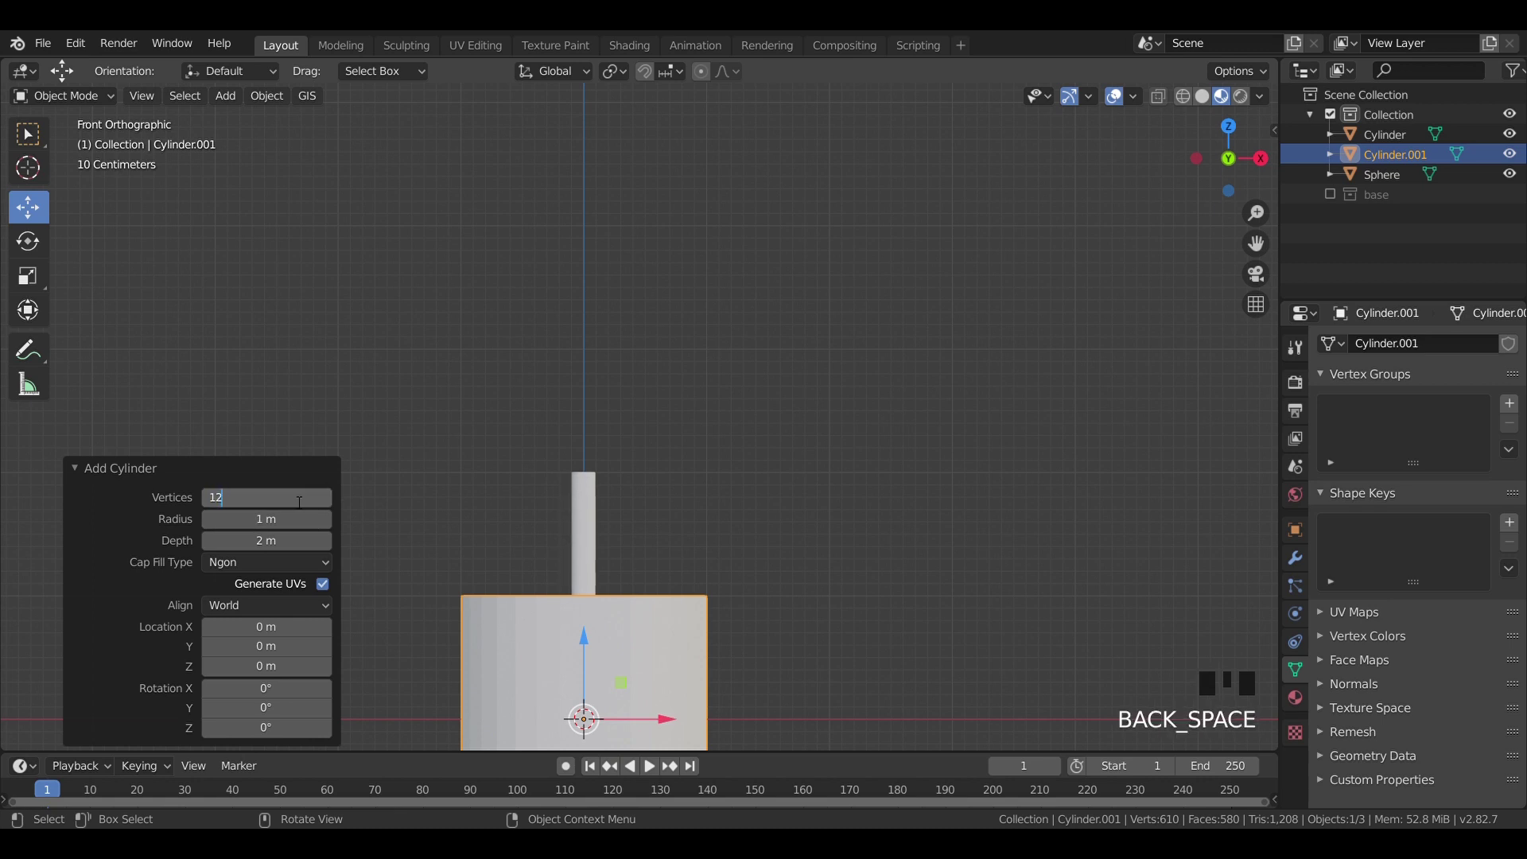
key("Tab")
key("Tab")
left_click(589, 642)
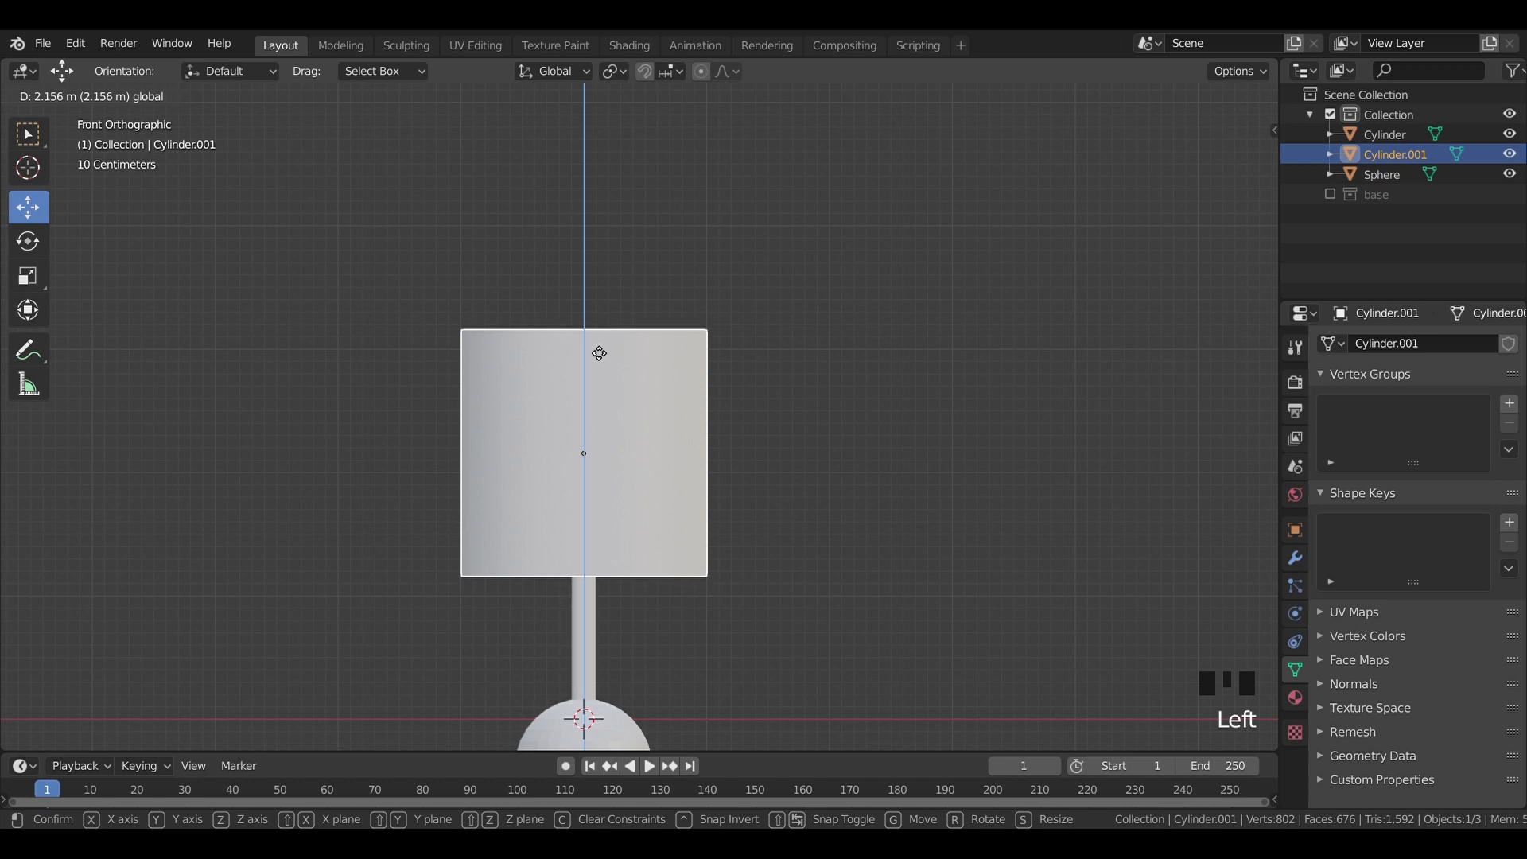
Step: Move the cylinder above the stem and scale its top ring down to taper it into a lampshade
left_click(828, 413)
left_click_drag(820, 416, 672, 463)
left_click(673, 463)
key("KP_0")
left_click(772, 453)
key("KP_1")
left_click_drag(681, 416, 905, 422)
key("Tab")
key("z")
left_click(885, 349)
key("b")
key("s")
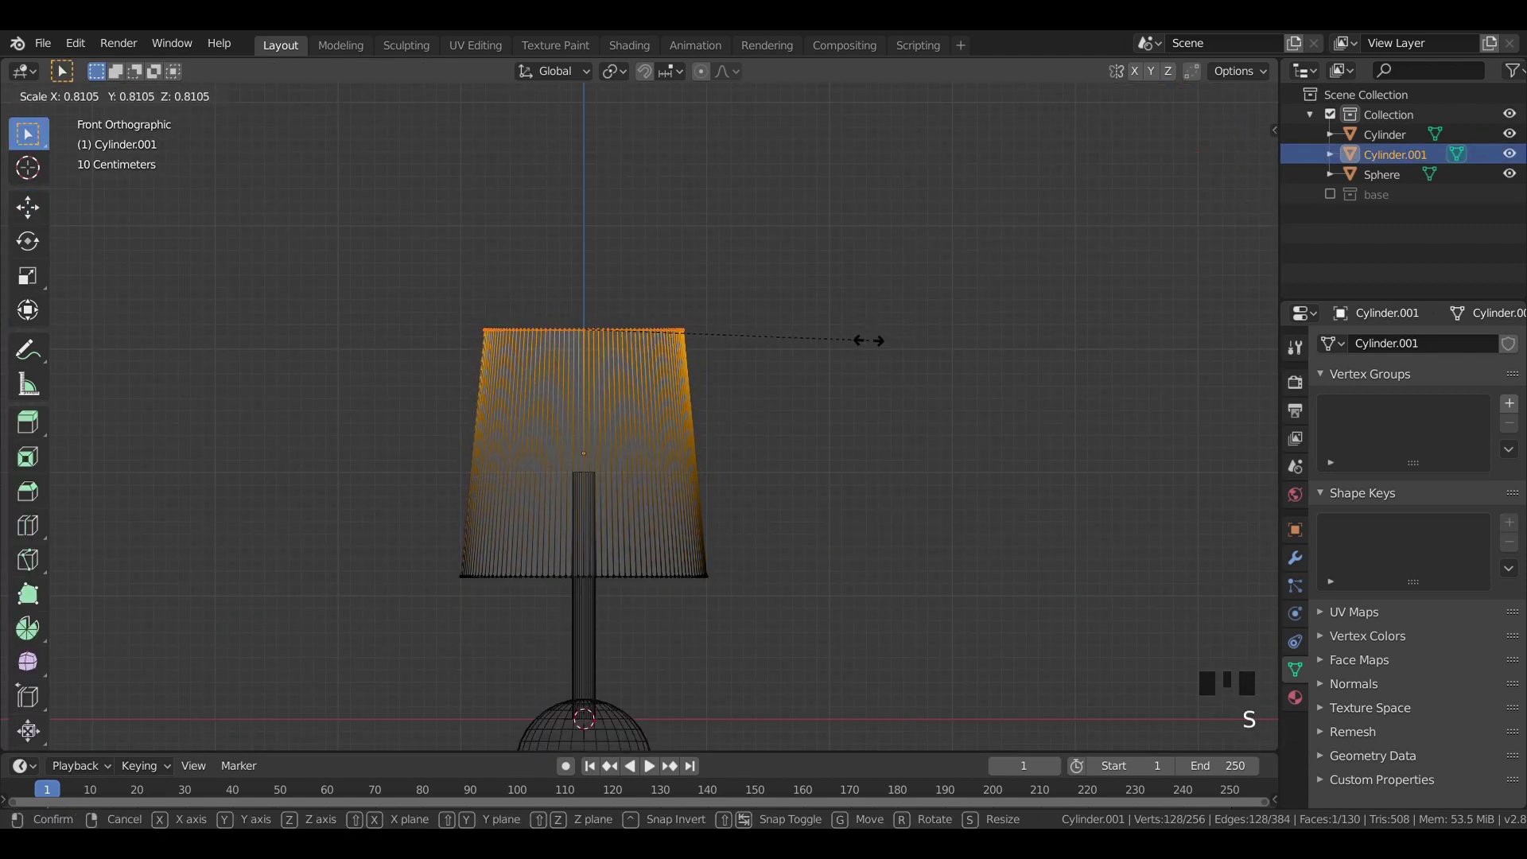
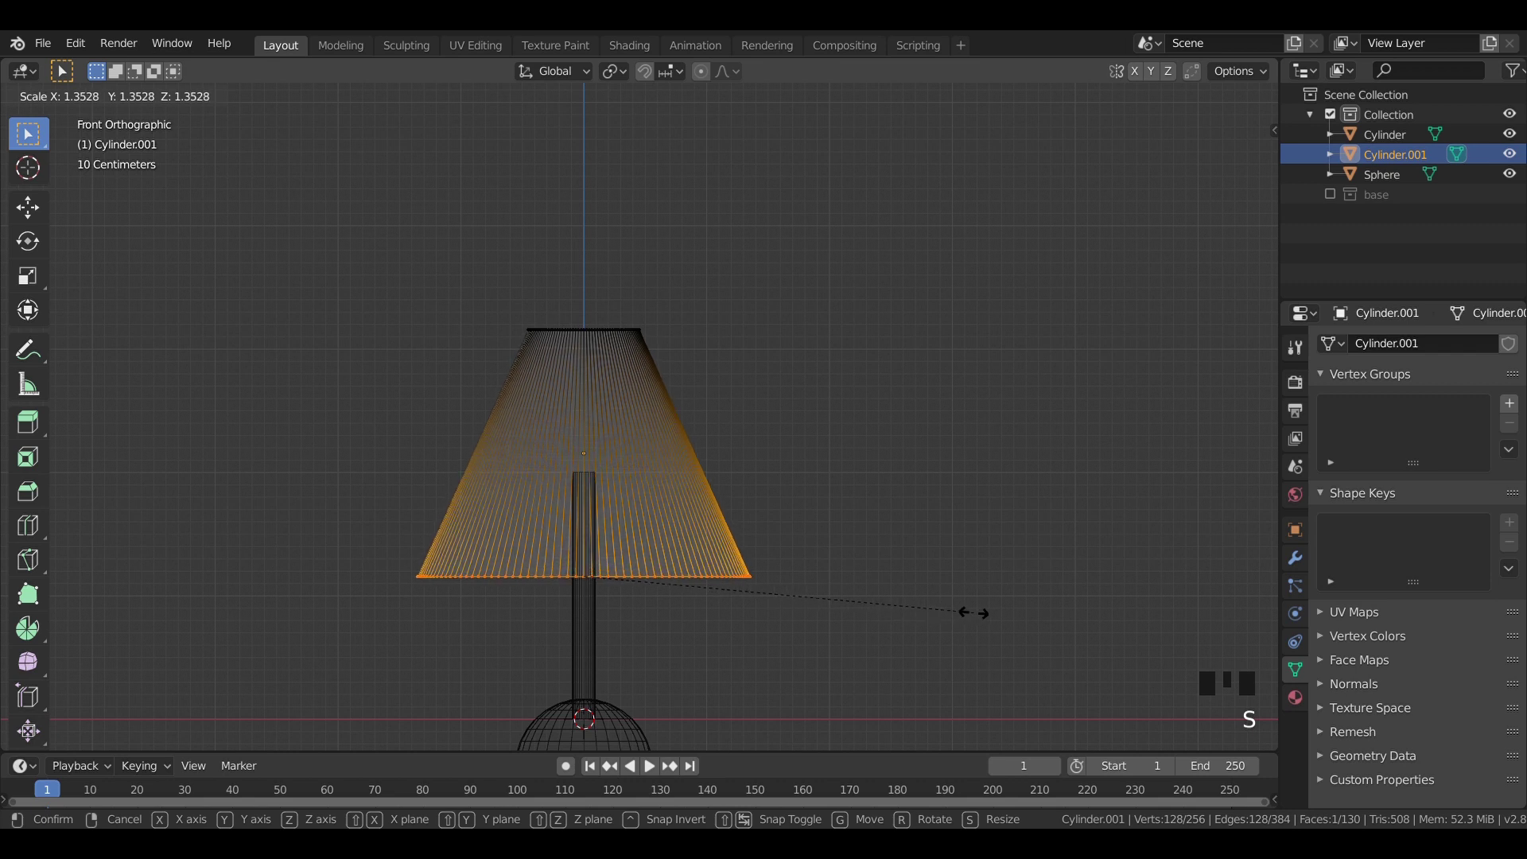
left_click(965, 525)
Step: Rescale the shade wider and shorter and check the table-lamp silhouette from front and camera views
key("z")
left_click(915, 572)
scroll("down", 3)
left_click(709, 493)
key("s")
key("KP_1")
left_click(803, 521)
left_click(926, 404)
left_click_drag(835, 462, 776, 482)
key("KP_0")
key("z")
key("z")
key("KP_1")
left_click(1329, 199)
left_click(870, 431)
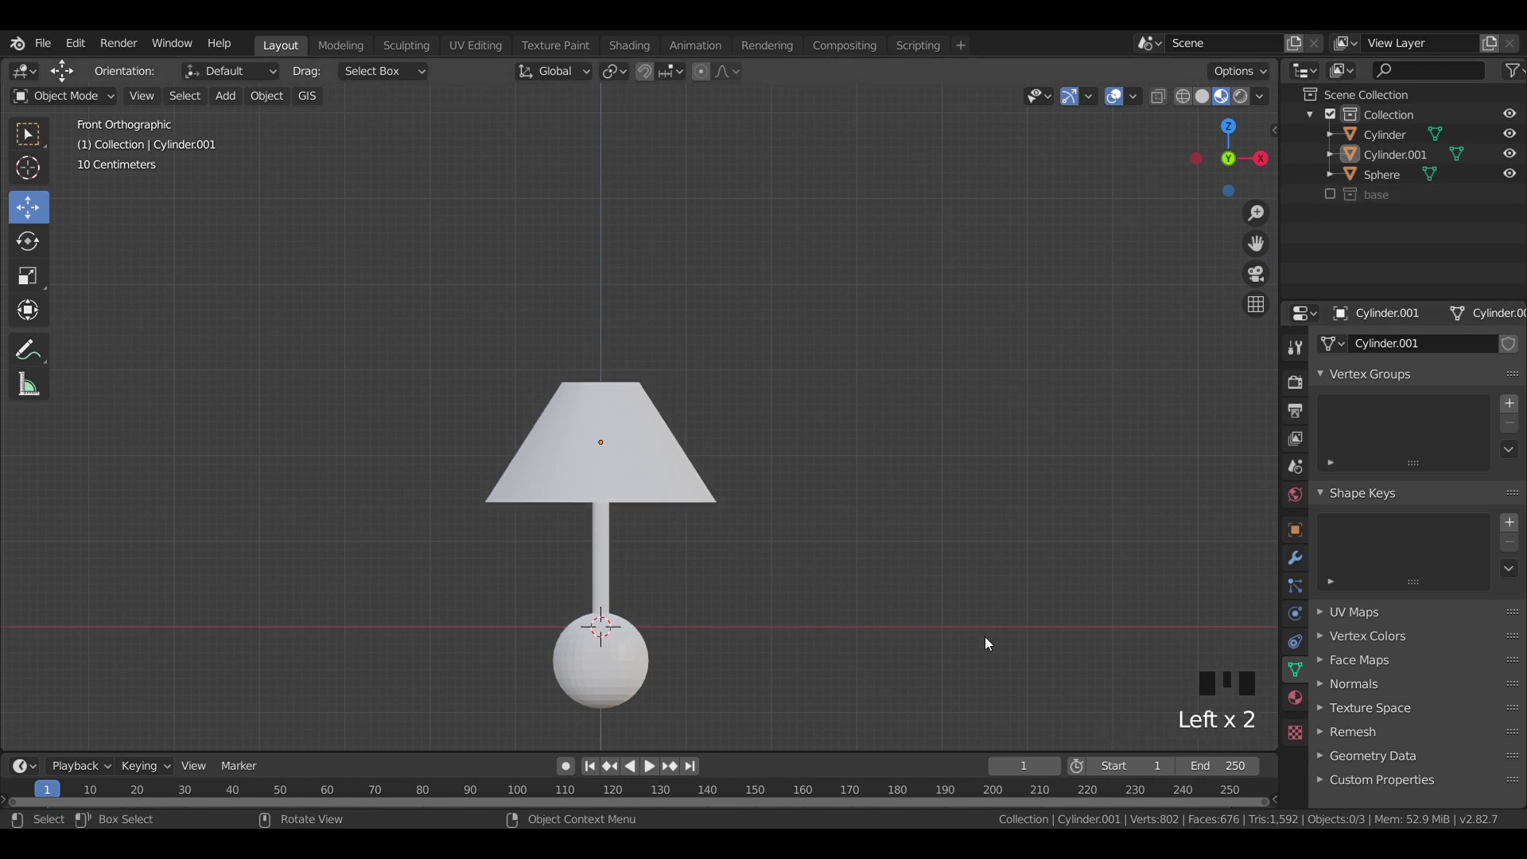
Step: Open the shade in edit mode and delete its bottom face to hollow it out
left_click(750, 592)
left_click(814, 546)
right_click(813, 545)
left_click(963, 390)
scroll("up", 3)
left_click(684, 466)
left_click_drag(714, 583, 675, 514)
key("Tab")
left_click(674, 515)
left_click(172, 109)
left_click(474, 485)
key("x")
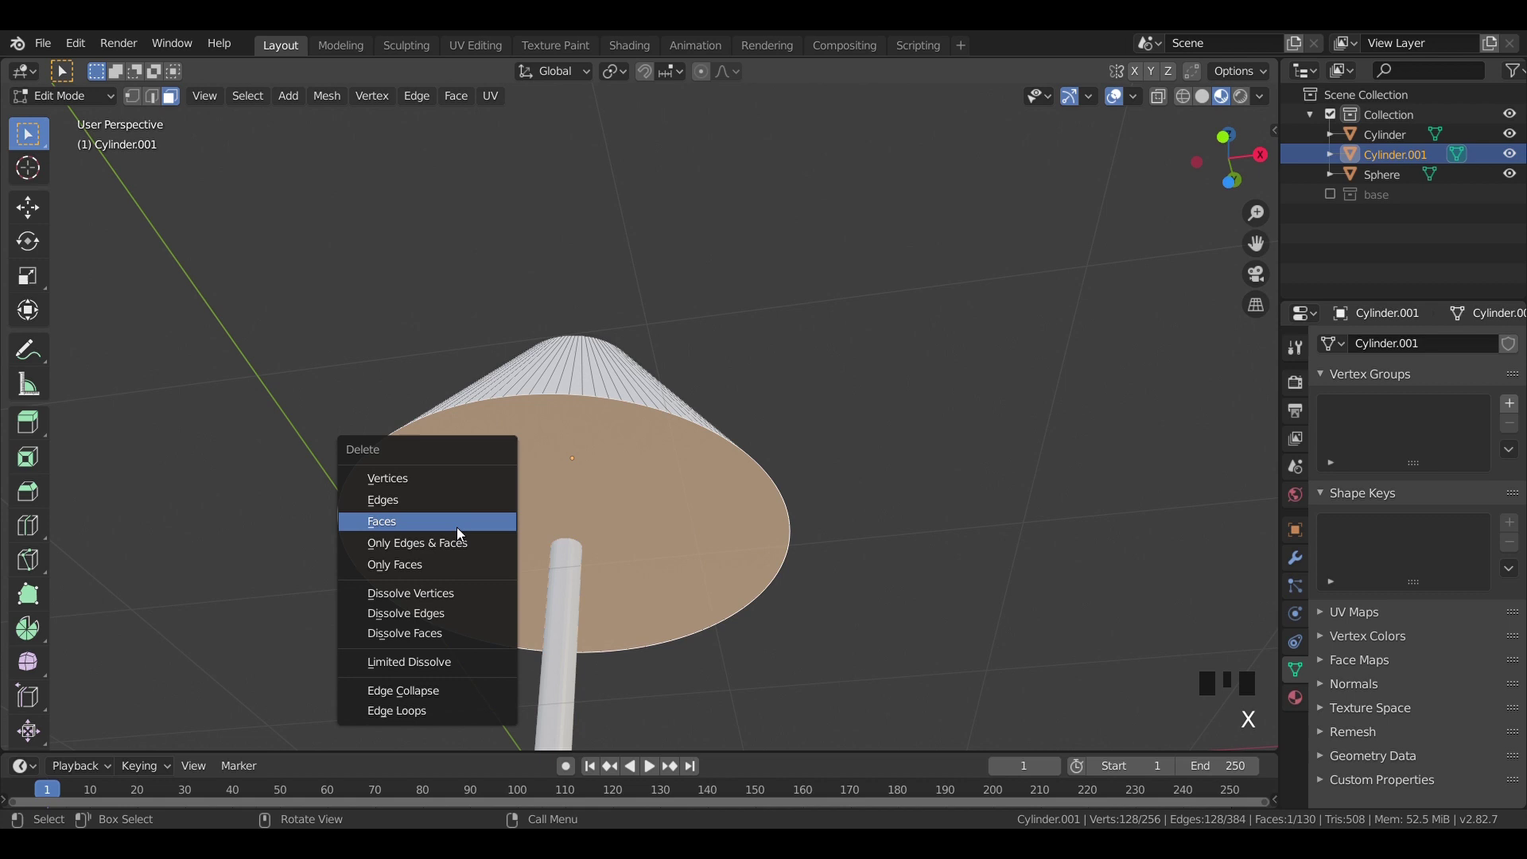
key("Tab")
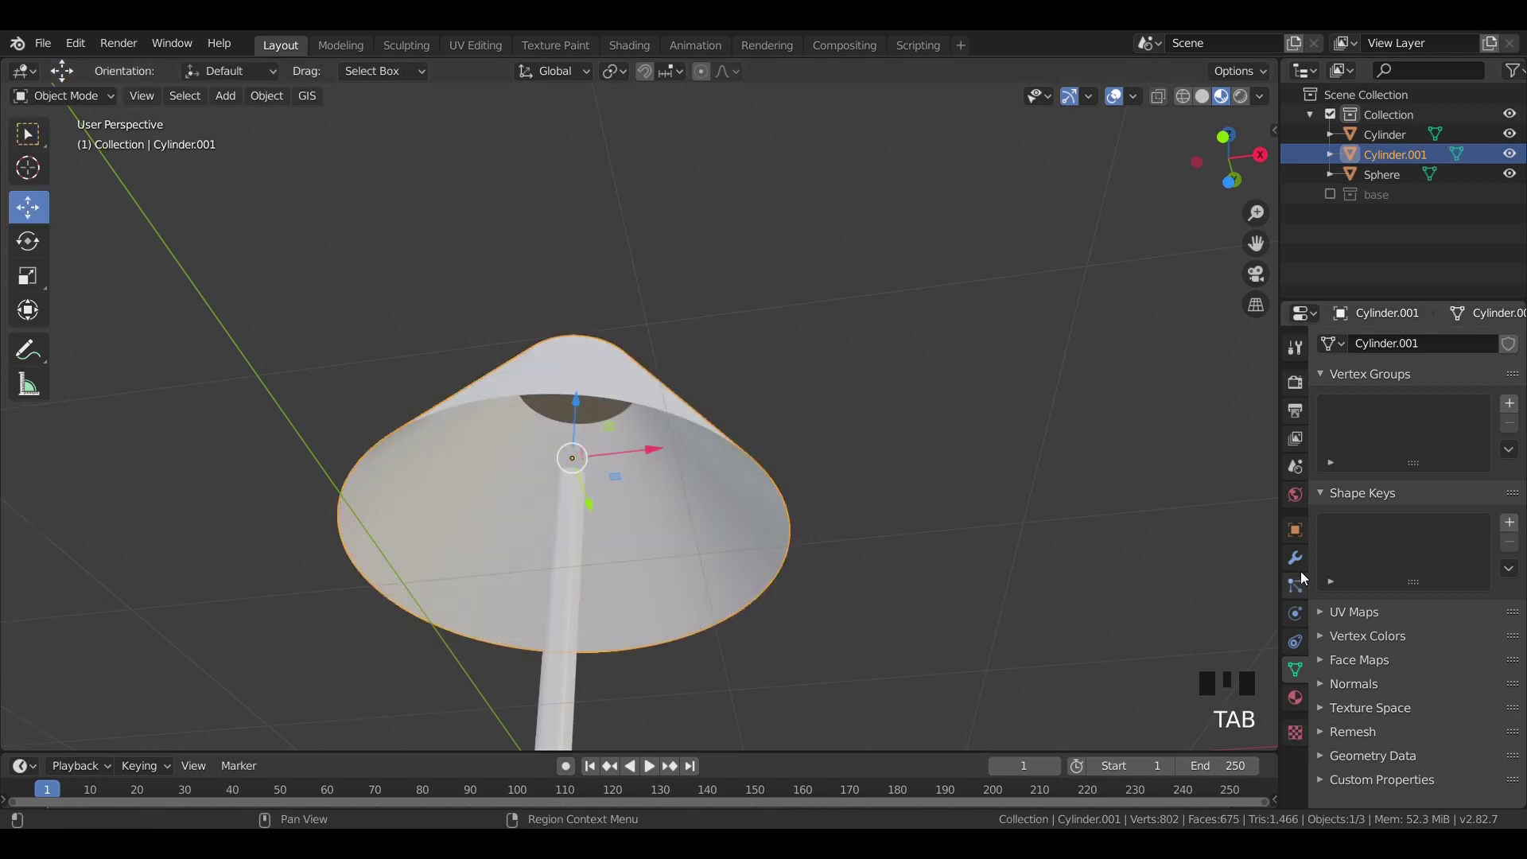
Step: Set the Solidify modifier's wall thickness on the shade, apply it, and view the whole lamp
left_click(1304, 569)
left_click(1417, 343)
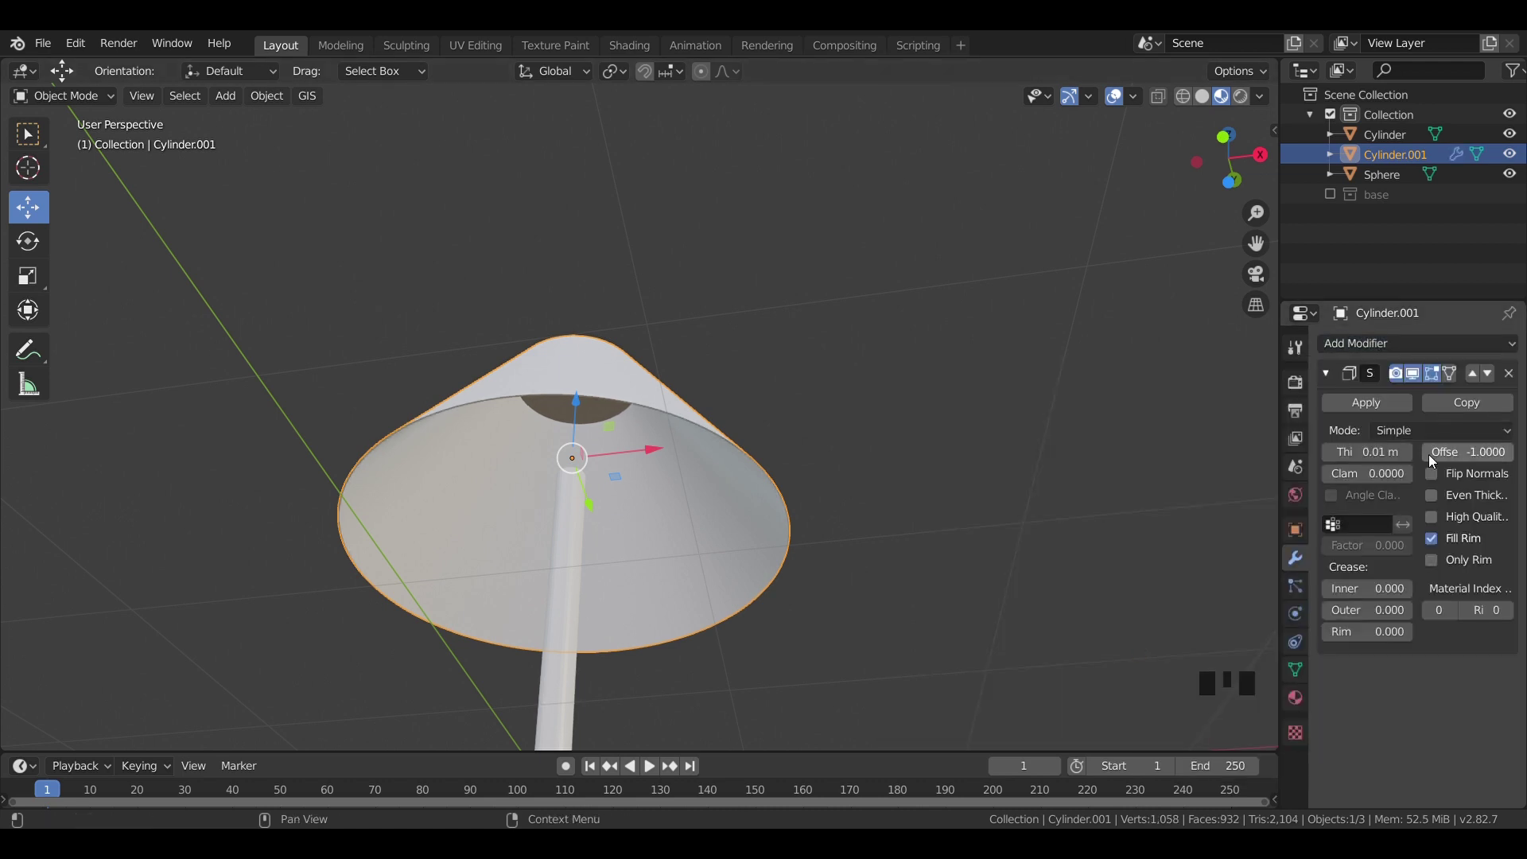
left_click_drag(1409, 455, 1402, 458)
left_click_drag(1329, 453, 1328, 445)
left_click(1327, 458)
left_click(1358, 403)
key("Tab")
key("Tab")
left_click(902, 452)
left_click_drag(758, 482, 880, 478)
key("shift+a")
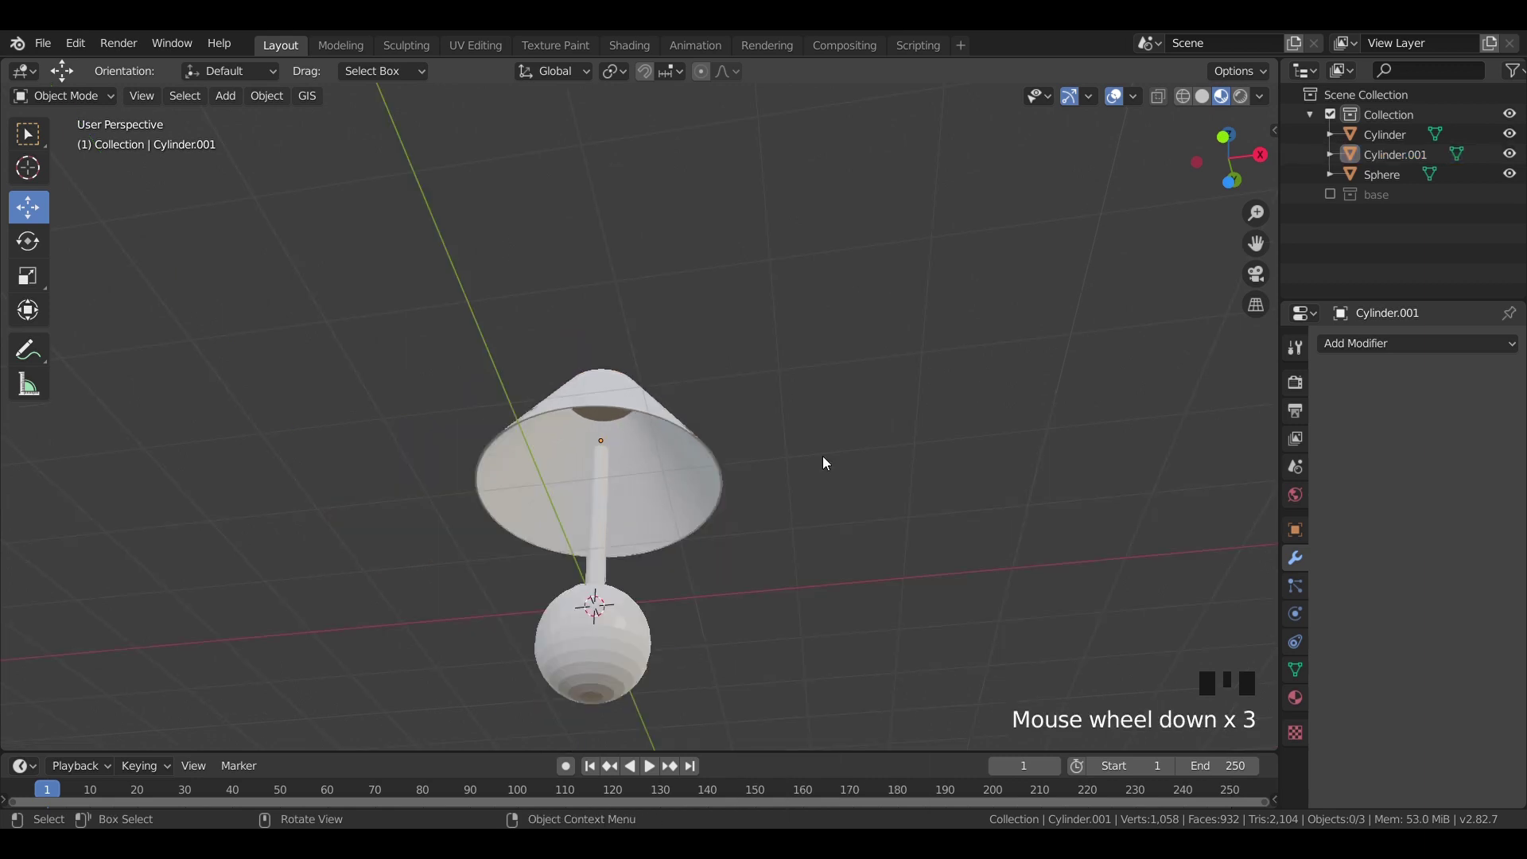
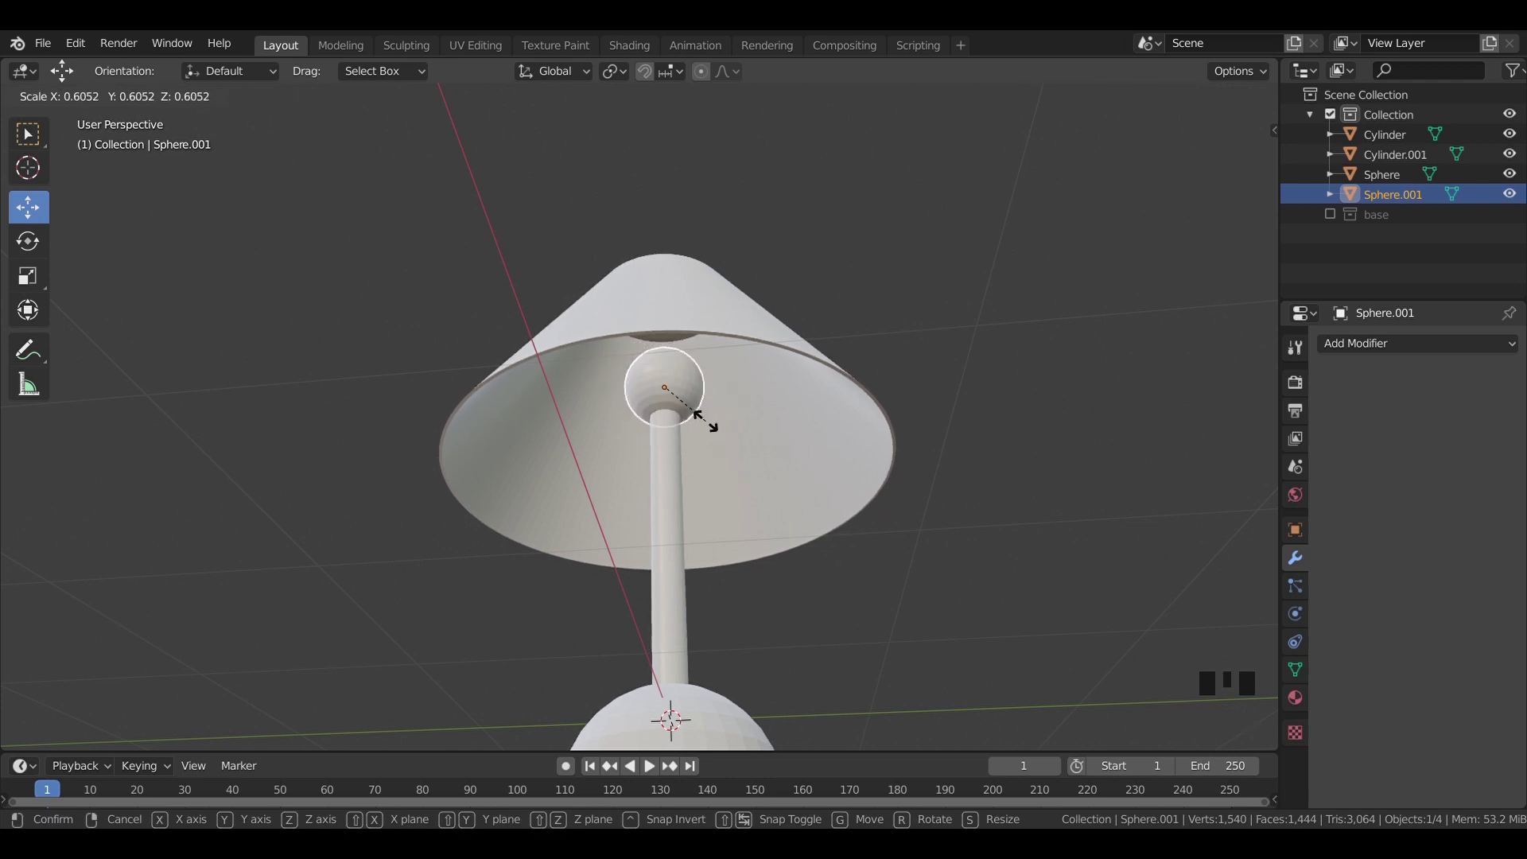
Step: Finish the small sphere at the stem top and select the base sphere in front view
left_click(941, 346)
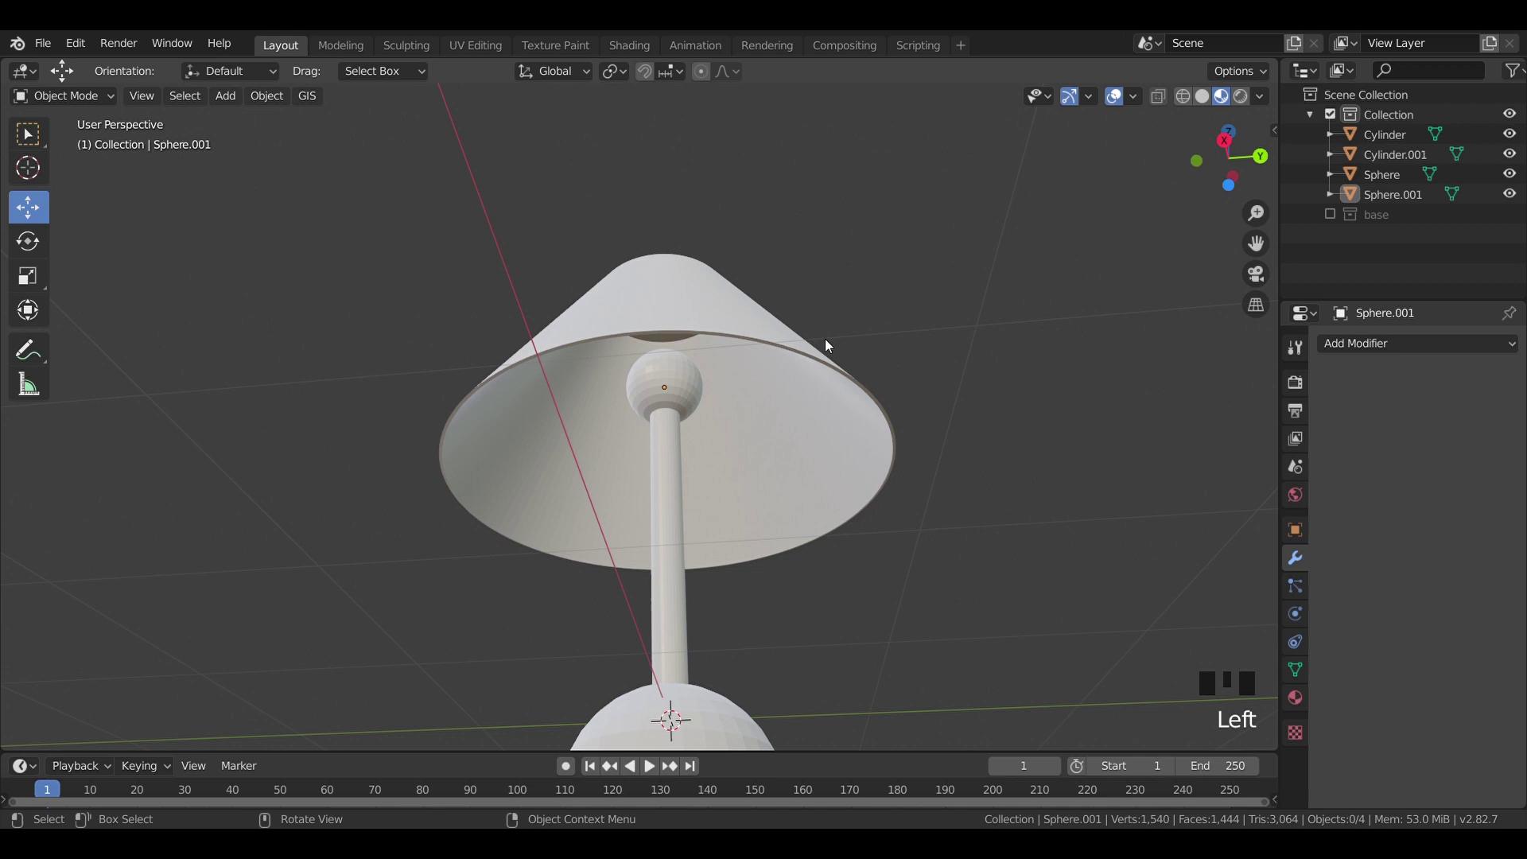
left_click(687, 389)
left_click(950, 329)
left_click(667, 556)
key("KP_1")
scroll("up", 3)
middle_click(829, 642)
Step: Rescale around the base, remove an unwanted extra object, and add a fresh full-size UV sphere as the base
key("s")
left_click(864, 477)
scroll("down", 3)
left_click(795, 266)
left_click(853, 433)
left_click_drag(701, 588, 828, 678)
scroll("up", 3)
left_click_drag(791, 523, 757, 486)
scroll("up", 3)
key("x")
key("shift+a")
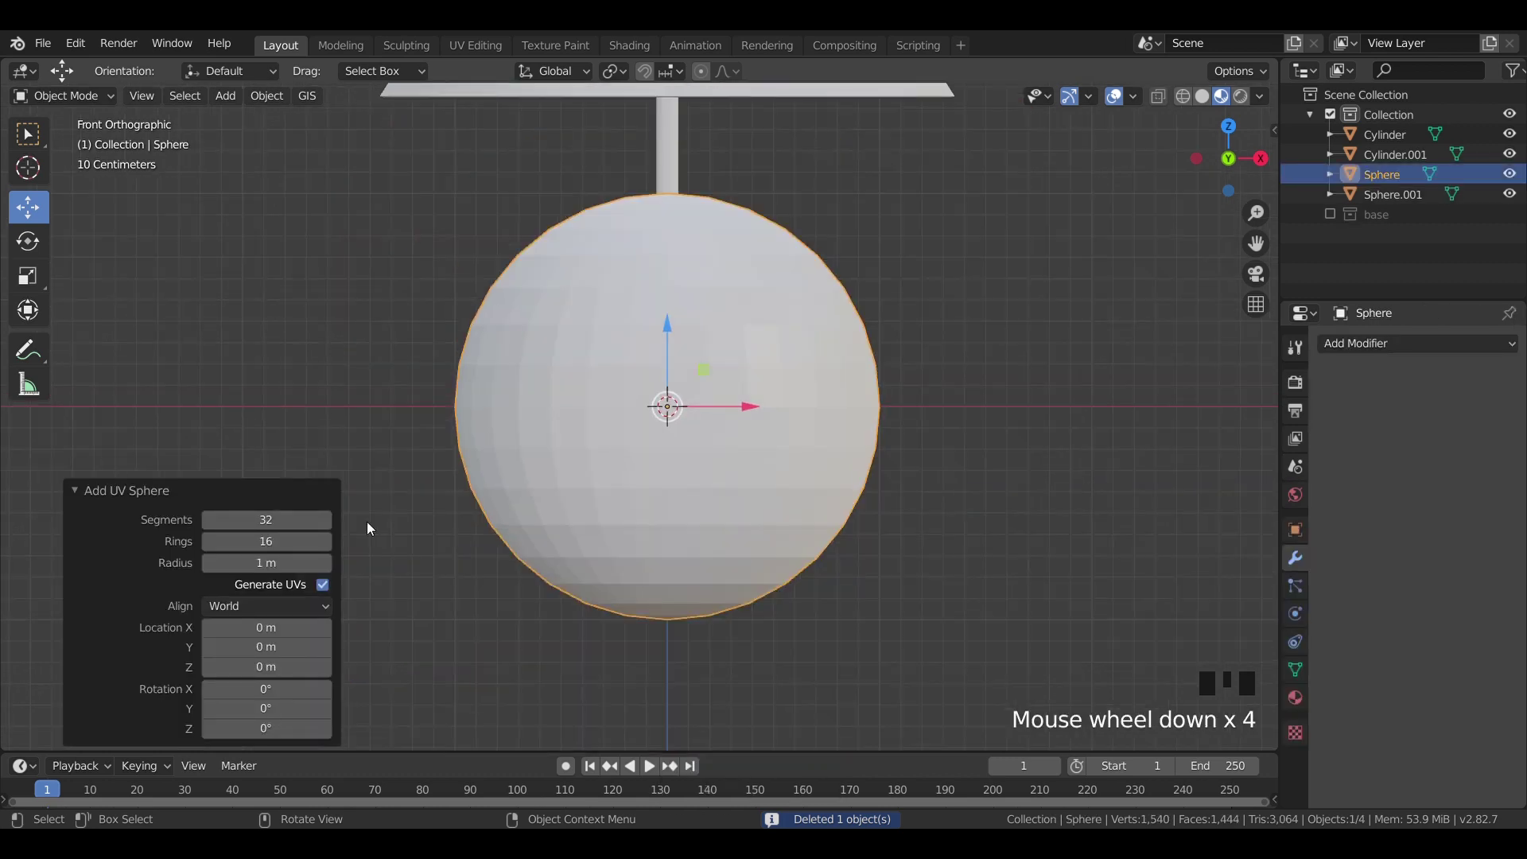
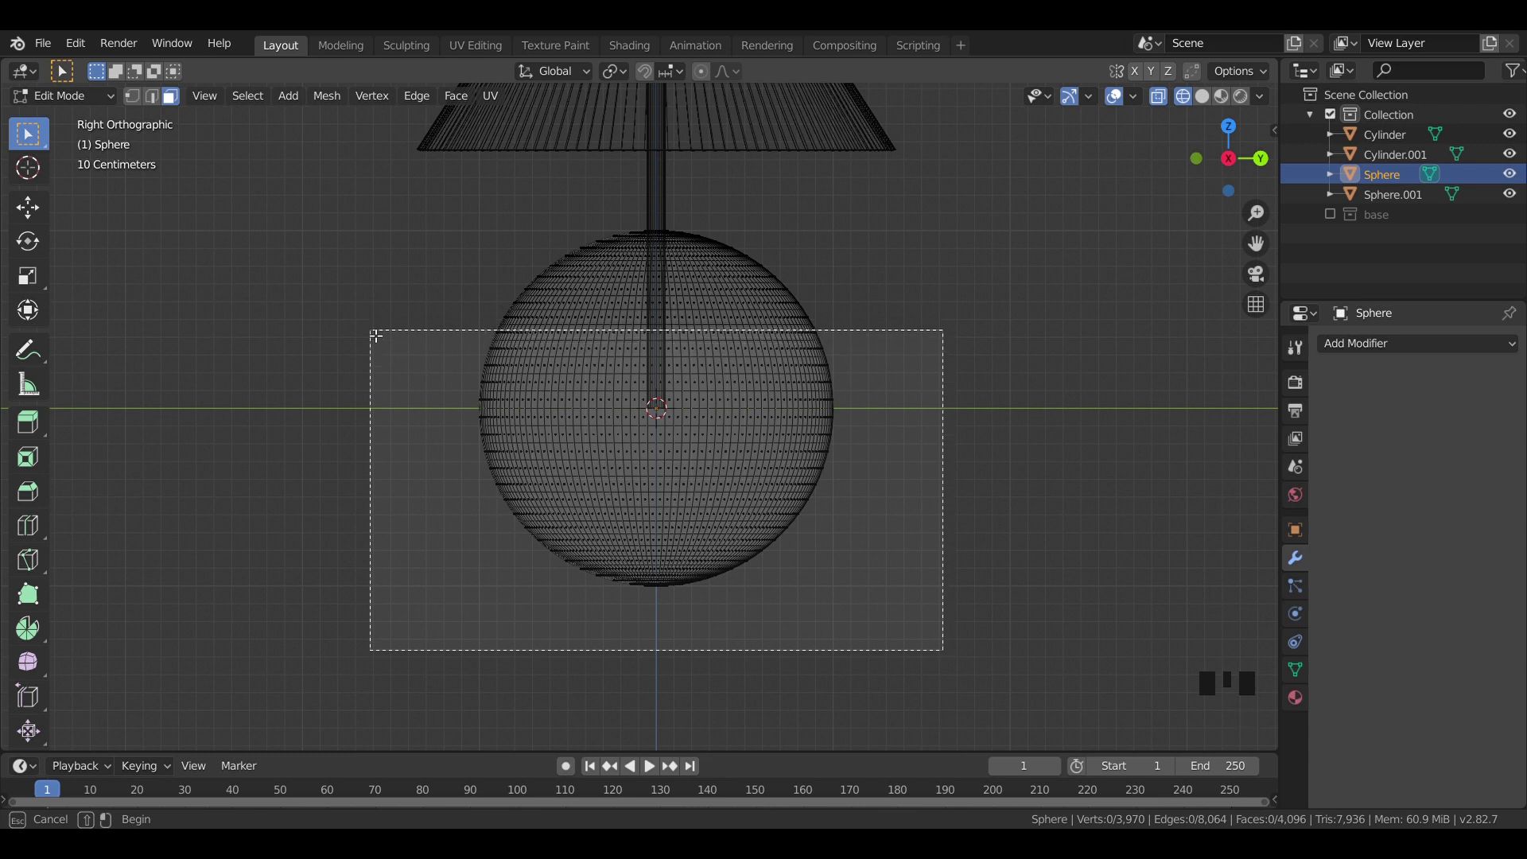
Step: Delete the lower half of the base sphere in Edit Mode, keeping the upper hemisphere
key("x")
key("Tab")
key("Tab")
key("a")
key("g")
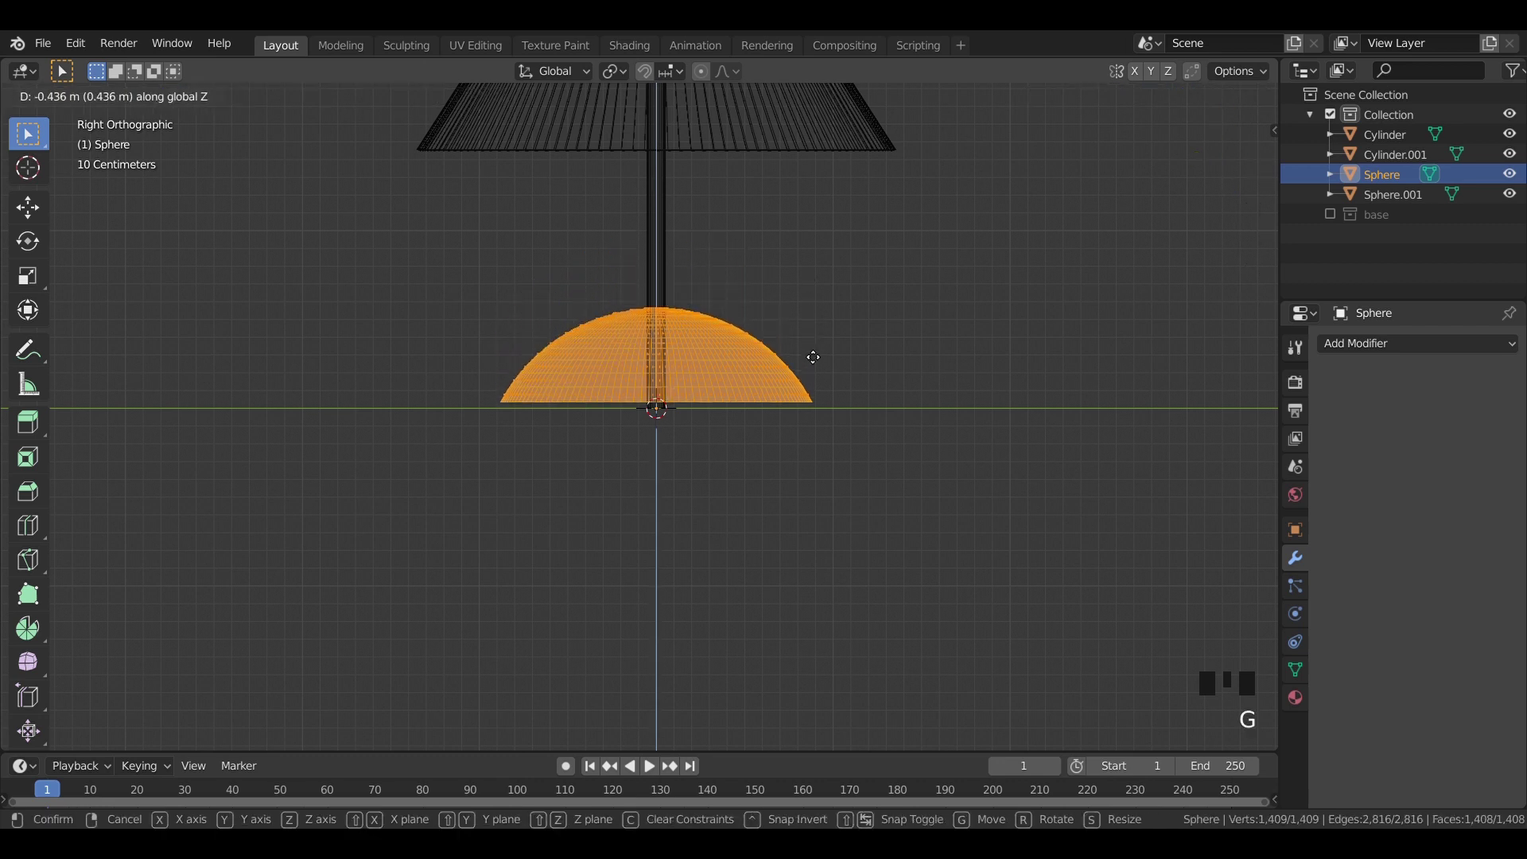
Step: Move the hemisphere down along Z to the ground and scale it into a wide, low dome
key("Tab")
key("s")
scroll("up", 3)
left_click_drag(664, 474, 503, 440)
left_click(503, 440)
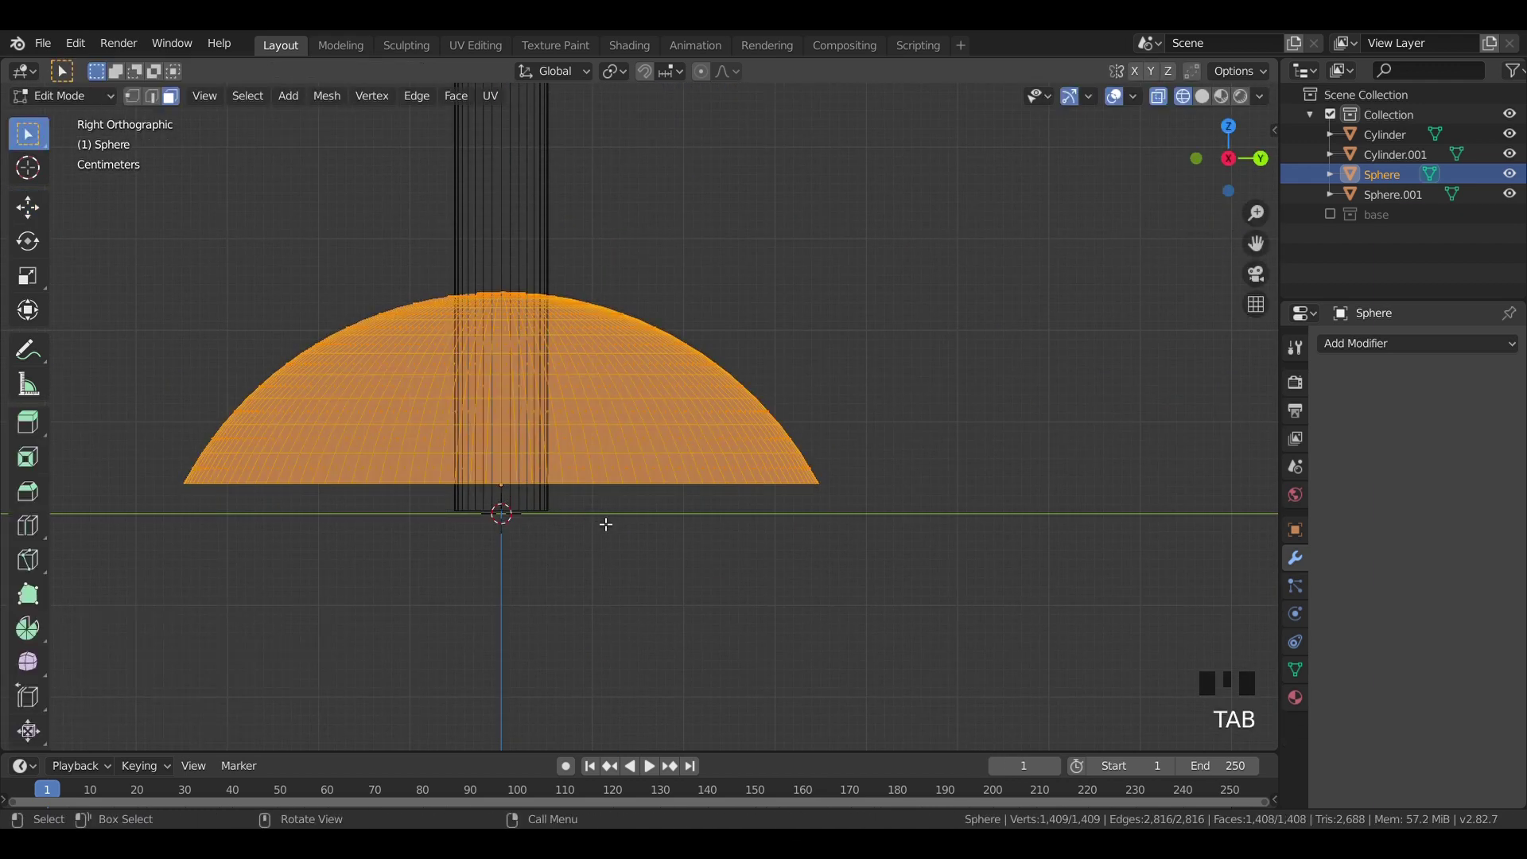
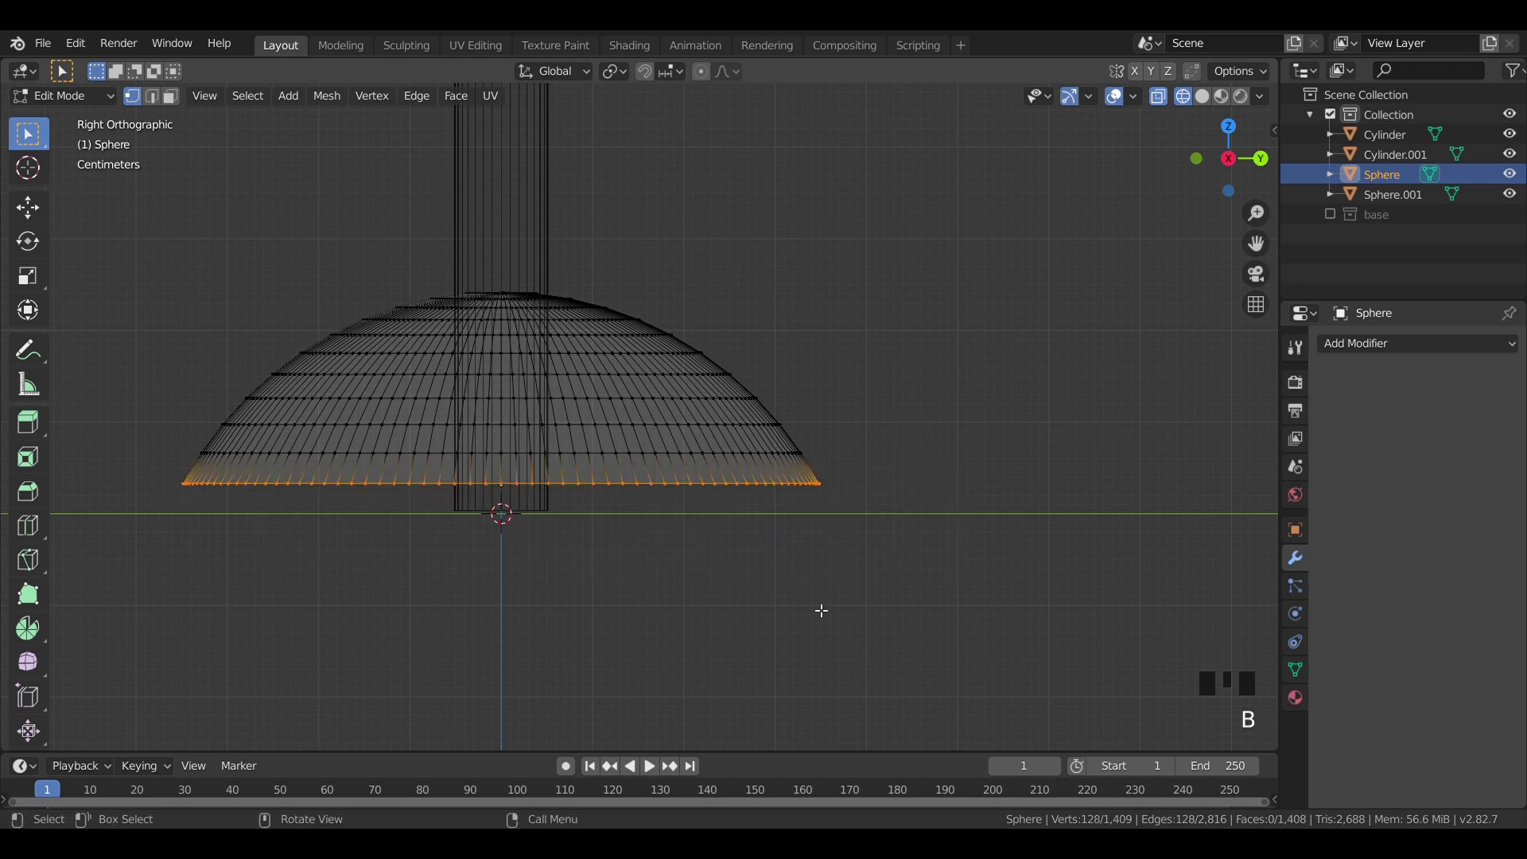
key("s")
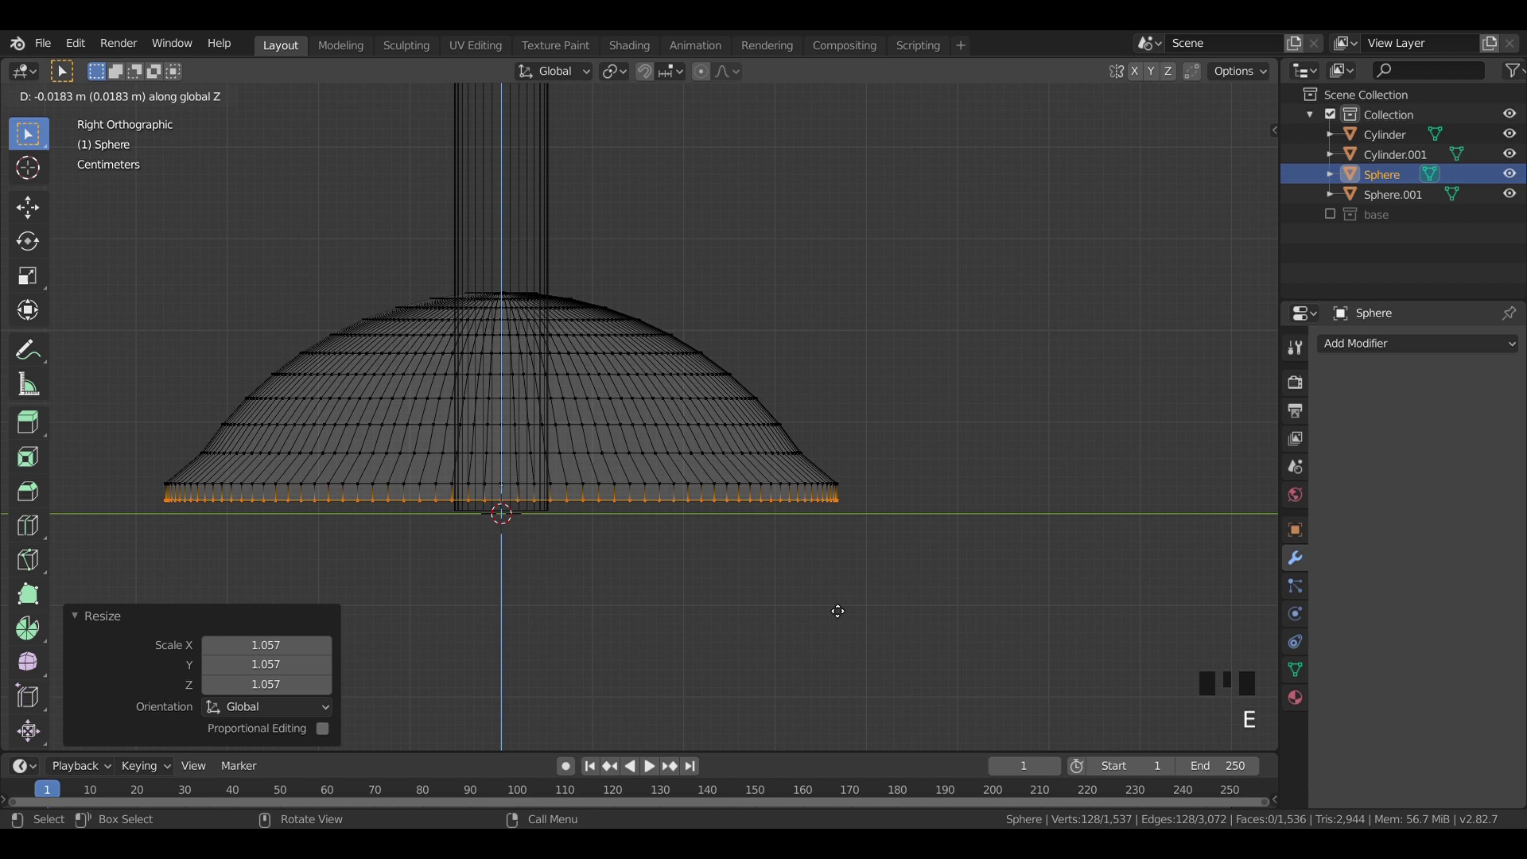
key("ctrl+z")
key("ctrl+z")
key("s")
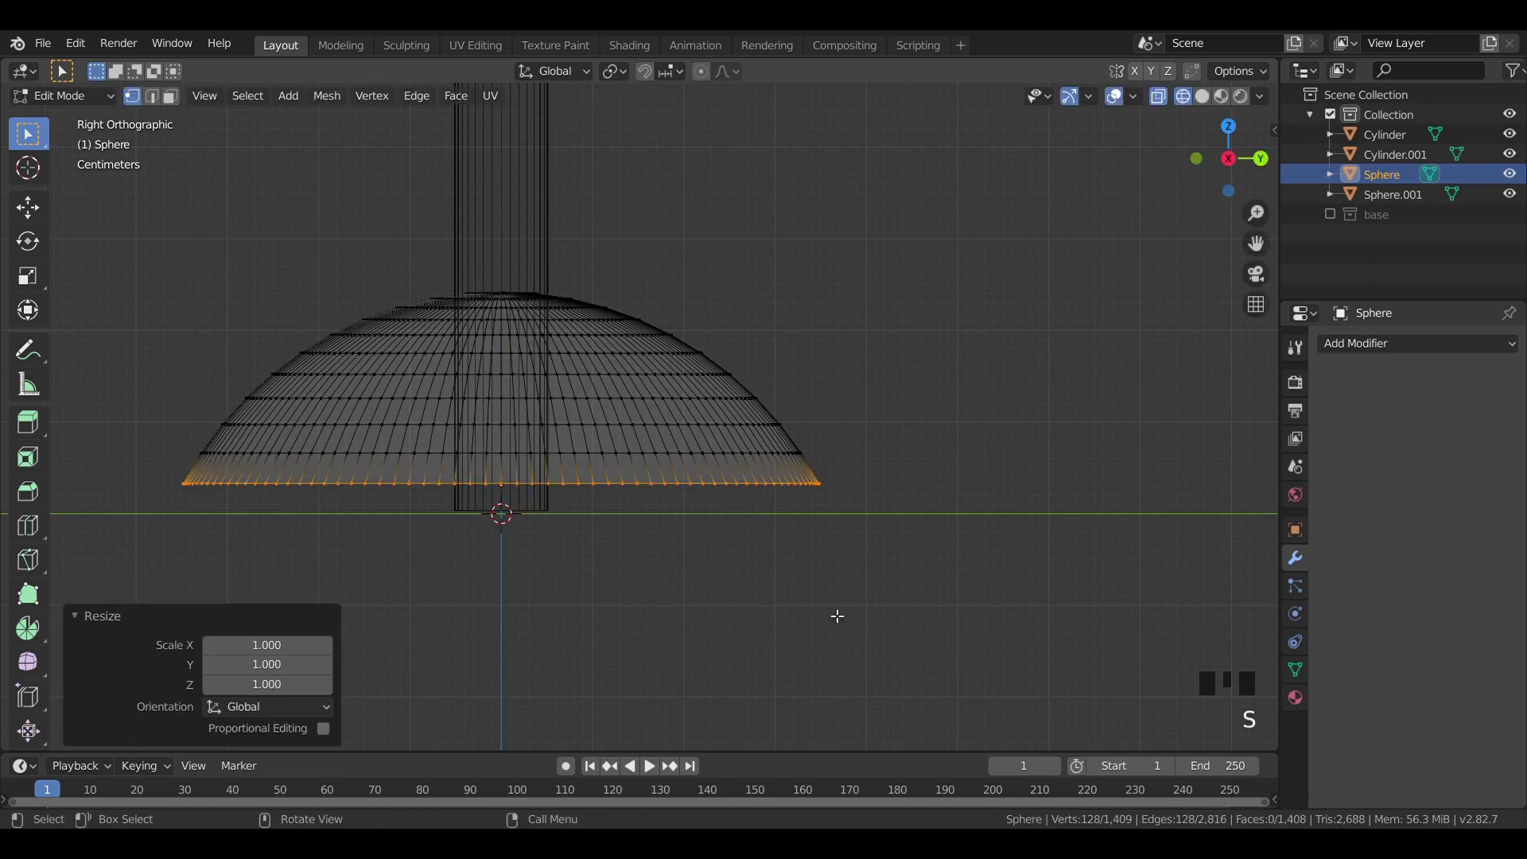
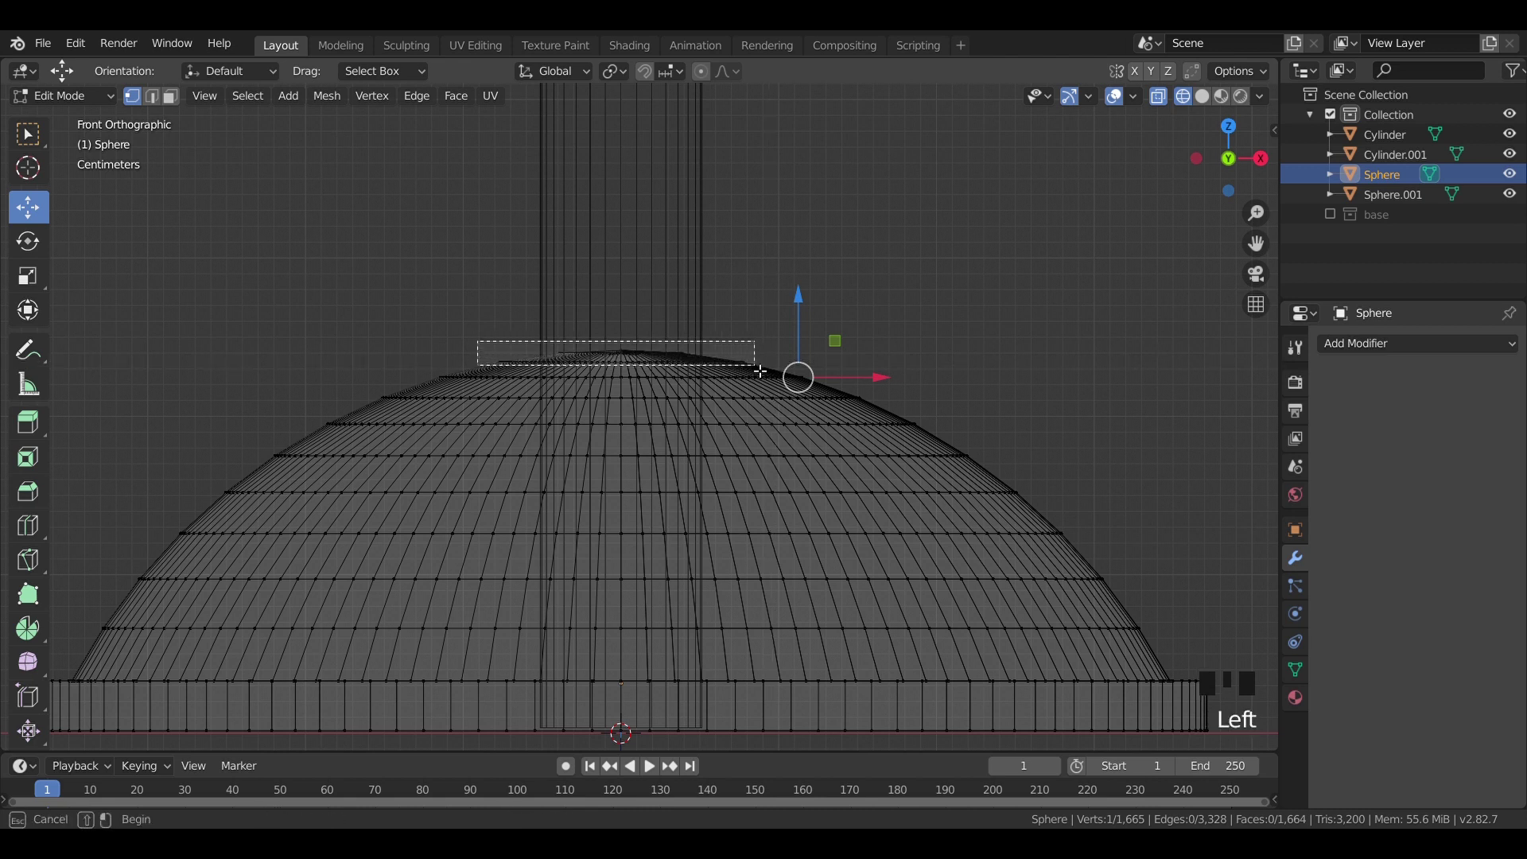
Step: Select the dome's top ring and flatten it along Z into a level top
scroll("up", 3)
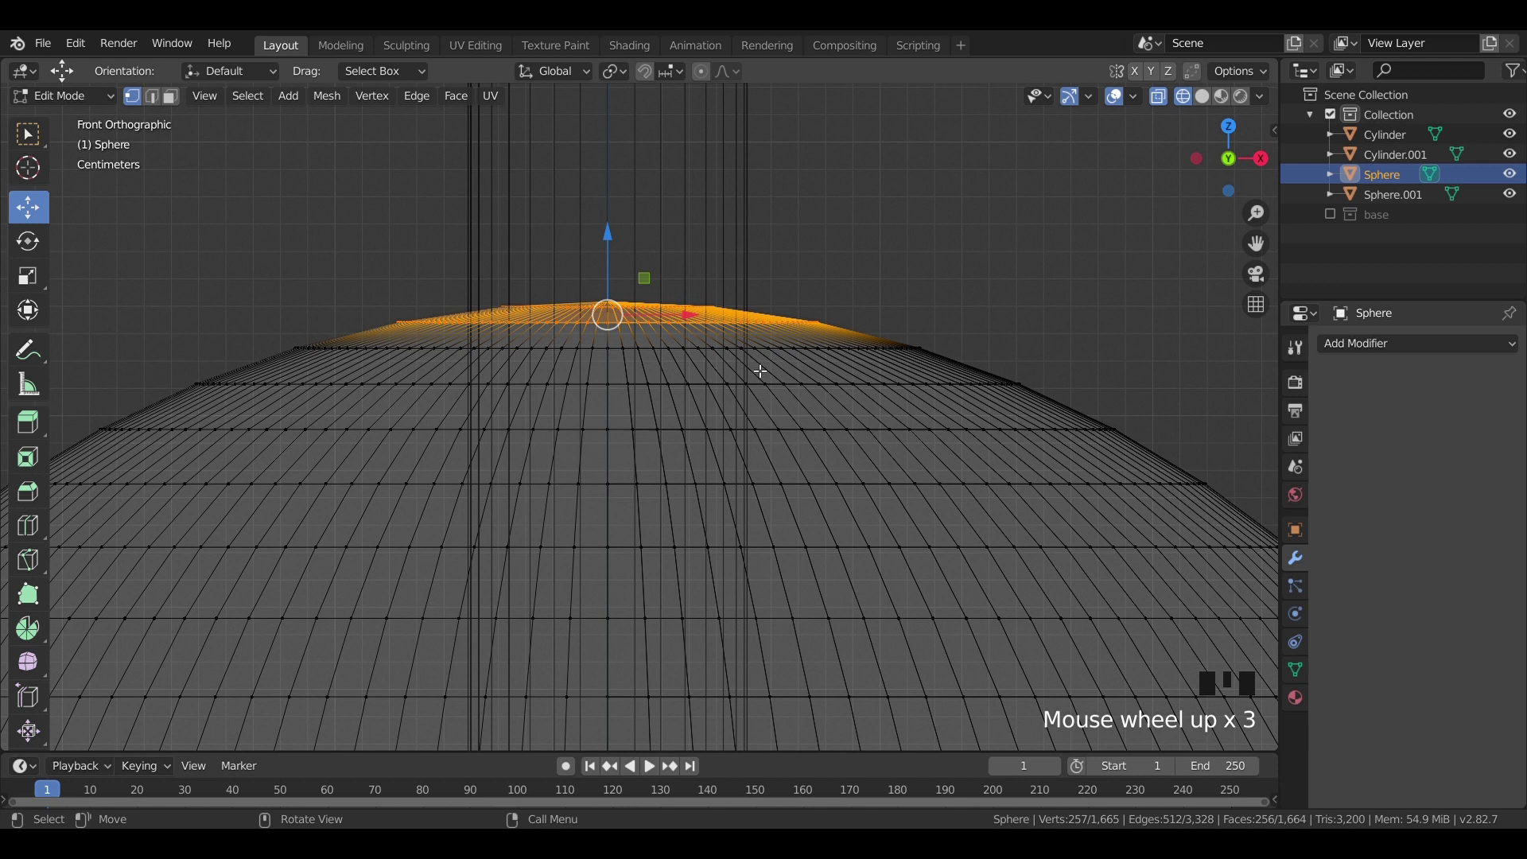
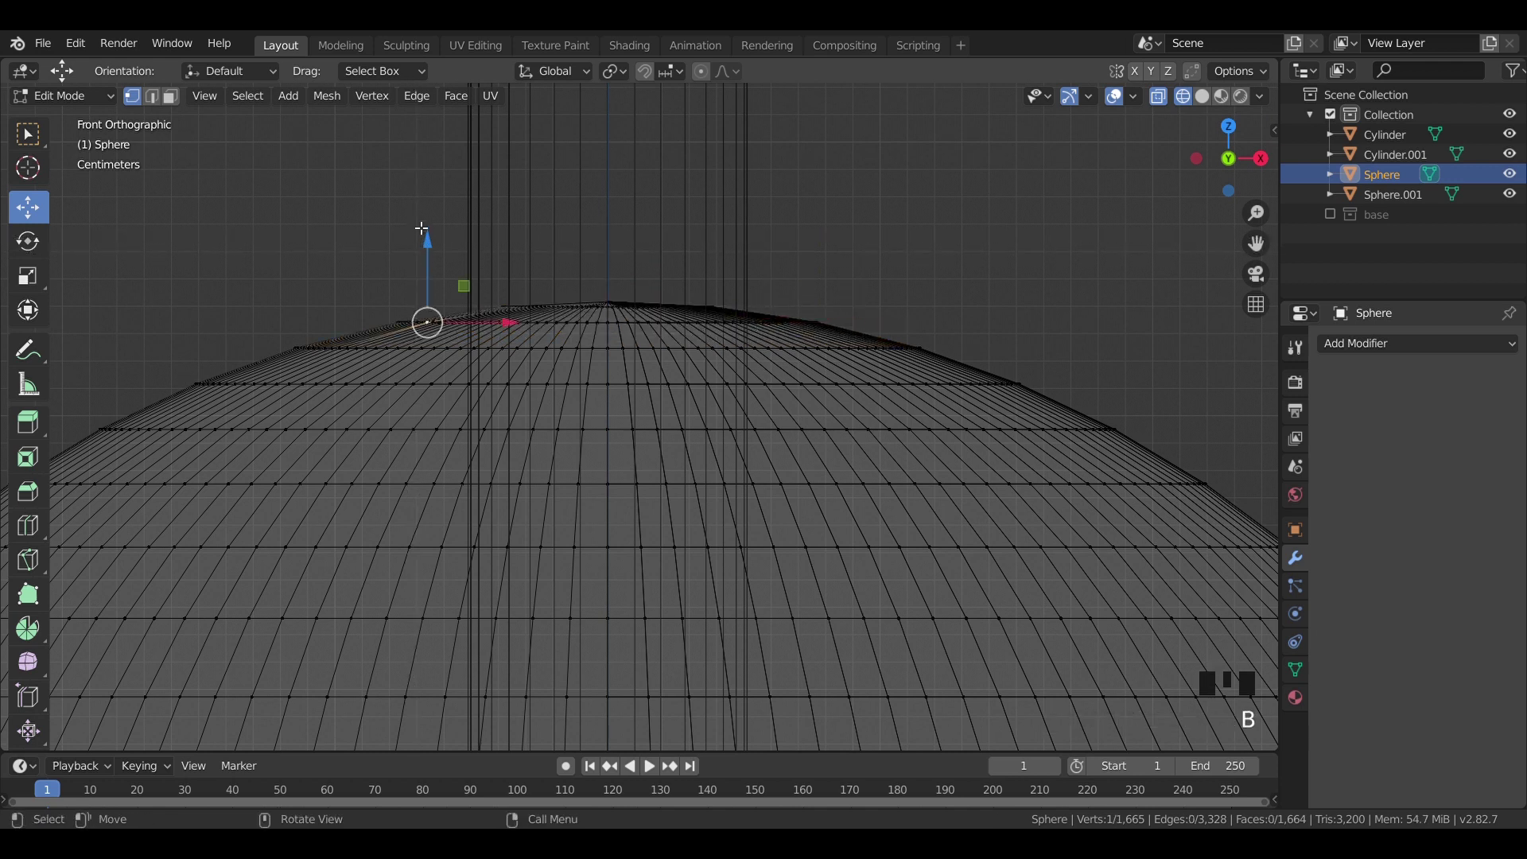
left_click(422, 221)
key("b")
key("x")
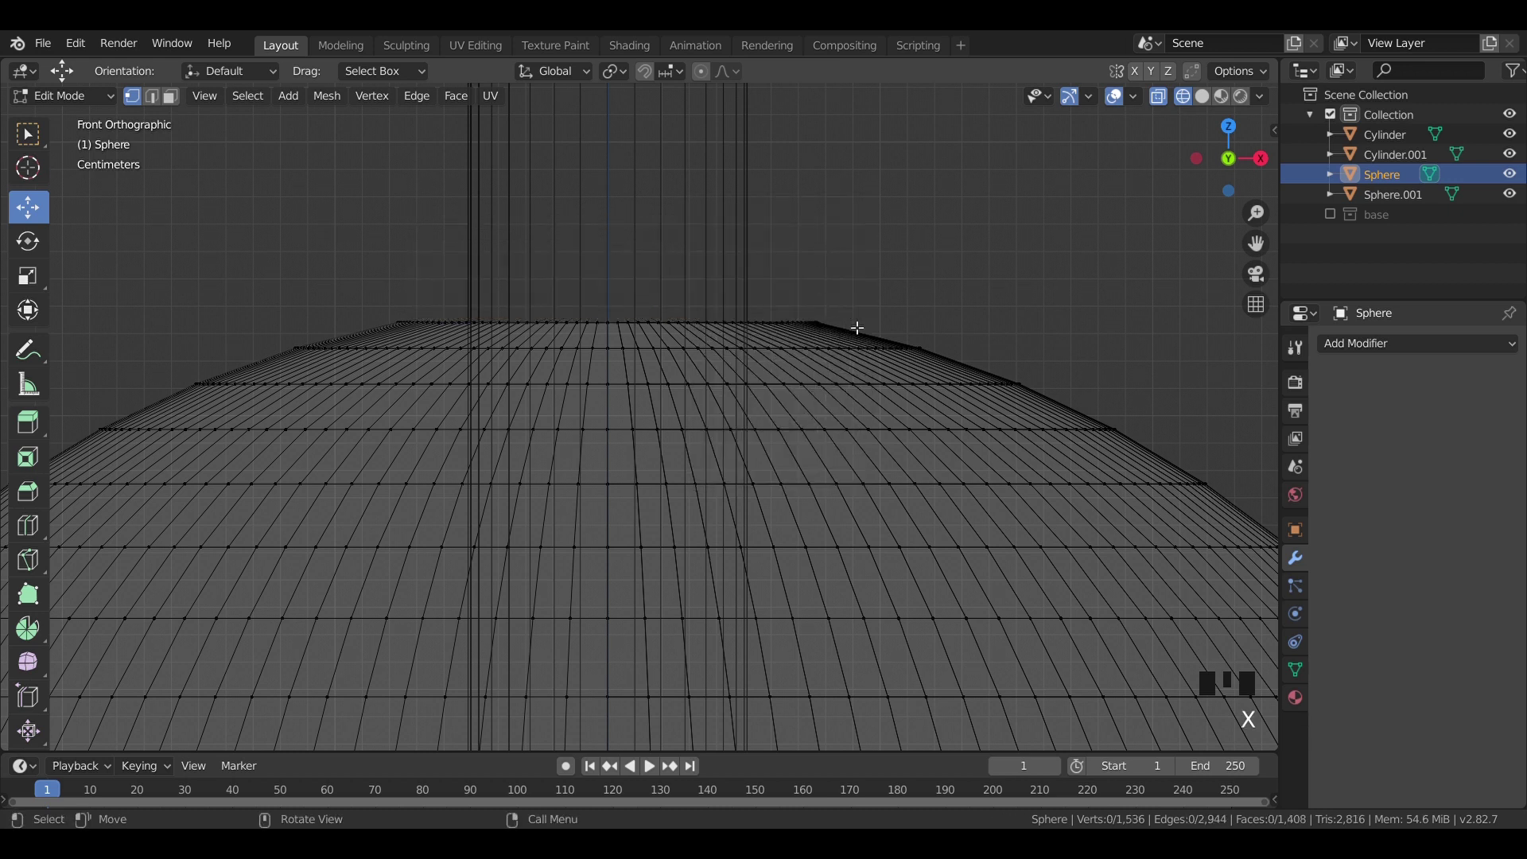
key("b")
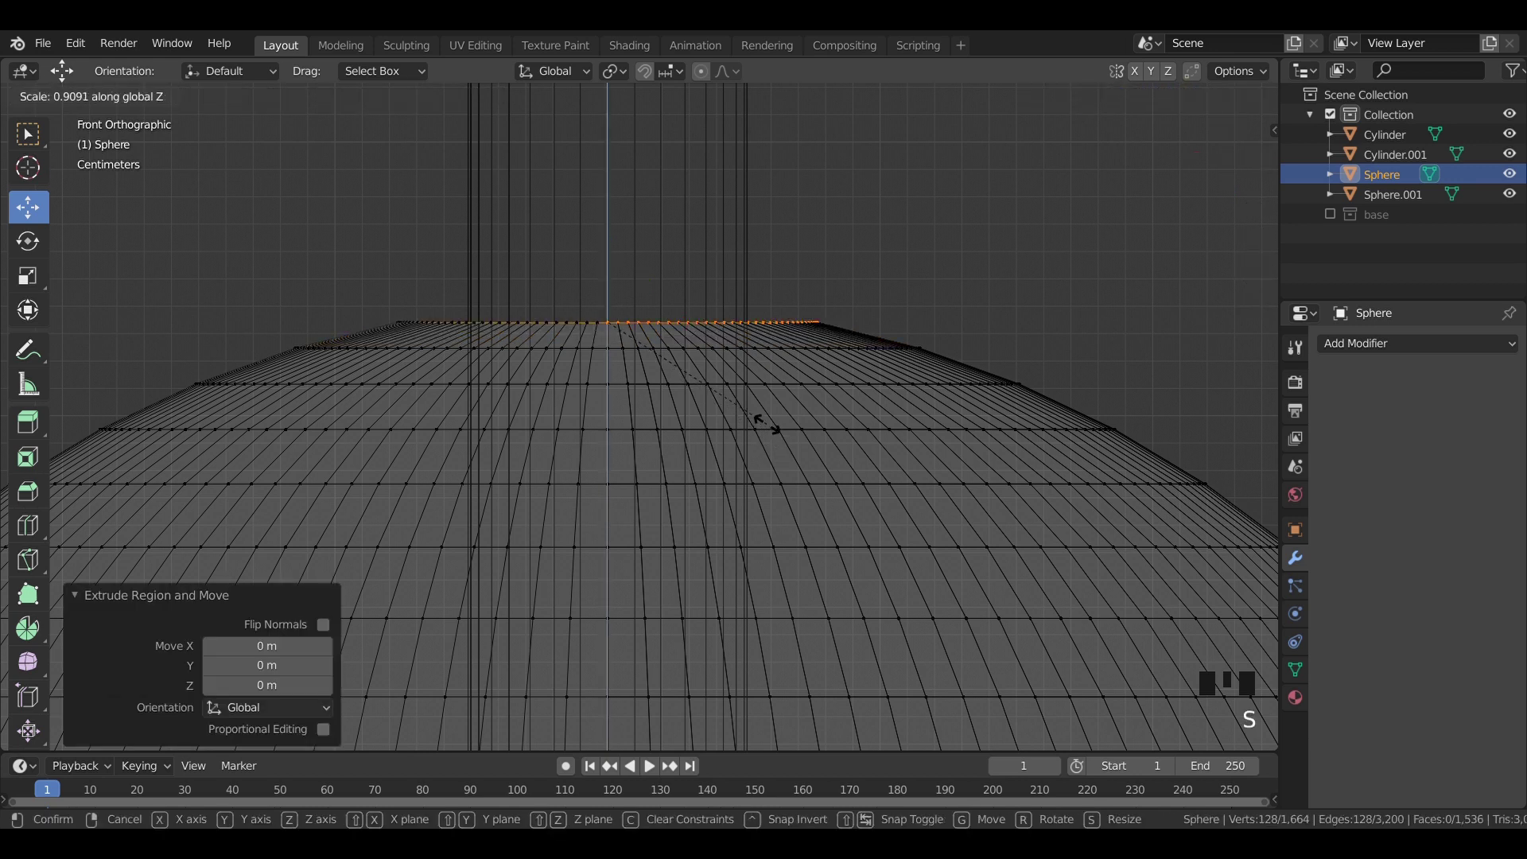
left_click_drag(803, 392, 789, 419)
scroll("up", 3)
key("ctrl+z")
key("ctrl+z")
key("KP_1")
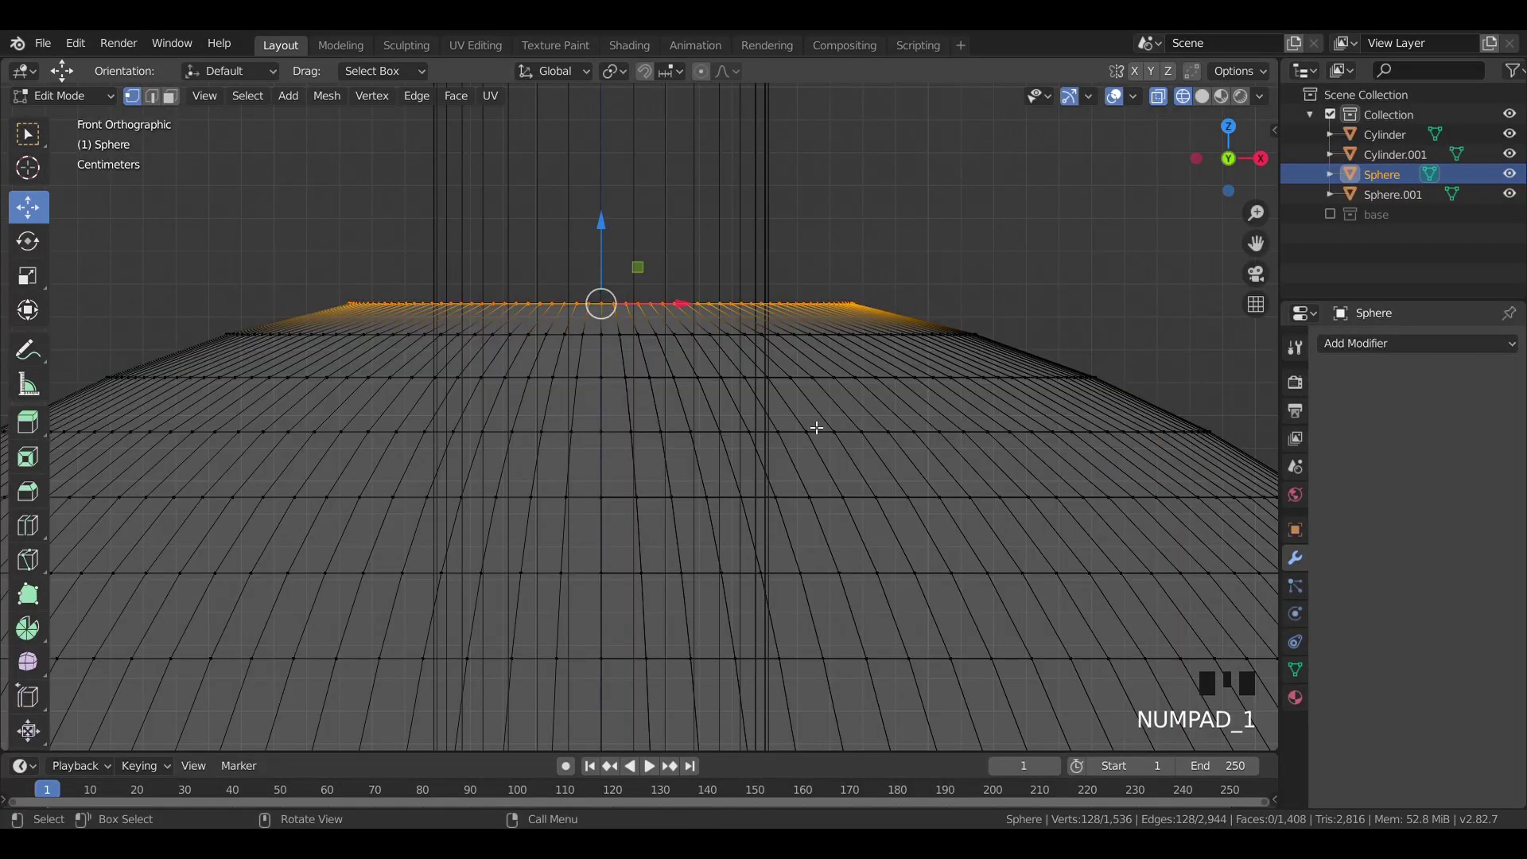
Step: Extrude two inward-scaled rings from the dome top to form a raised collar for the stem
key("e")
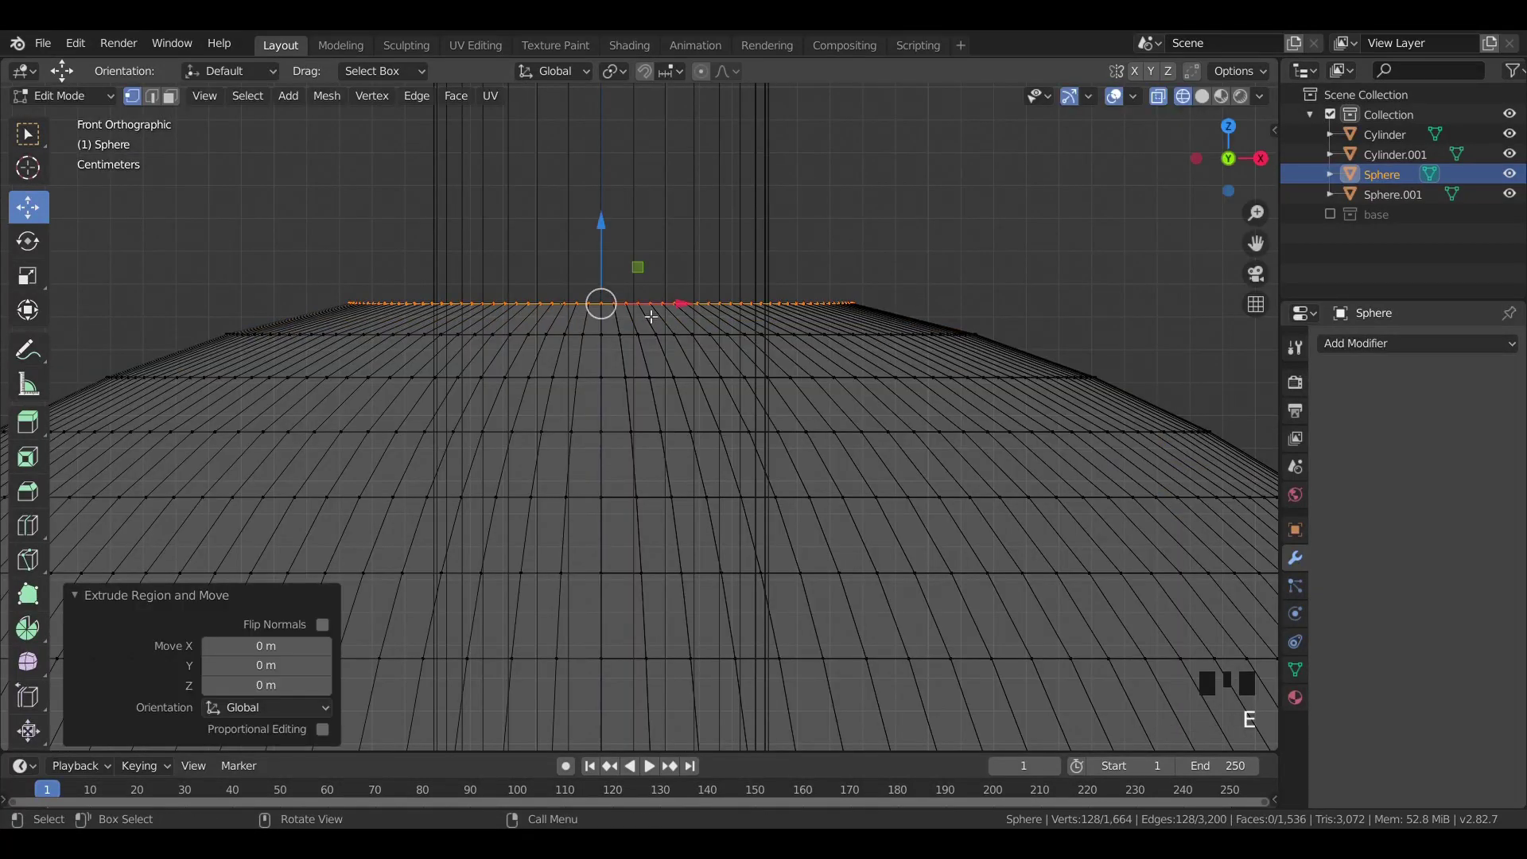
left_click(612, 233)
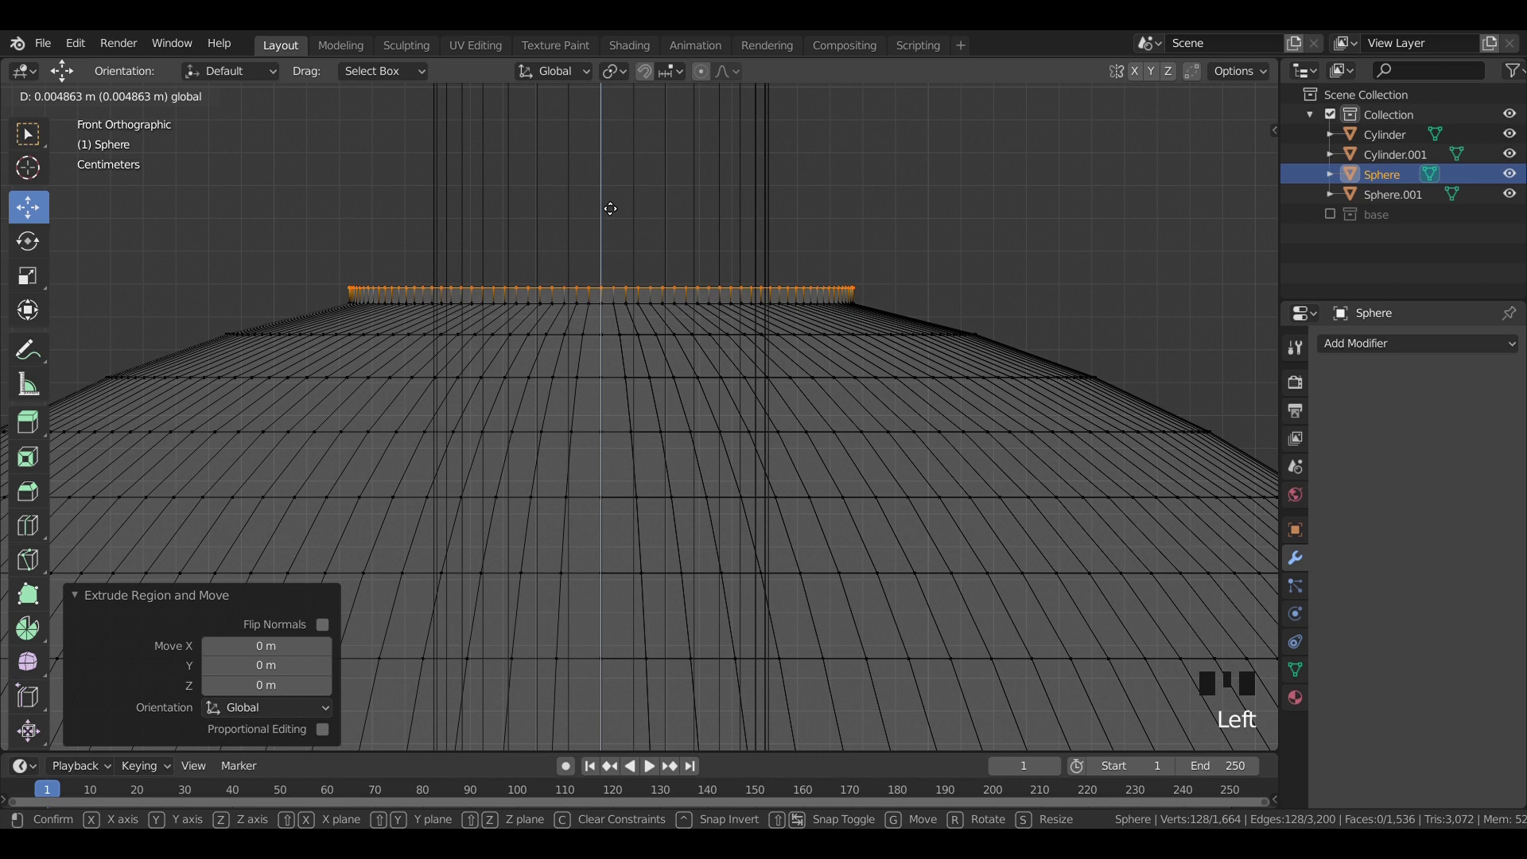
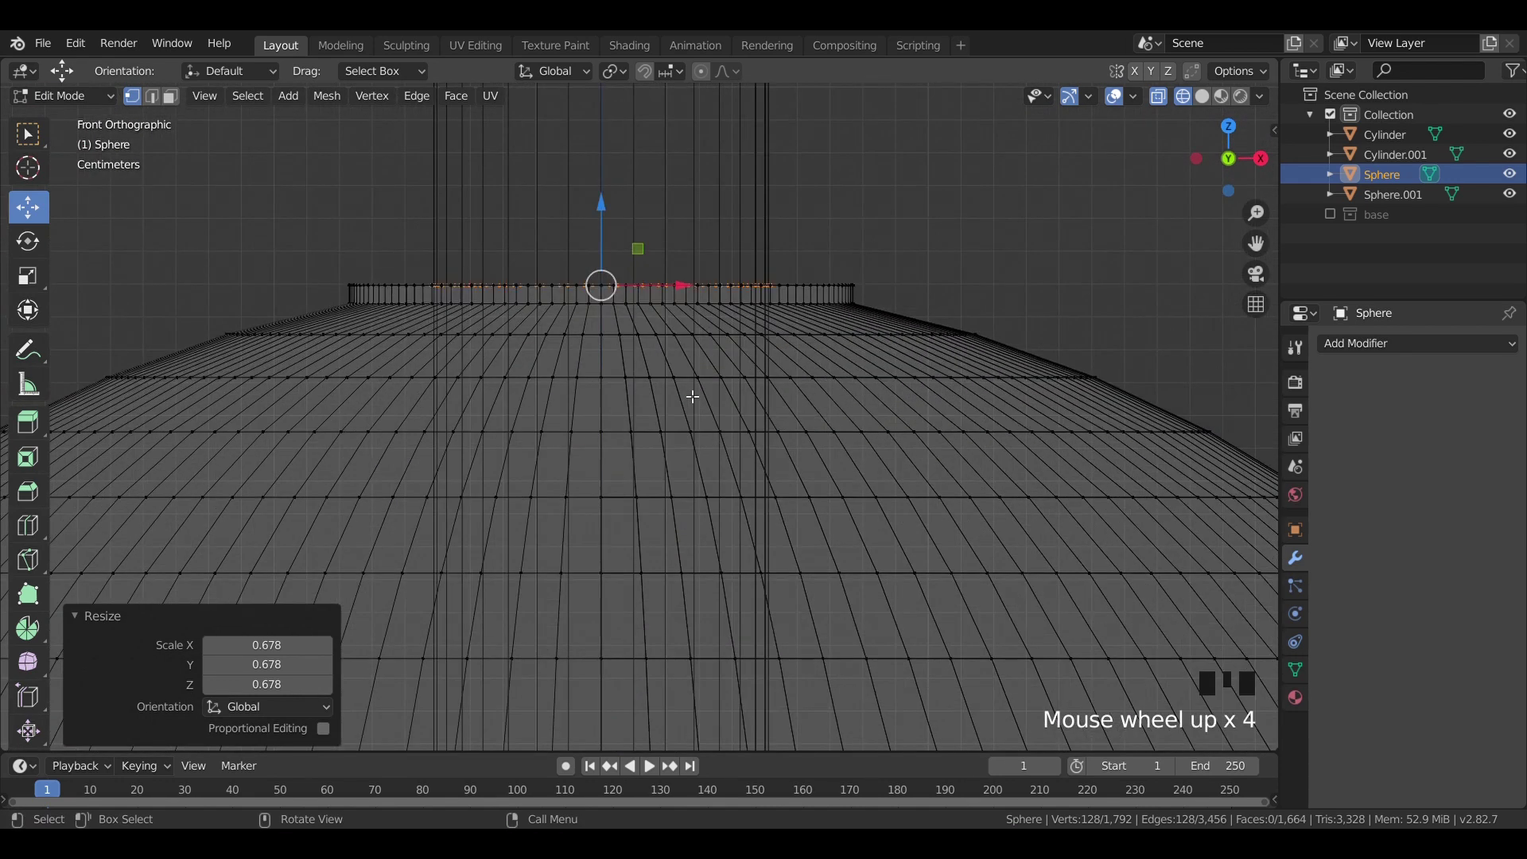
key("e")
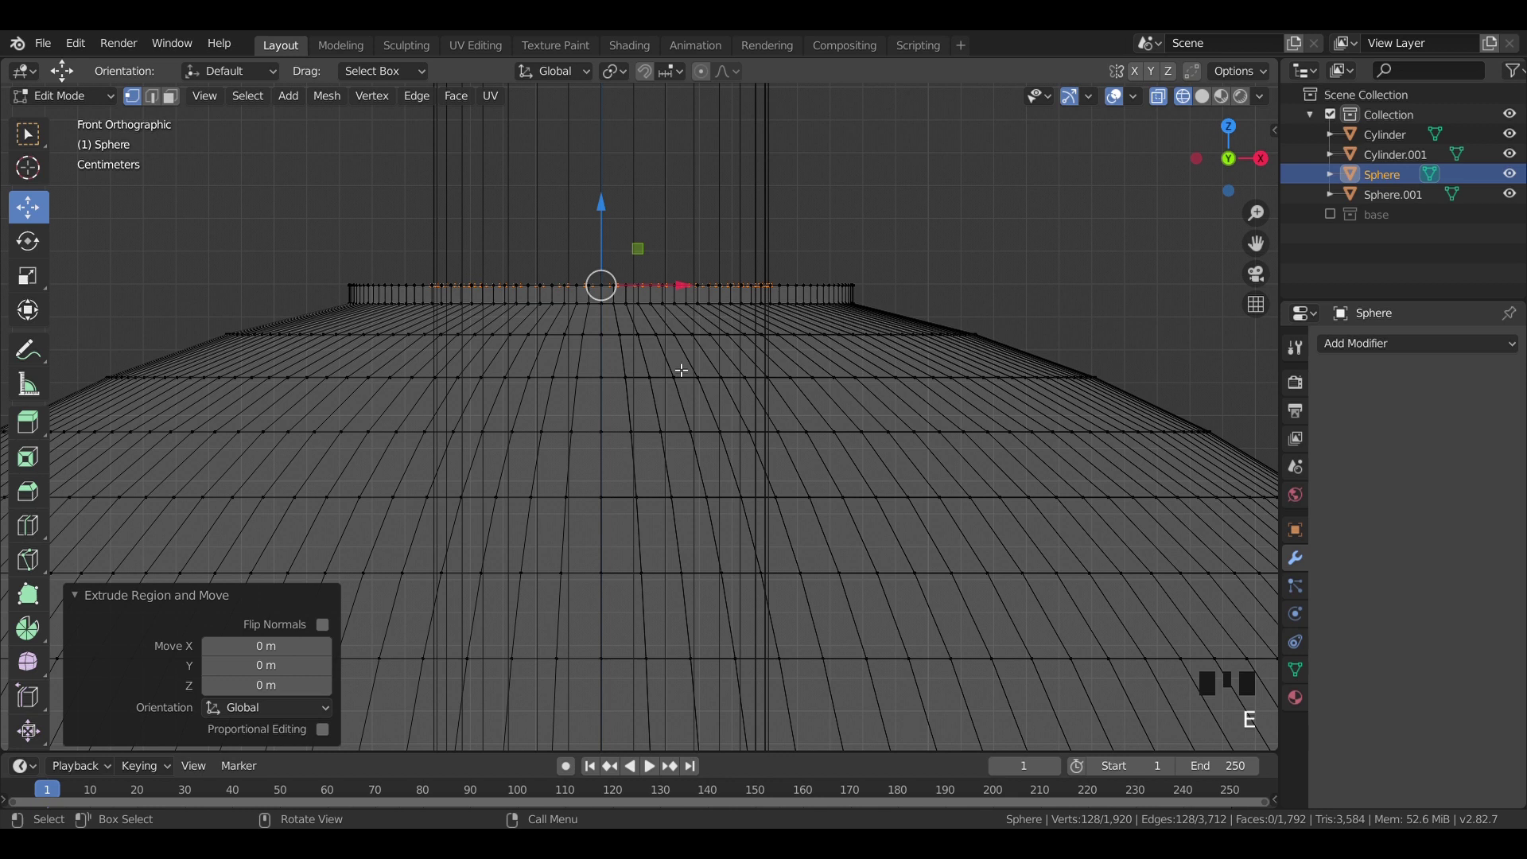
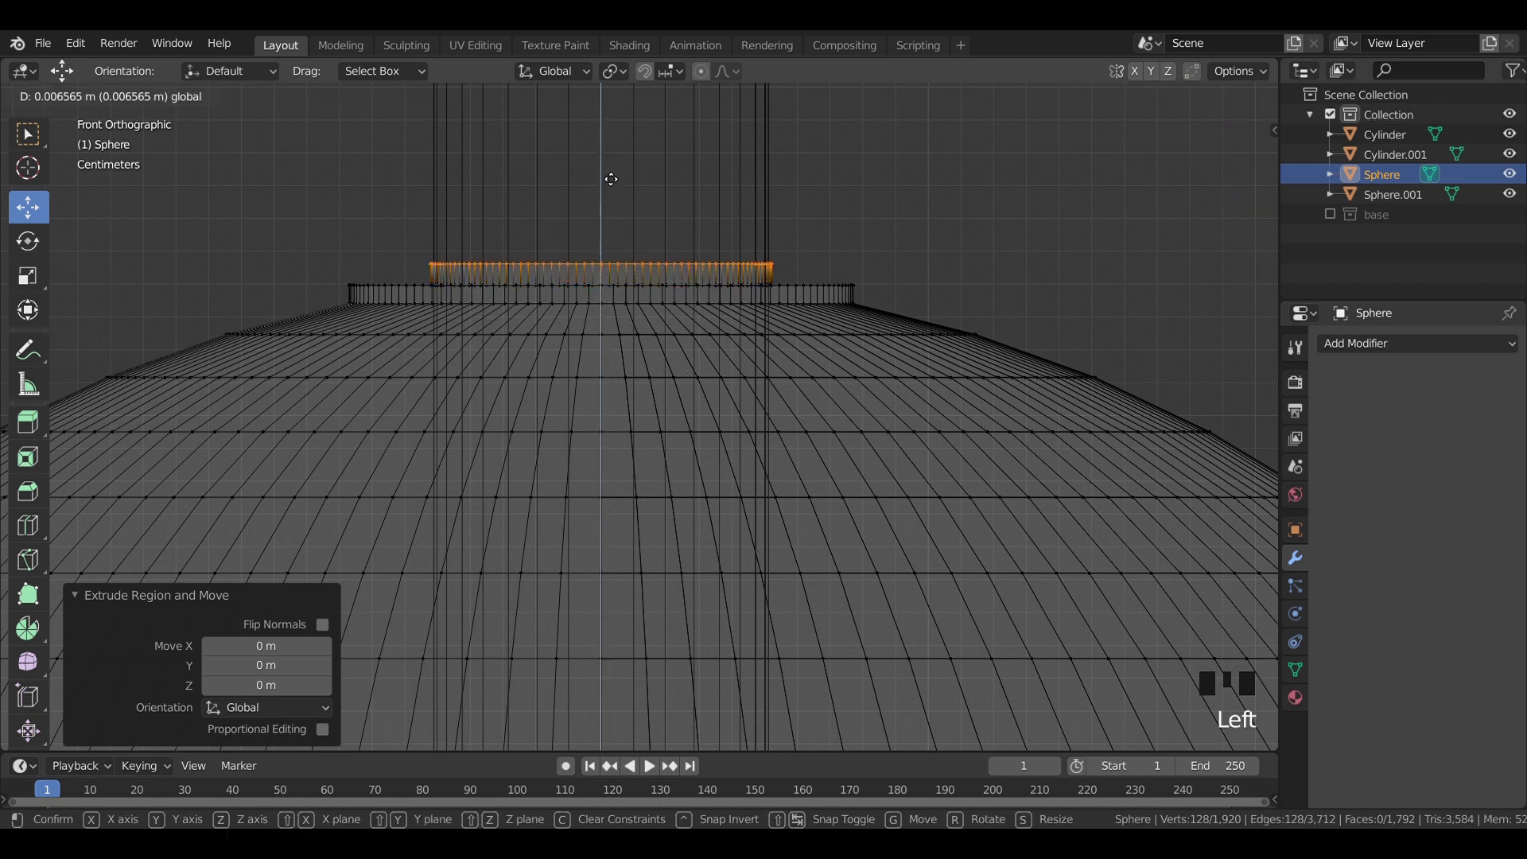
key("s")
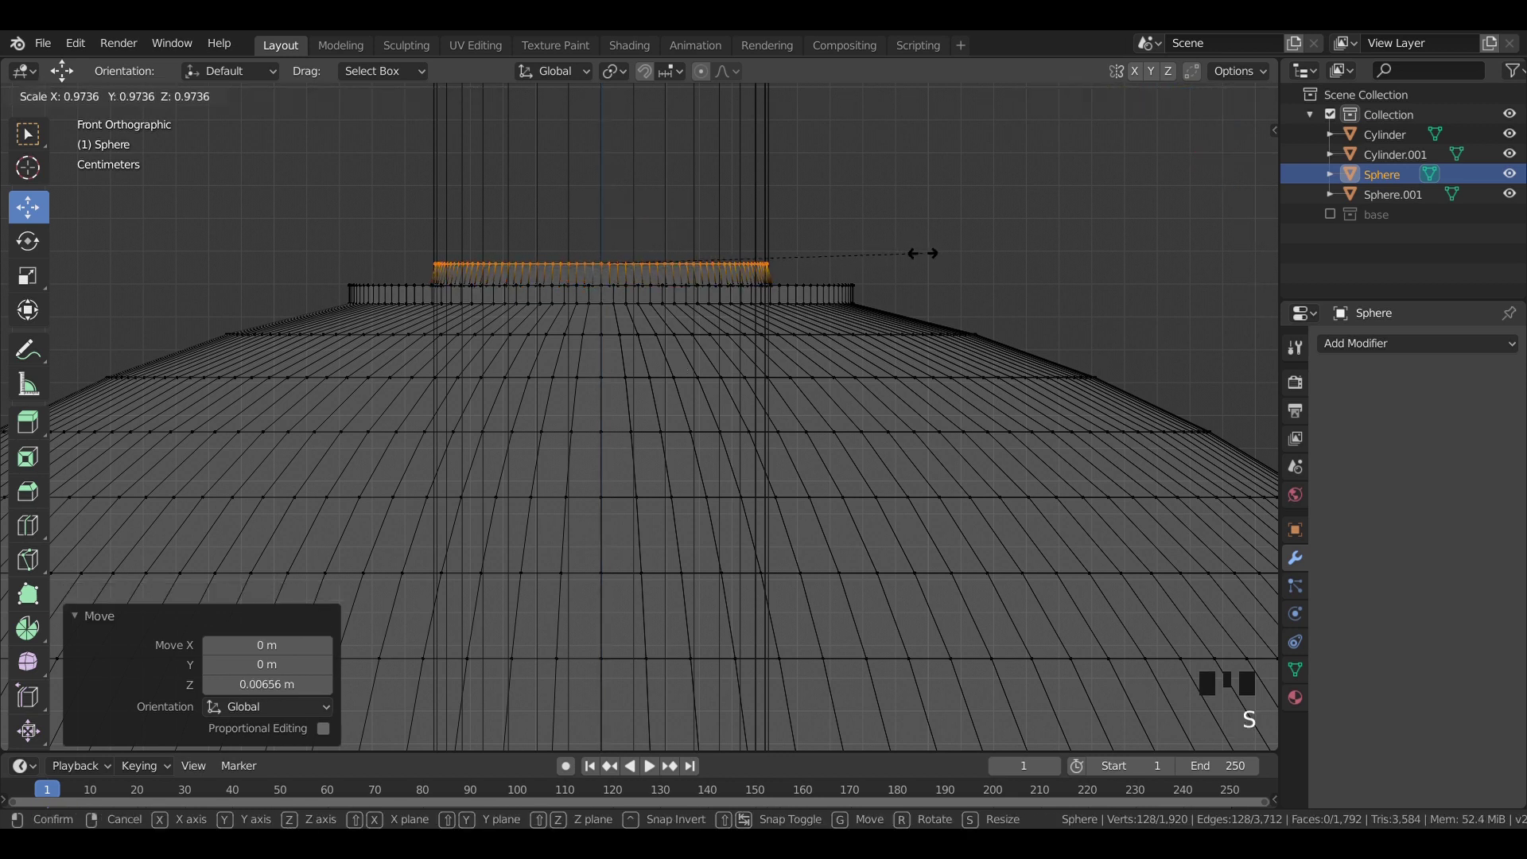
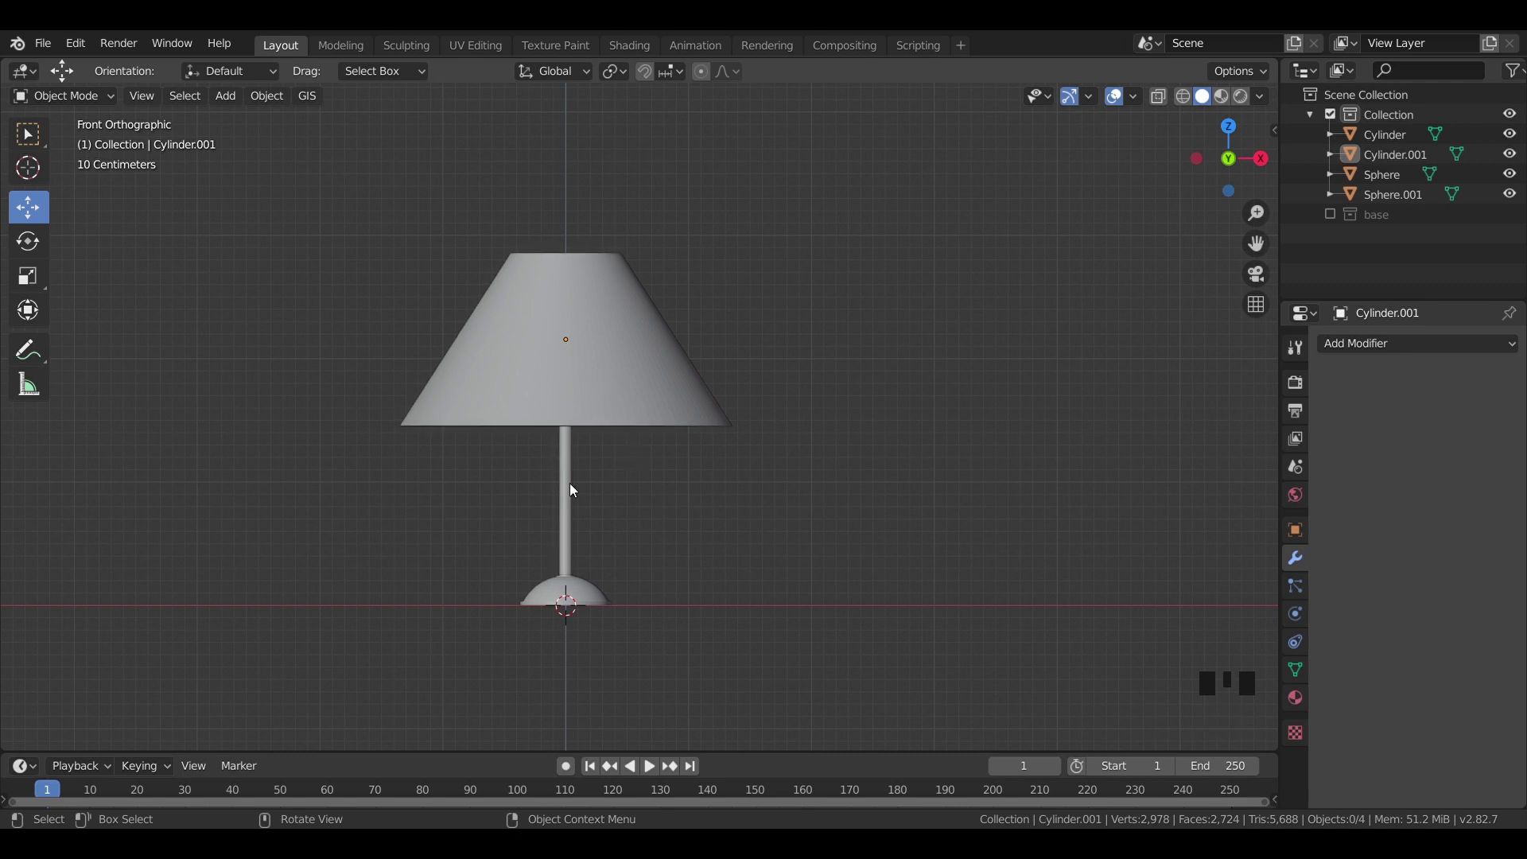
Step: Shorten the stem cylinder by scaling it along Z so it stops below the shade
left_click(571, 488)
key("KP_1")
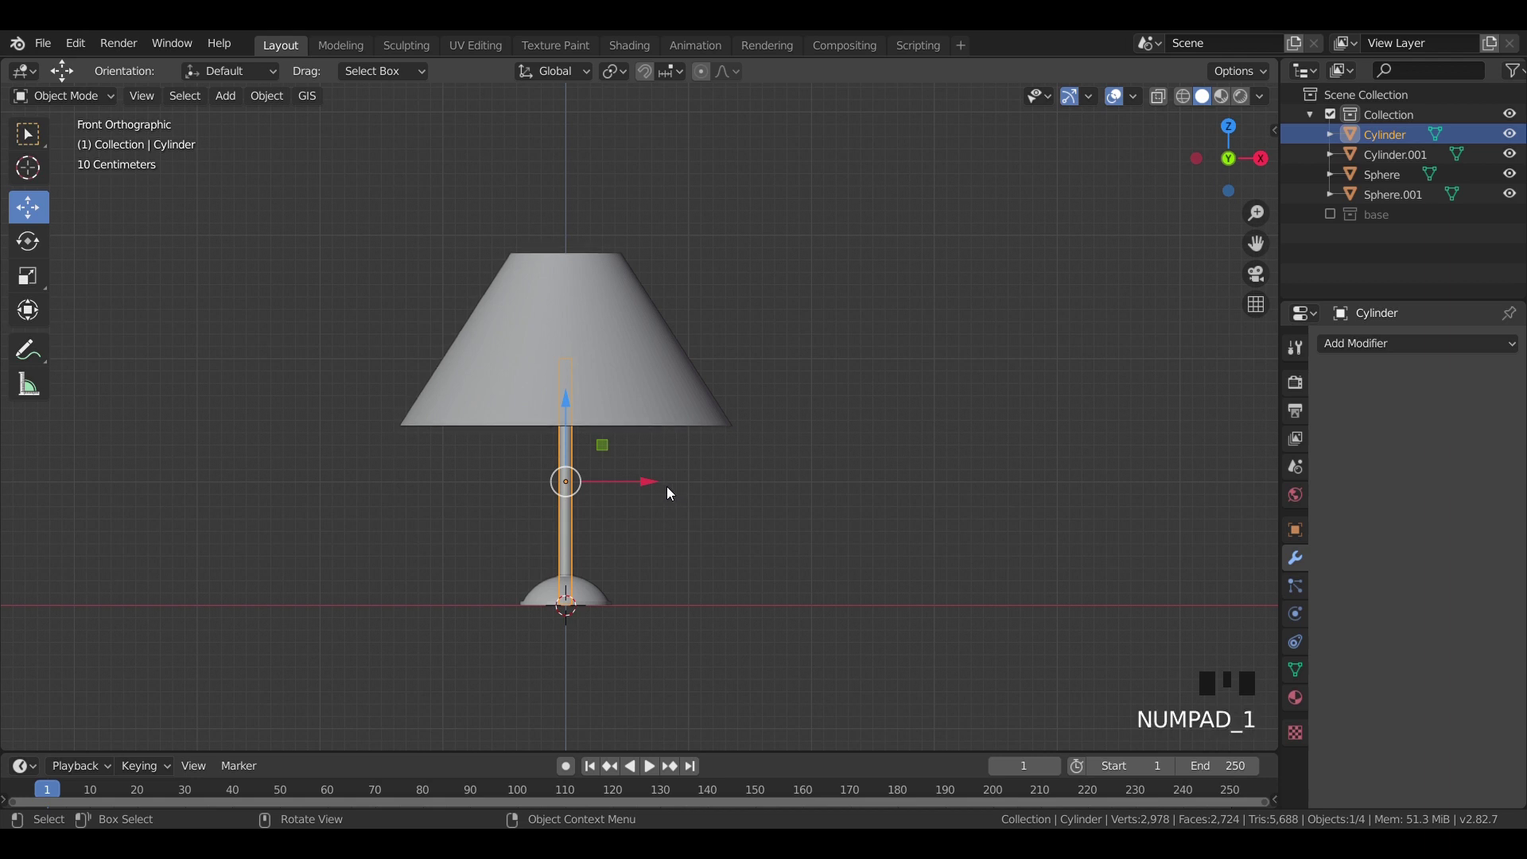
key("s")
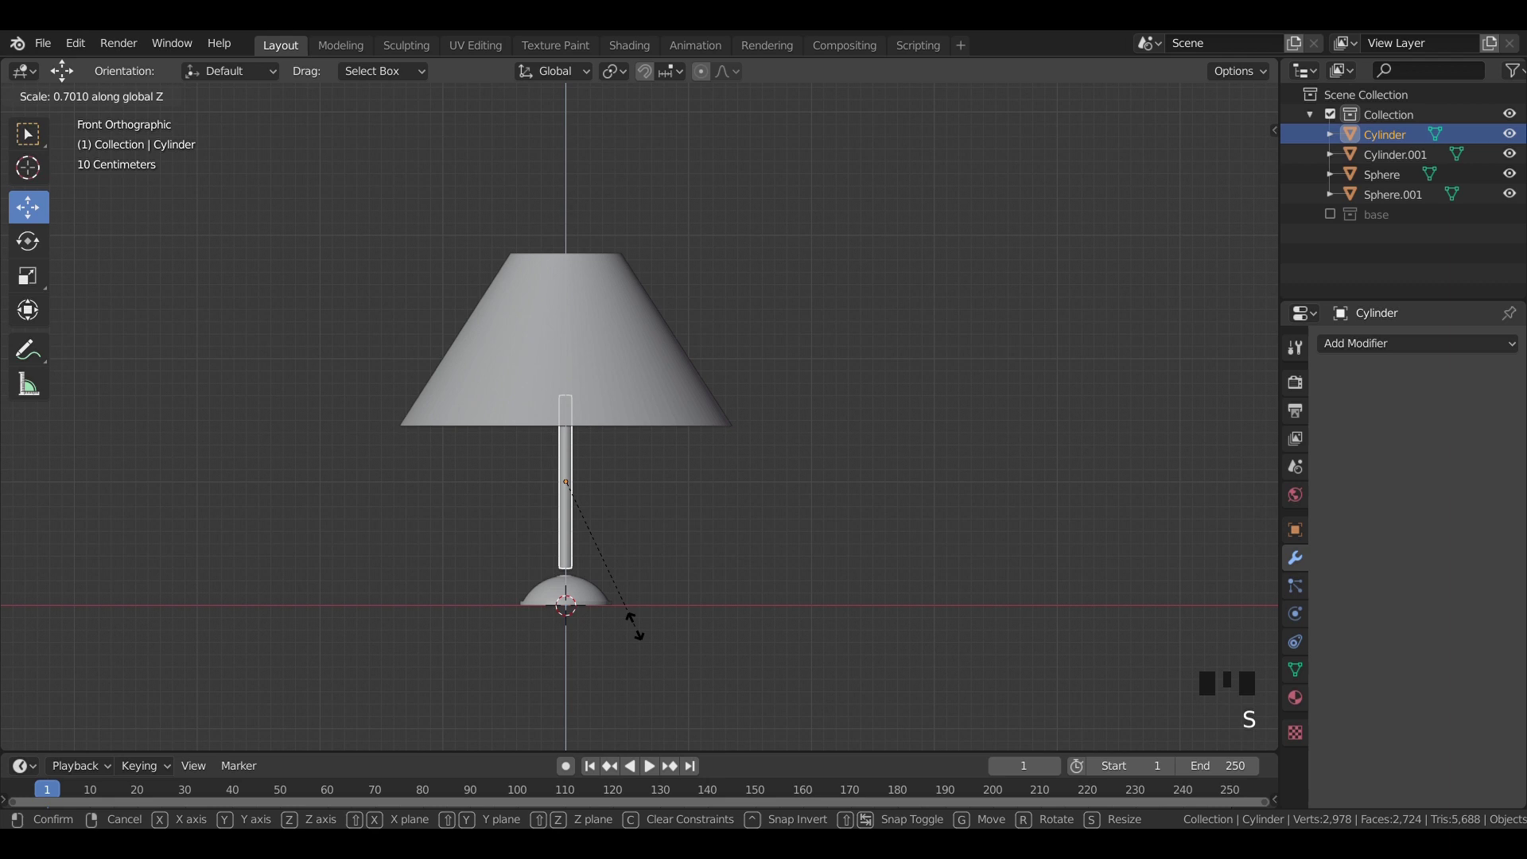
key("z")
left_click(664, 490)
Step: Widen the stem's top vertices in Edit Mode so it tapers downward
key("b")
key("s")
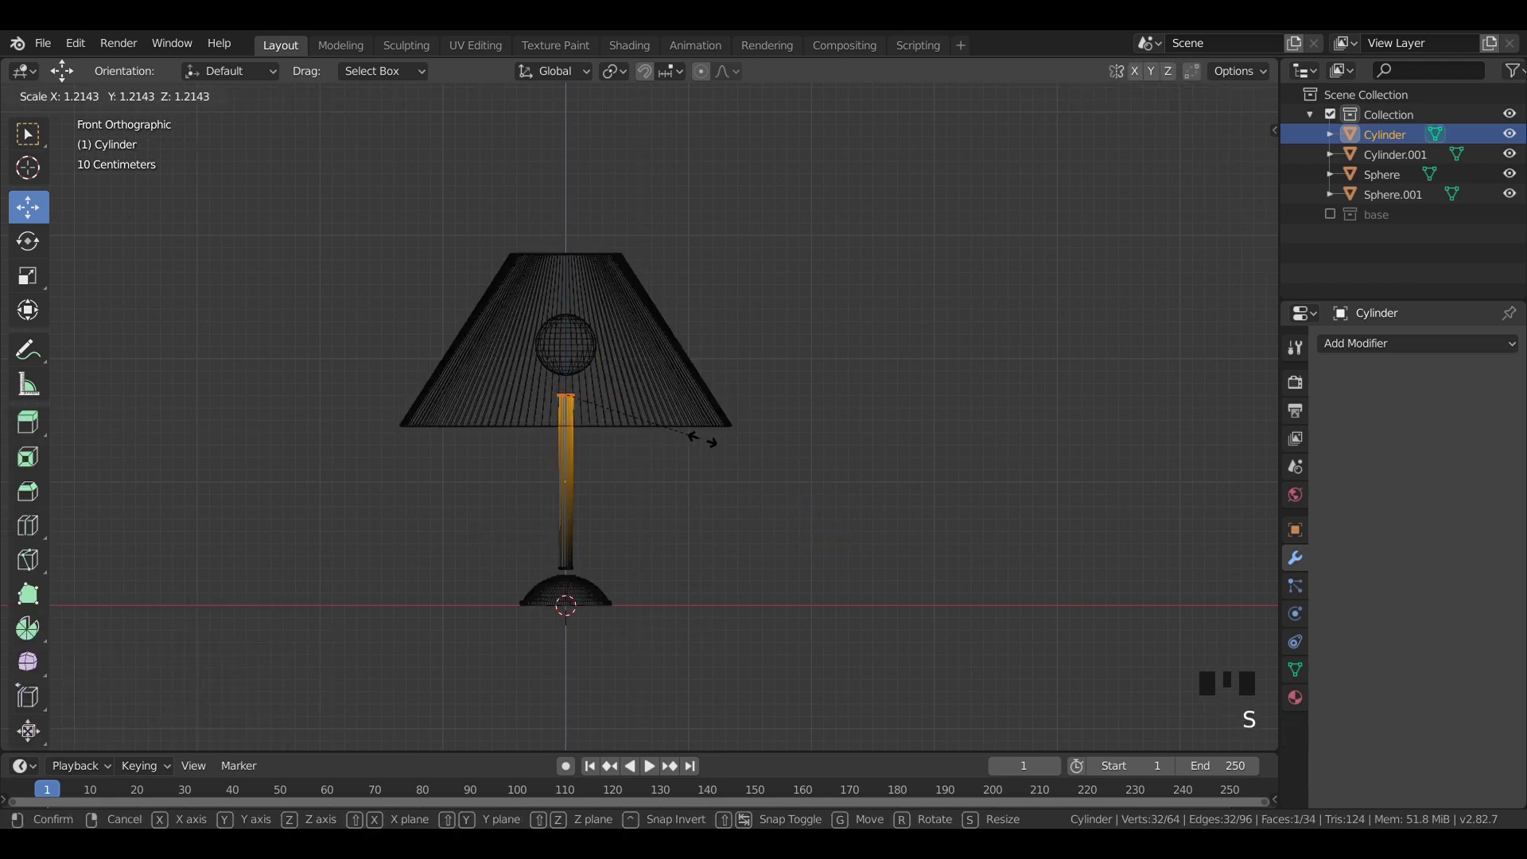
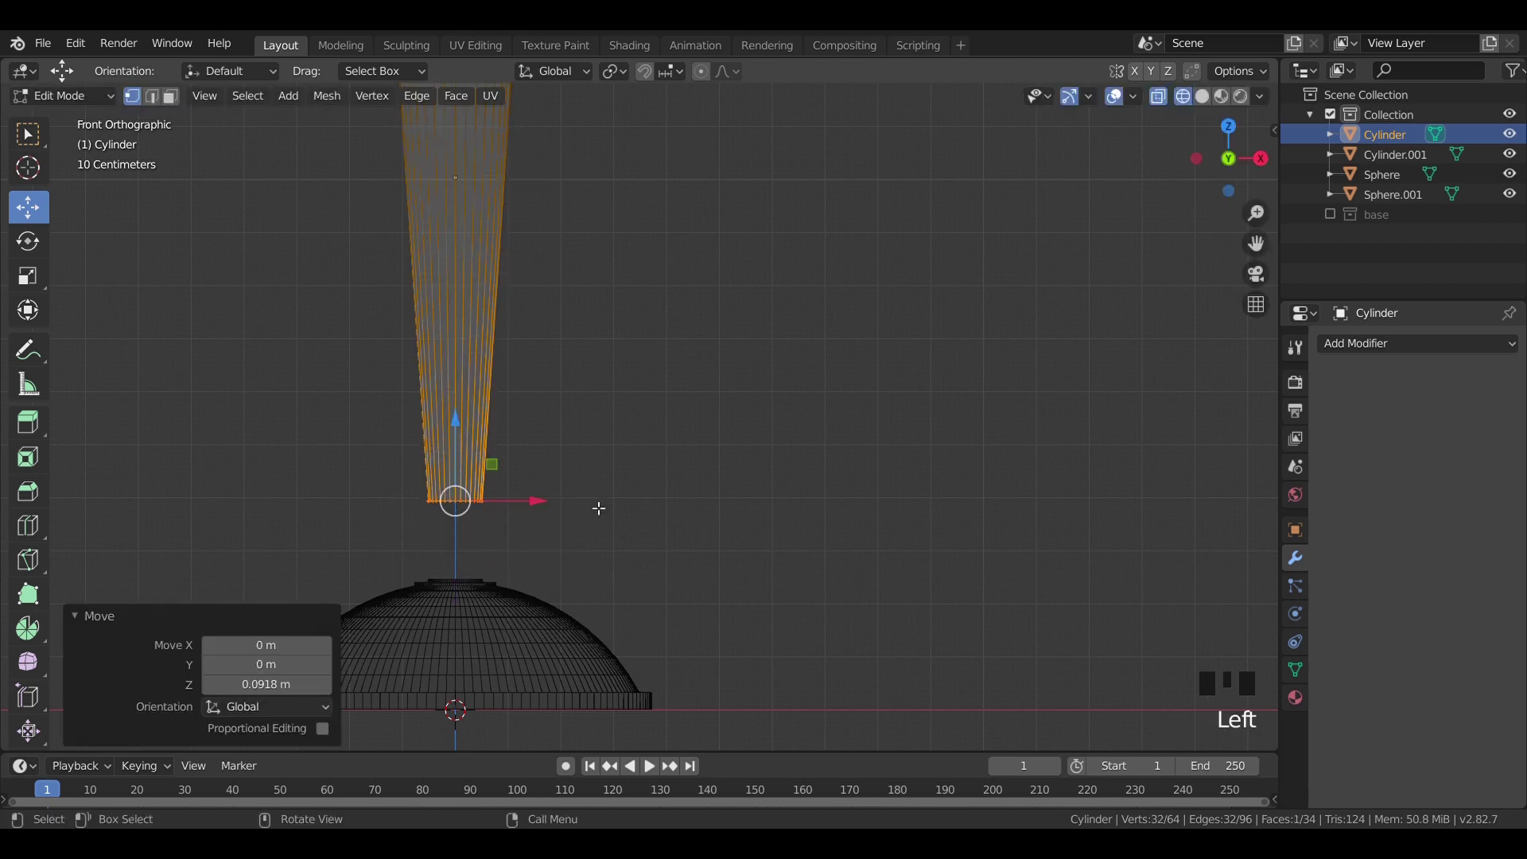
Step: Extrude and narrow rings at the stem's bottom into a neck flaring onto the dome
key("e")
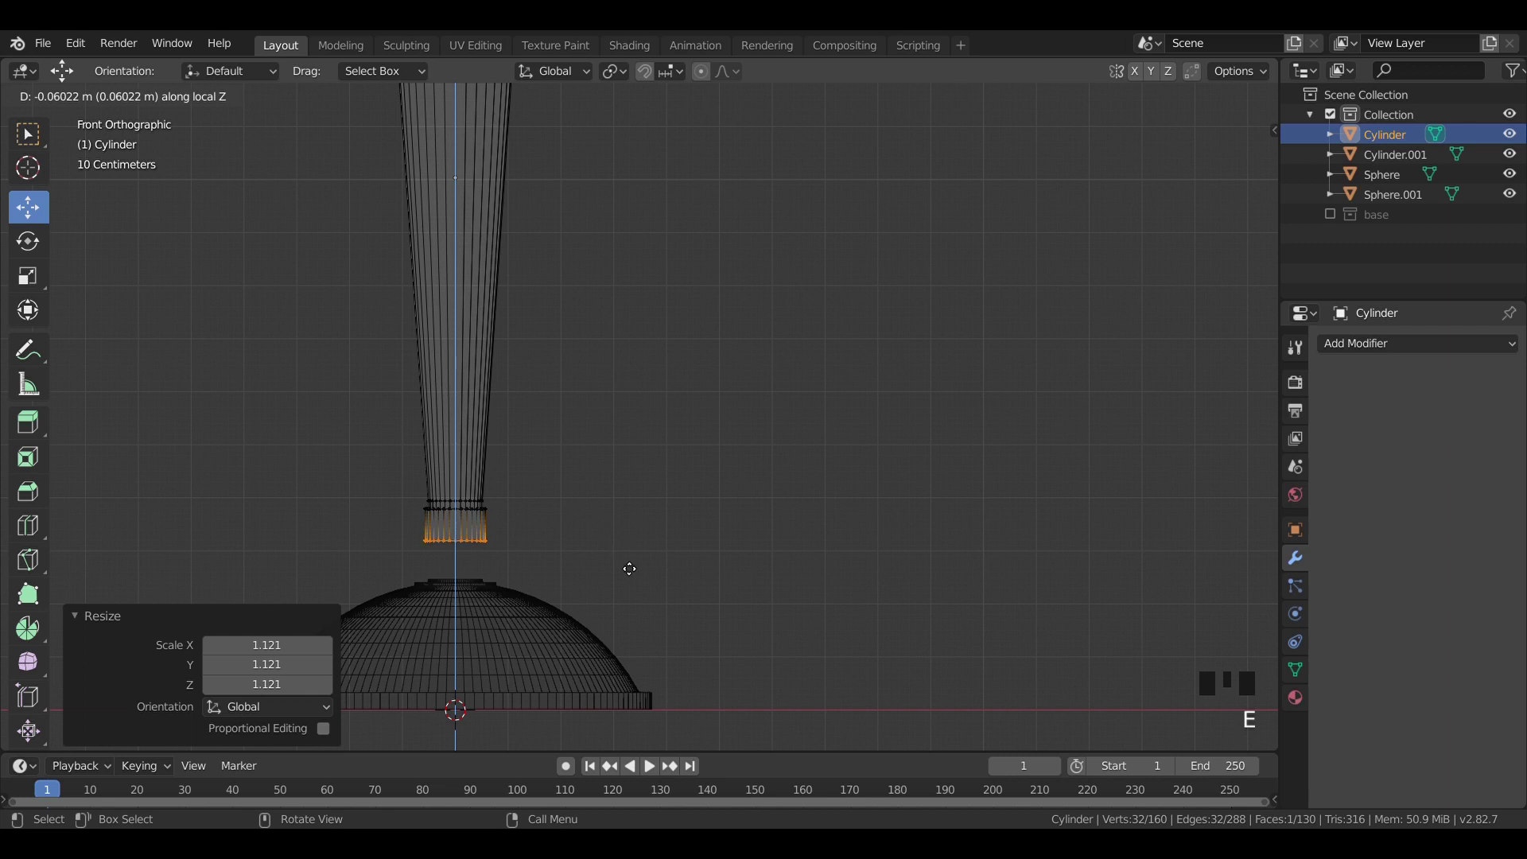
key("s")
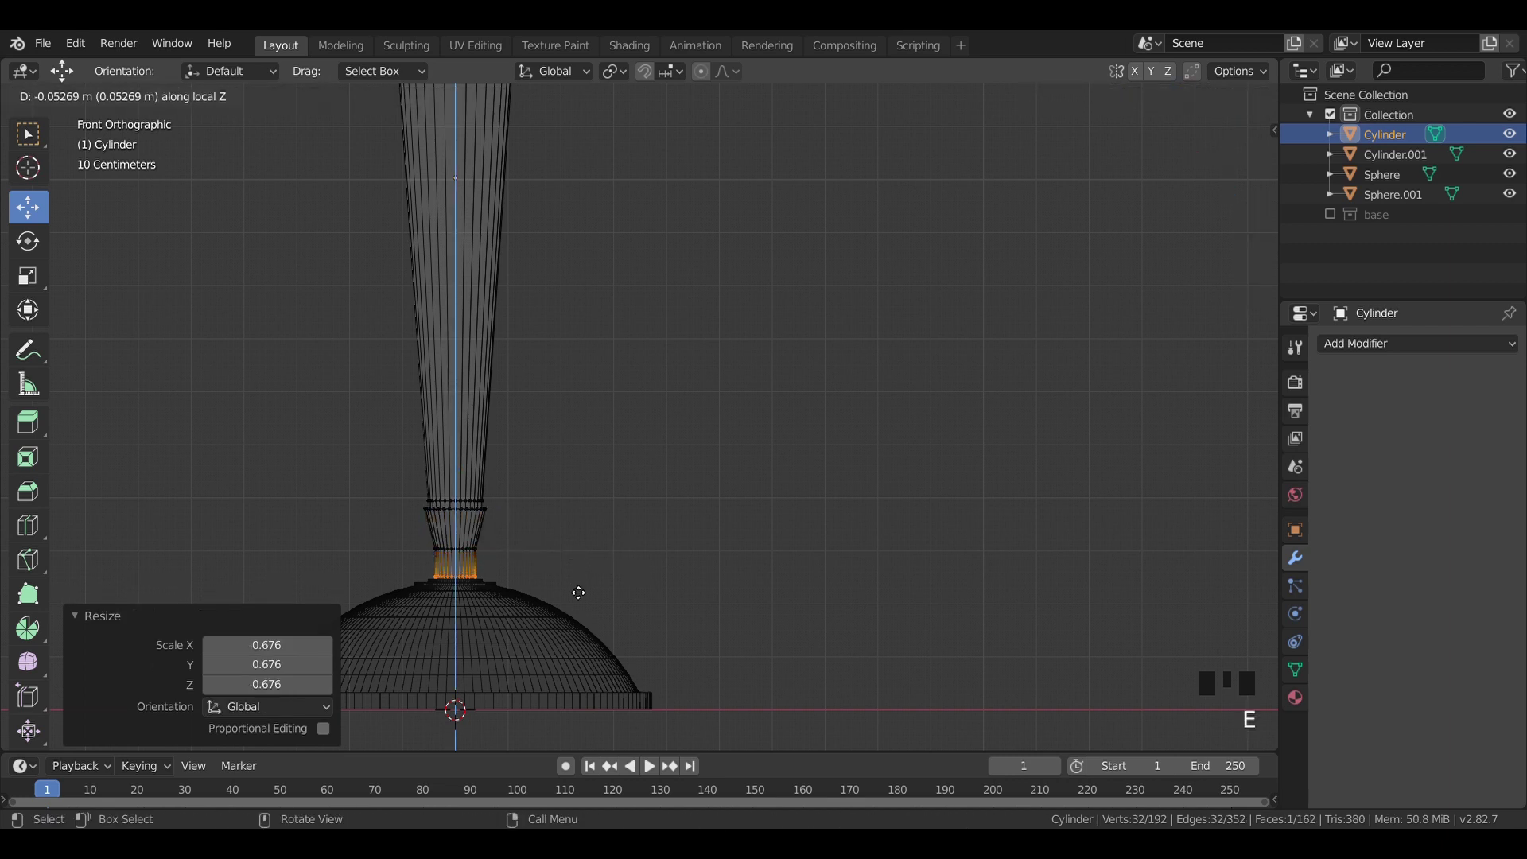
key("Tab")
left_click(626, 474)
key("z")
left_click(709, 407)
Step: Leave Edit Mode and view the whole lamp through the camera
scroll("down", 3)
left_click_drag(661, 432, 594, 381)
scroll("down", 3)
left_click_drag(601, 419, 645, 424)
key("KP_0")
scroll("up", 3)
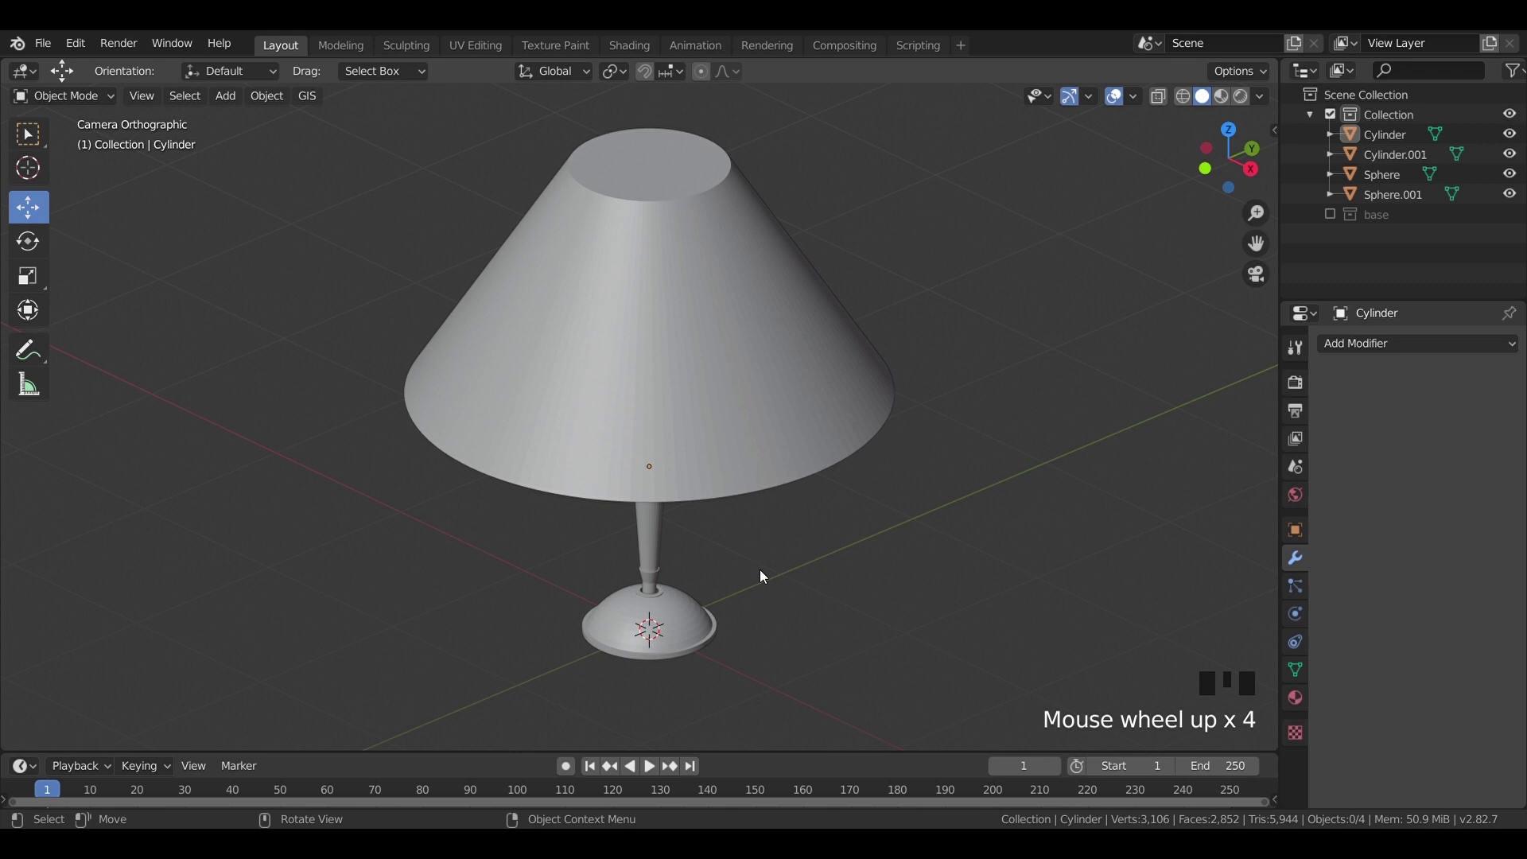
Step: Frame the lamp in front view and select the lamp shade
key("KP_1")
key("shift+a")
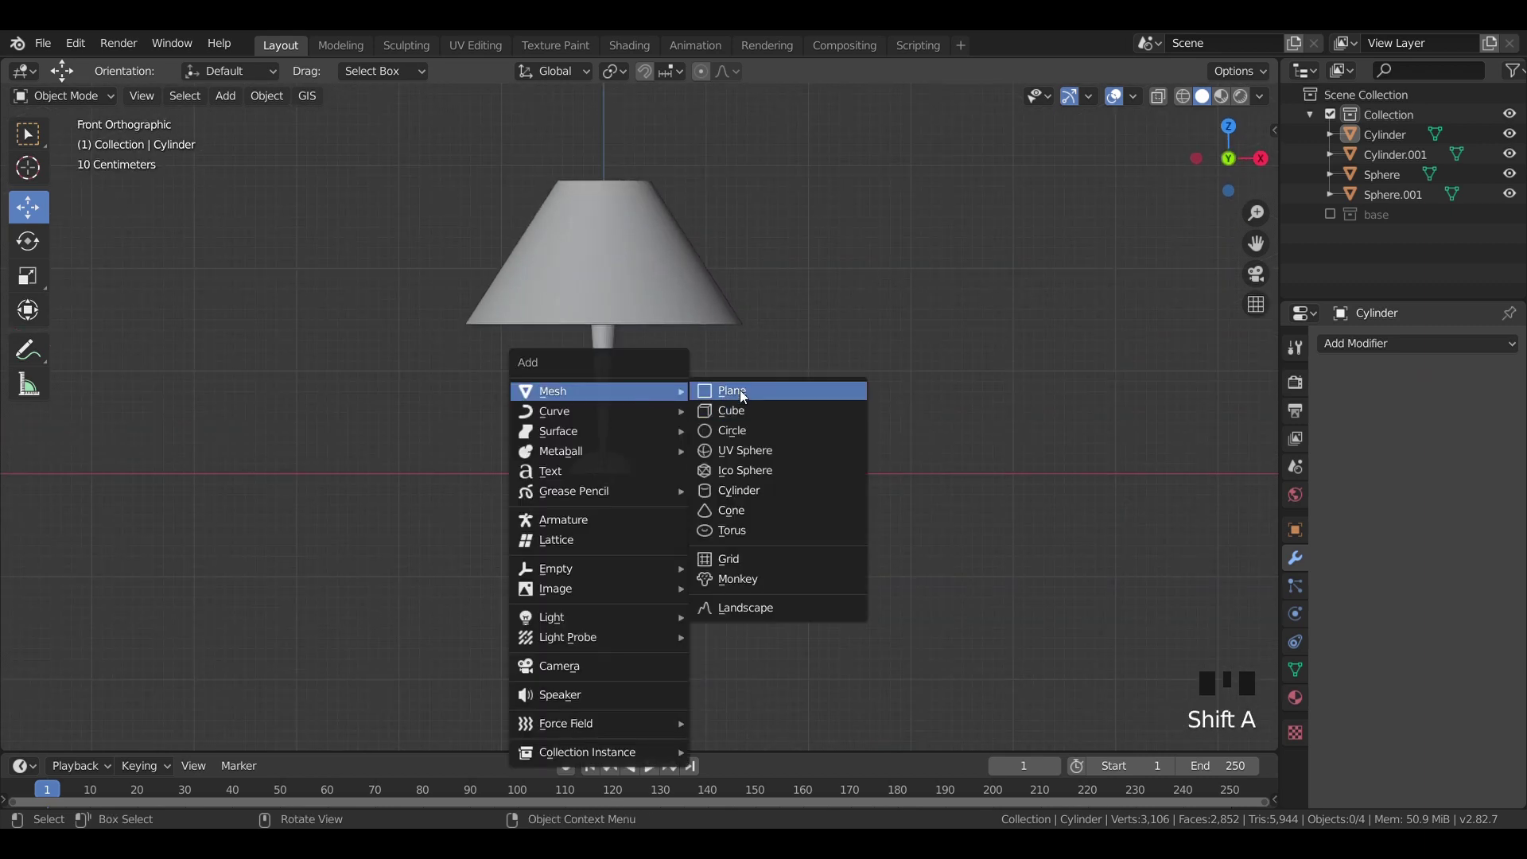
left_click(945, 277)
scroll("up", 3)
left_click_drag(655, 436, 742, 582)
scroll("down", 3)
scroll("up", 3)
left_click_drag(729, 565, 645, 563)
scroll("down", 3)
scroll("up", 3)
left_click_drag(721, 496, 757, 367)
left_click(757, 367)
key("KP_1")
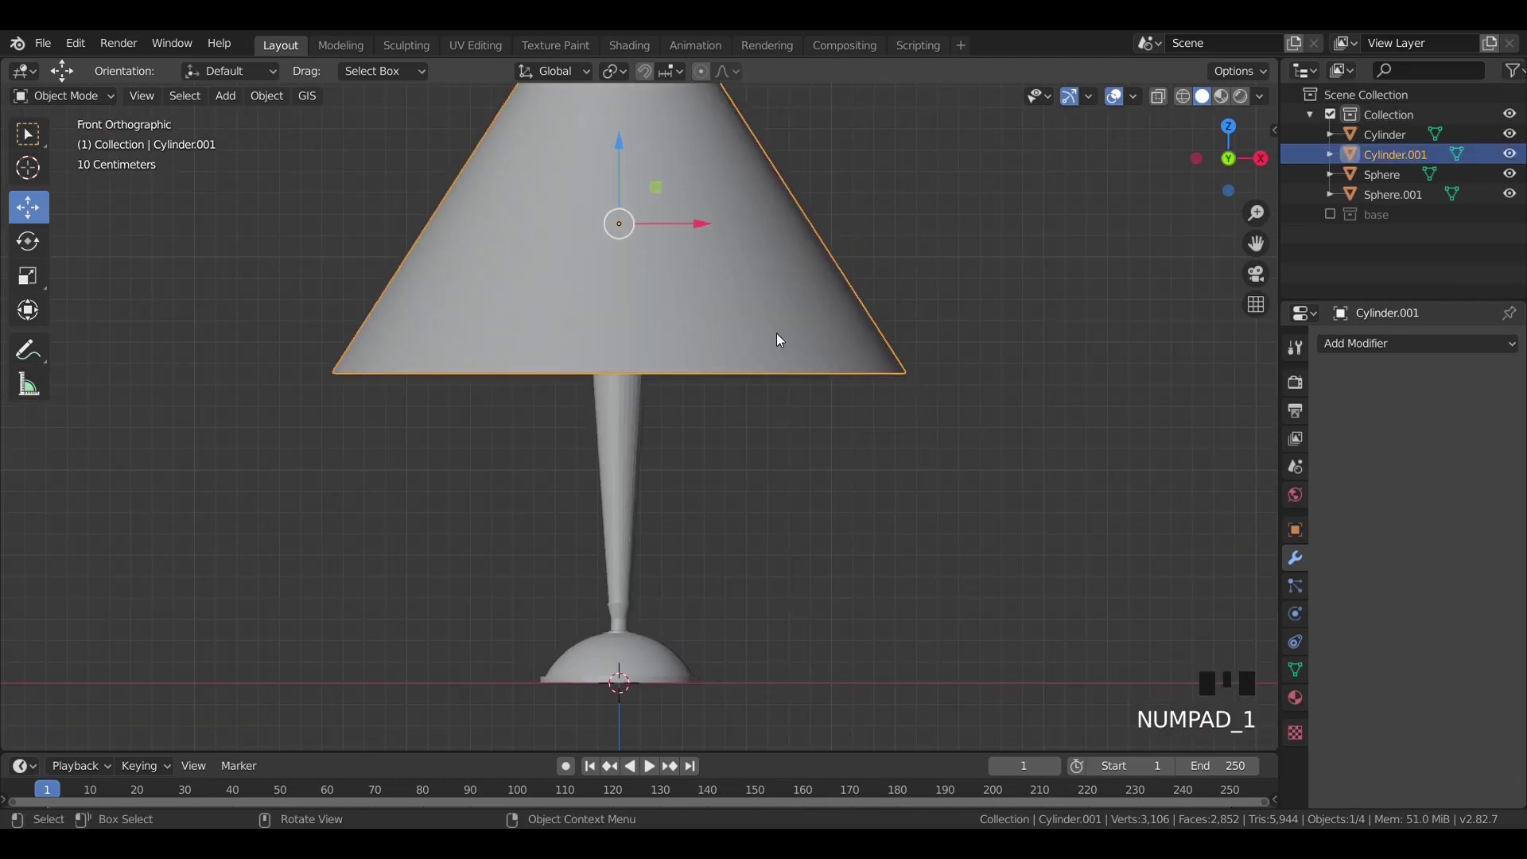
Step: Enter the shade's Edit Mode with X-ray and box-select its bottom rim loop
left_click(1077, 296)
key("shift+a")
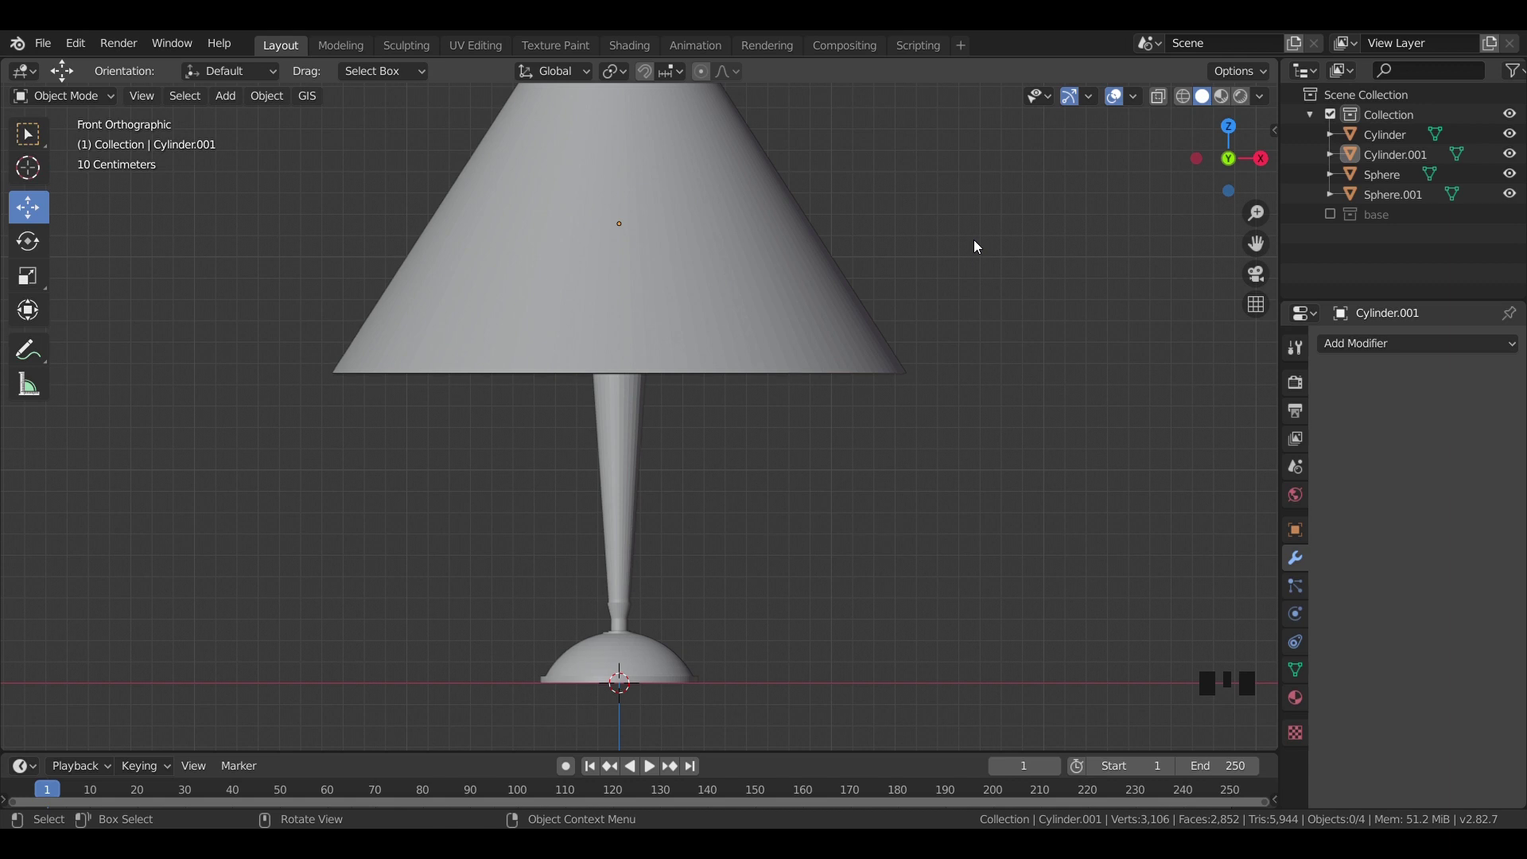
scroll("down", 3)
key("shift+a")
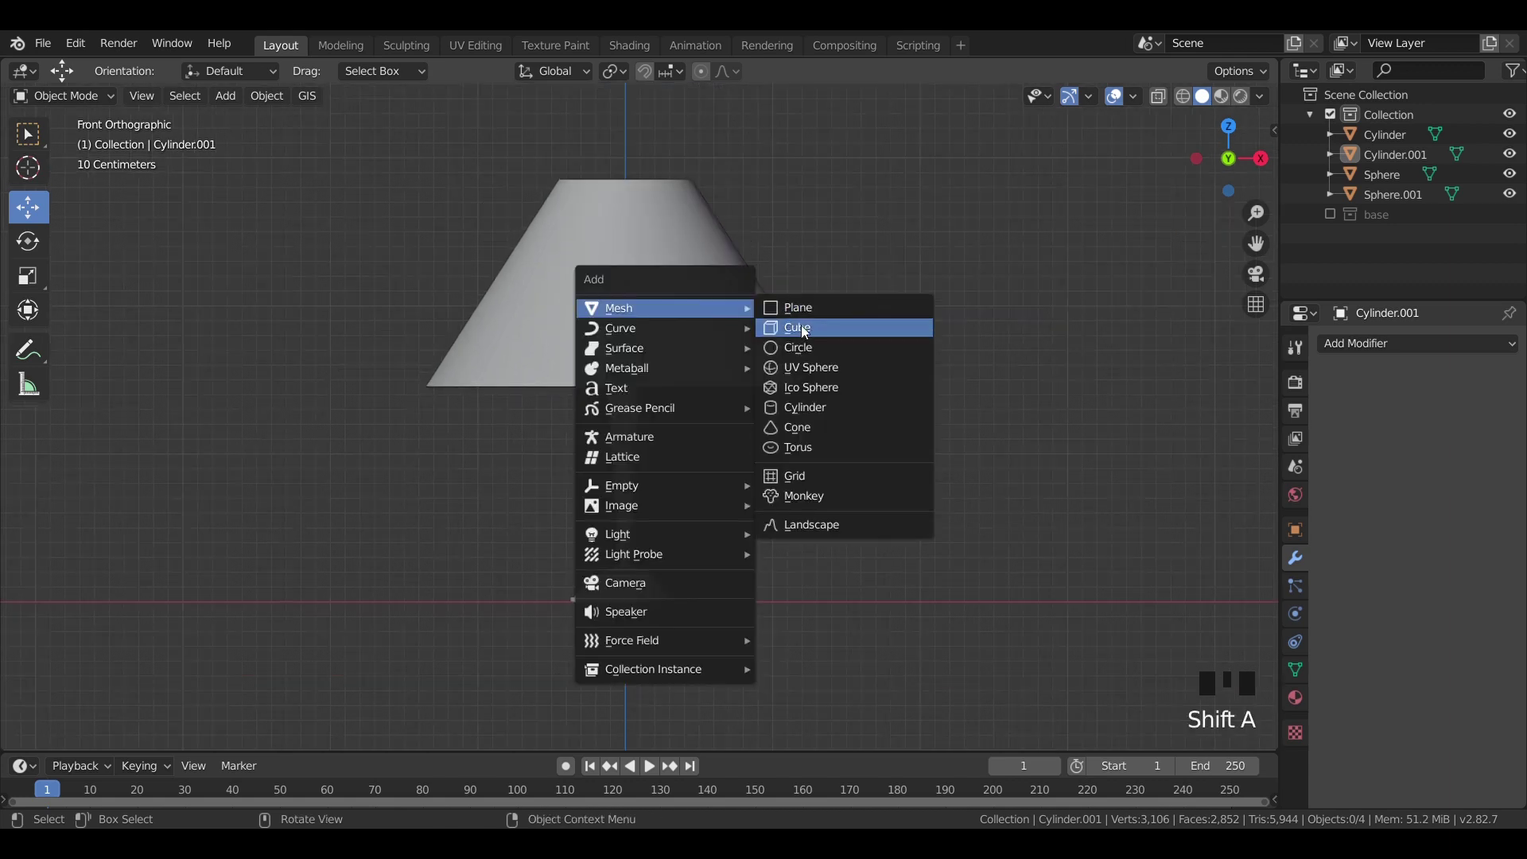
left_click(729, 283)
scroll("up", 3)
key("Tab")
key("z")
left_click_drag(1004, 418, 1071, 440)
Step: Extrude the shade's bottom edge loop into a small rim
key("b")
left_click(963, 433)
key("b")
key("e")
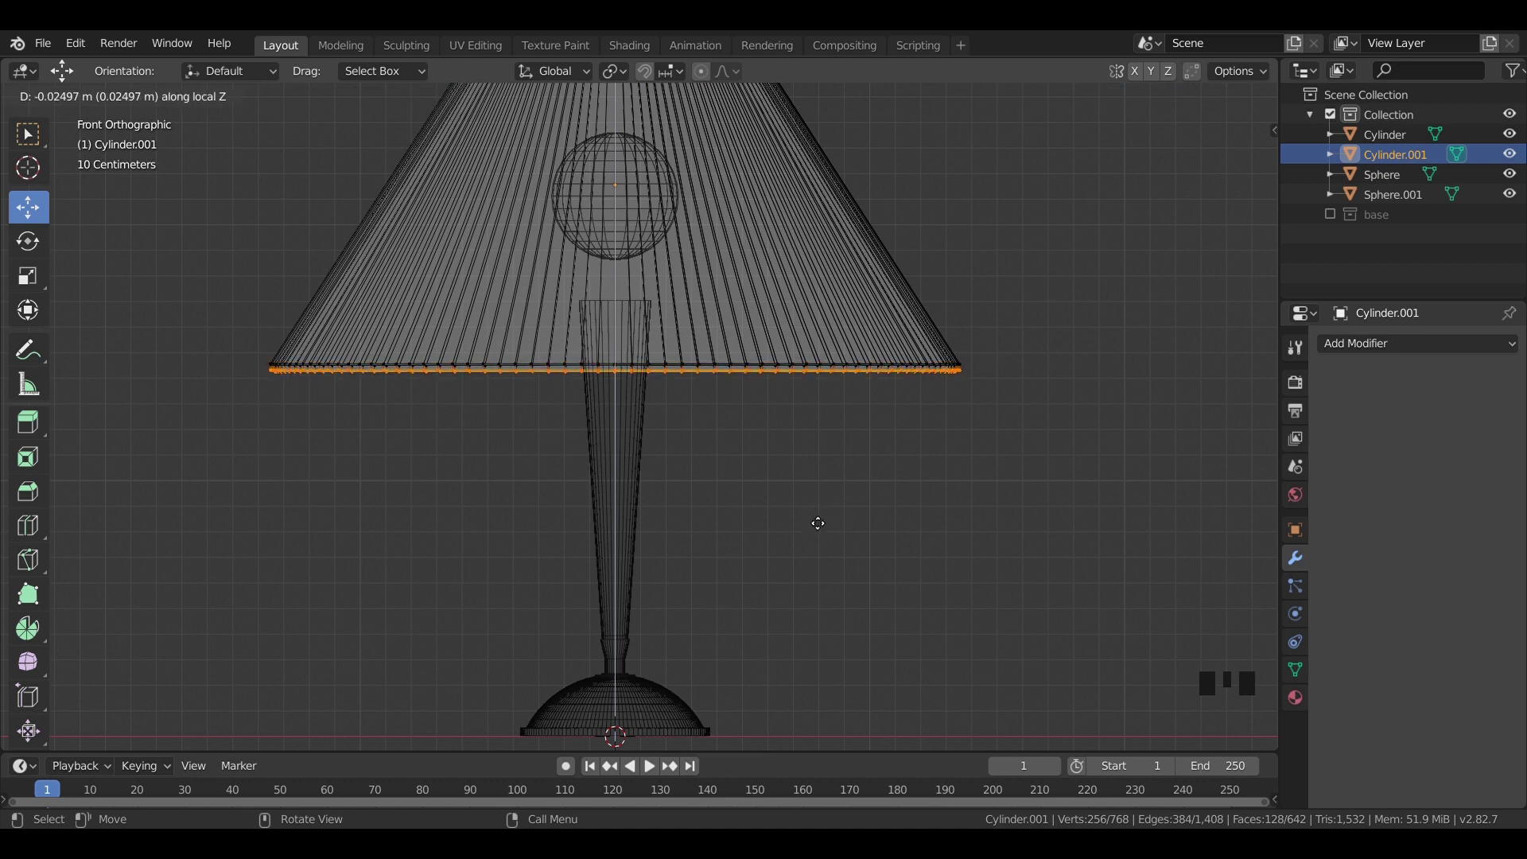
key("Tab")
key("z")
left_click(935, 472)
left_click_drag(872, 456, 881, 487)
key("KP_1")
middle_click(697, 229)
Step: Select and extrude the shade's top opening loop into a rim, then return to Object Mode
scroll("up", 3)
key("Tab")
left_click(916, 483)
key("z")
left_click_drag(922, 471, 927, 486)
key("b")
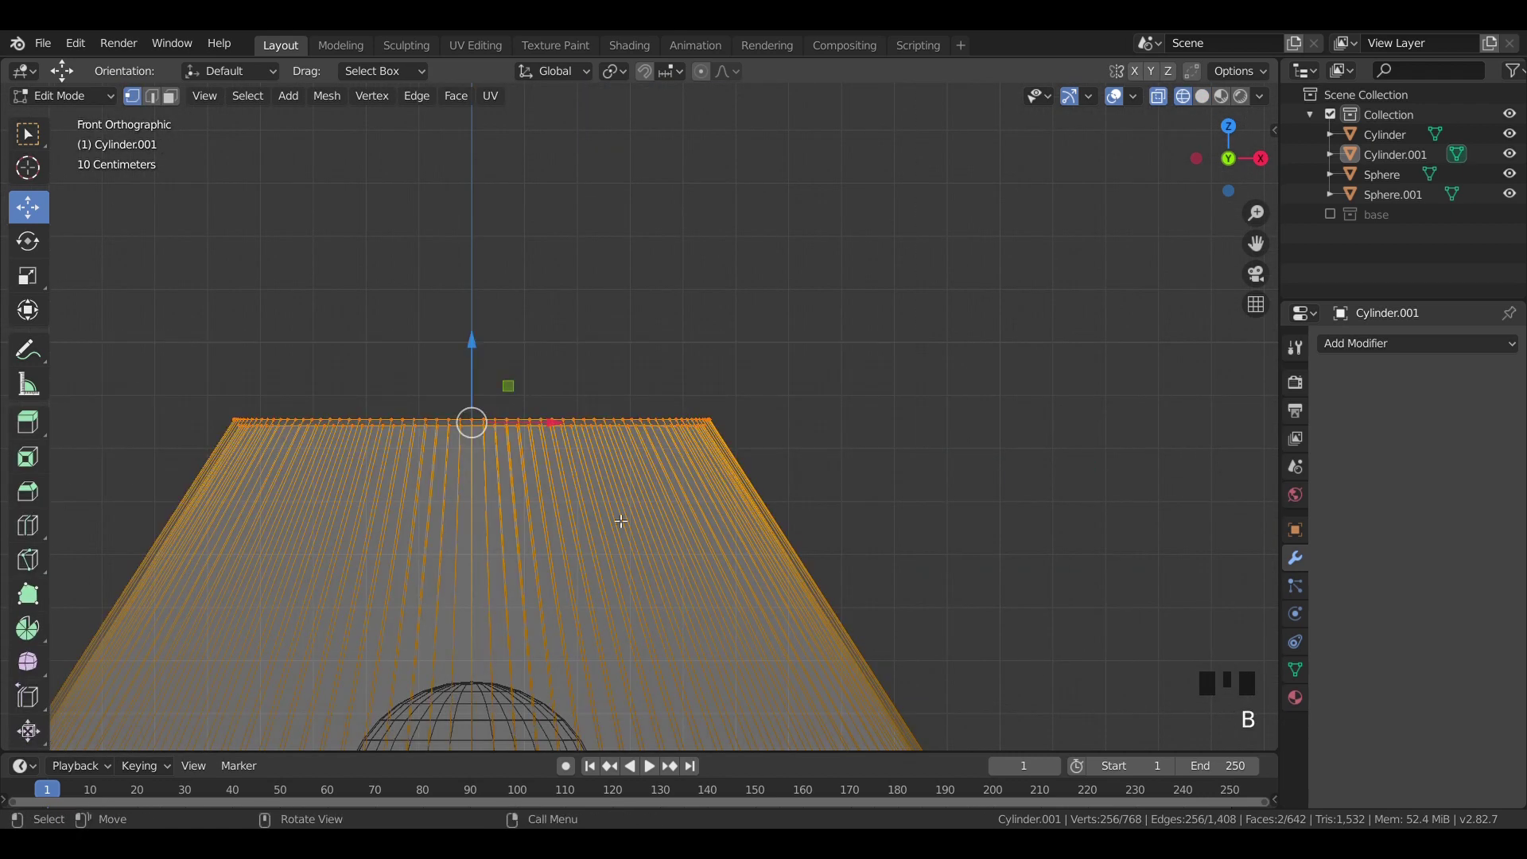
key("e")
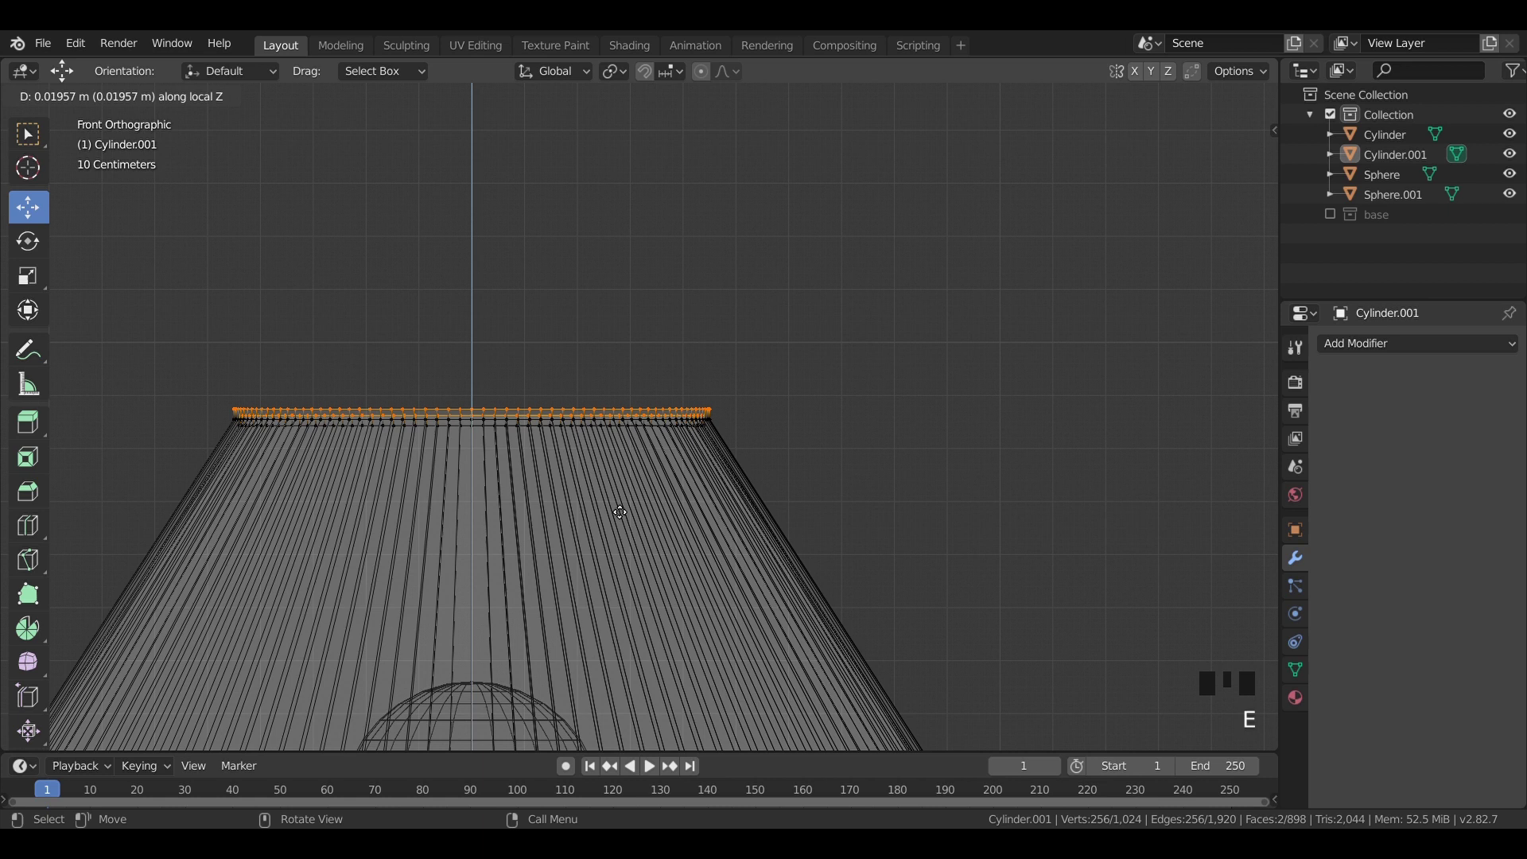
key("Tab")
key("z")
left_click(878, 438)
Step: In front view select the Area light and show its Object Data settings with power 1000 W
scroll("down", 3)
left_click_drag(758, 446, 634, 506)
scroll("down", 3)
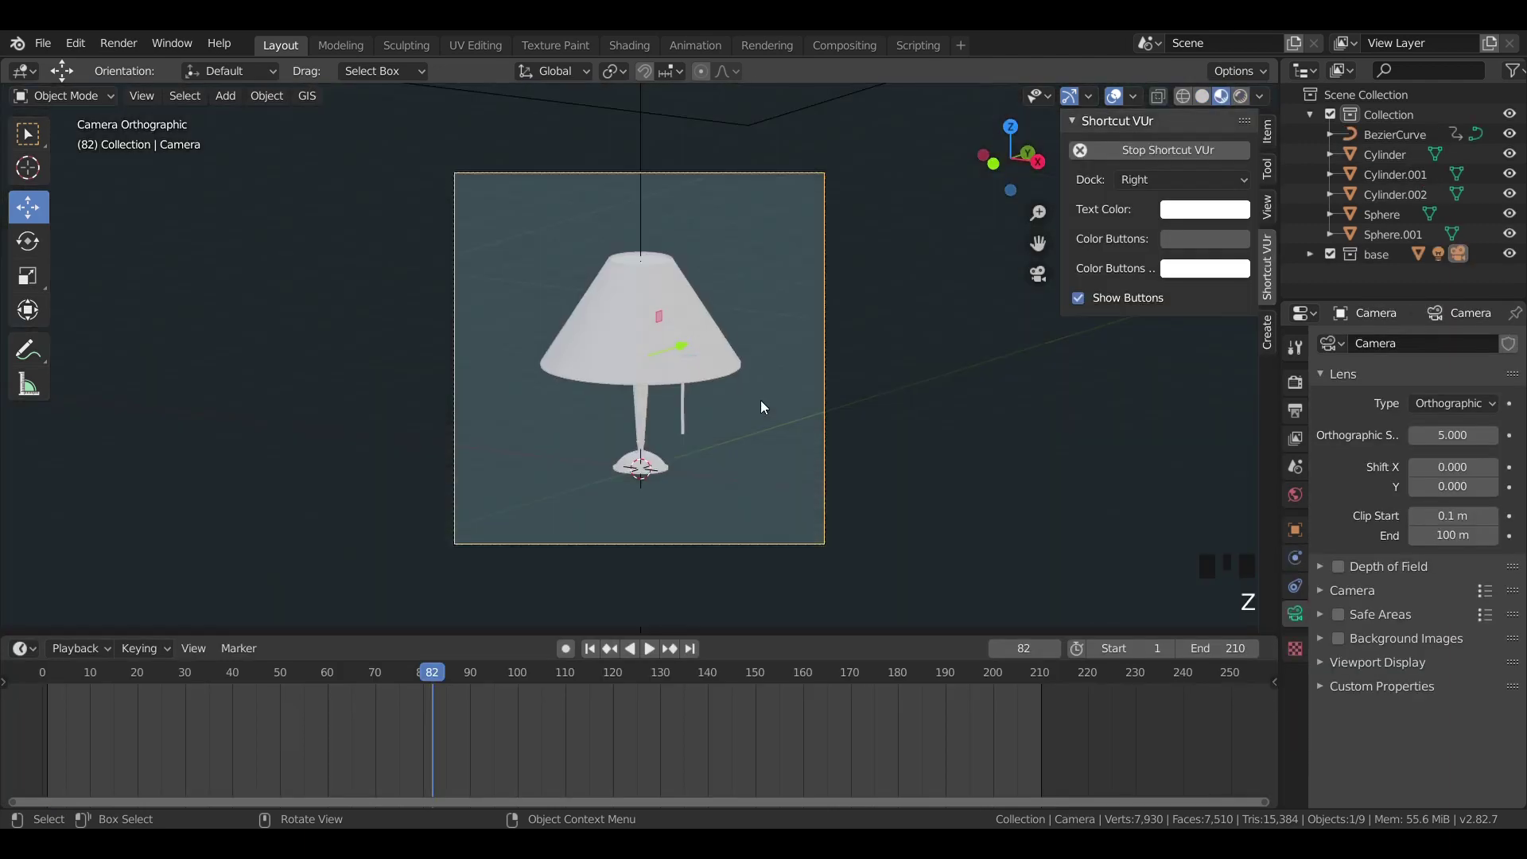
key("KP_1")
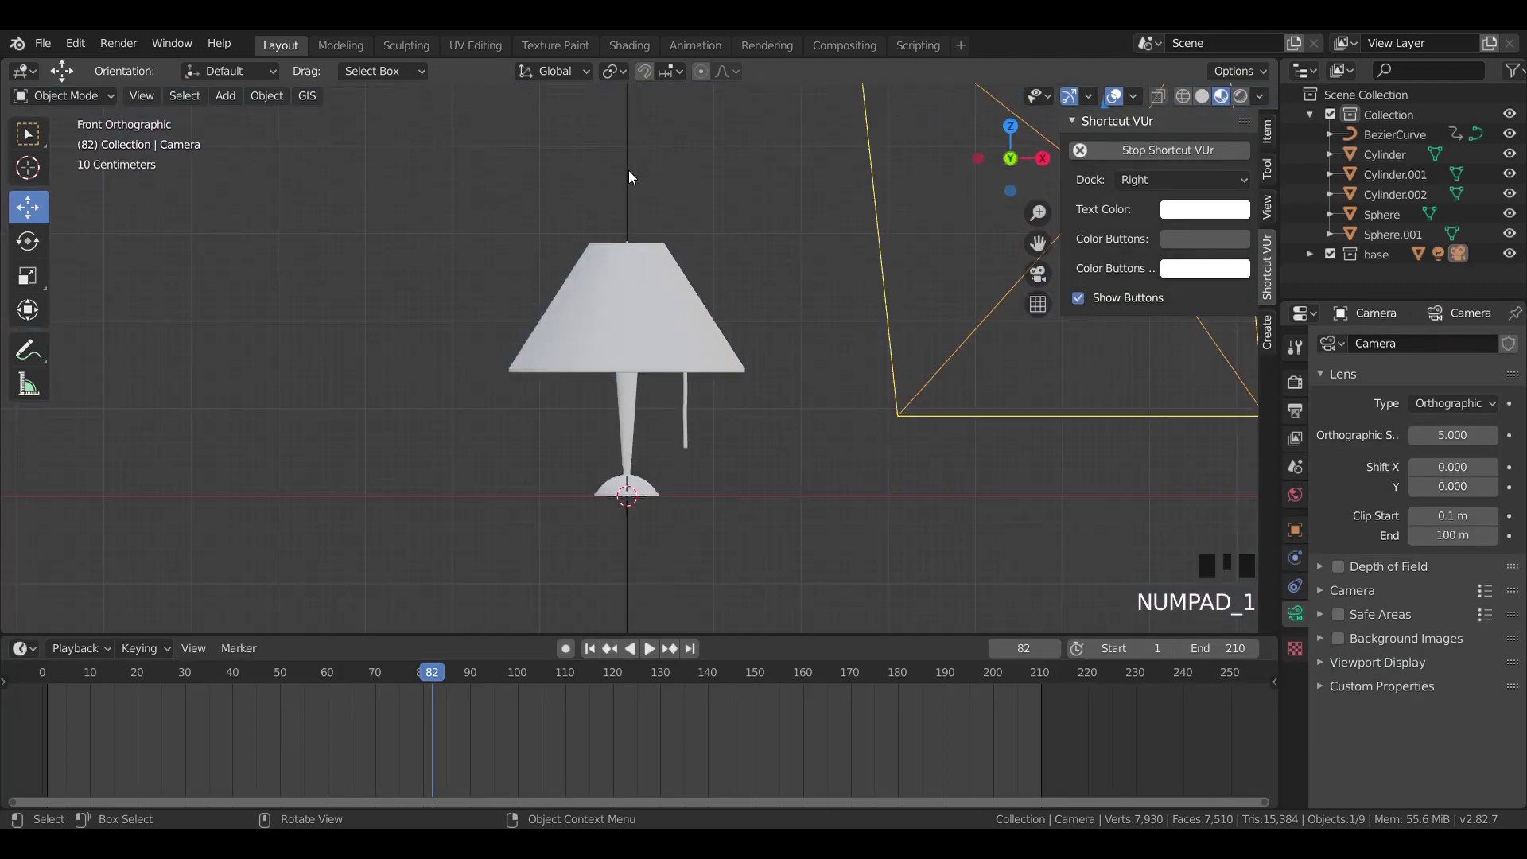
left_click(1340, 253)
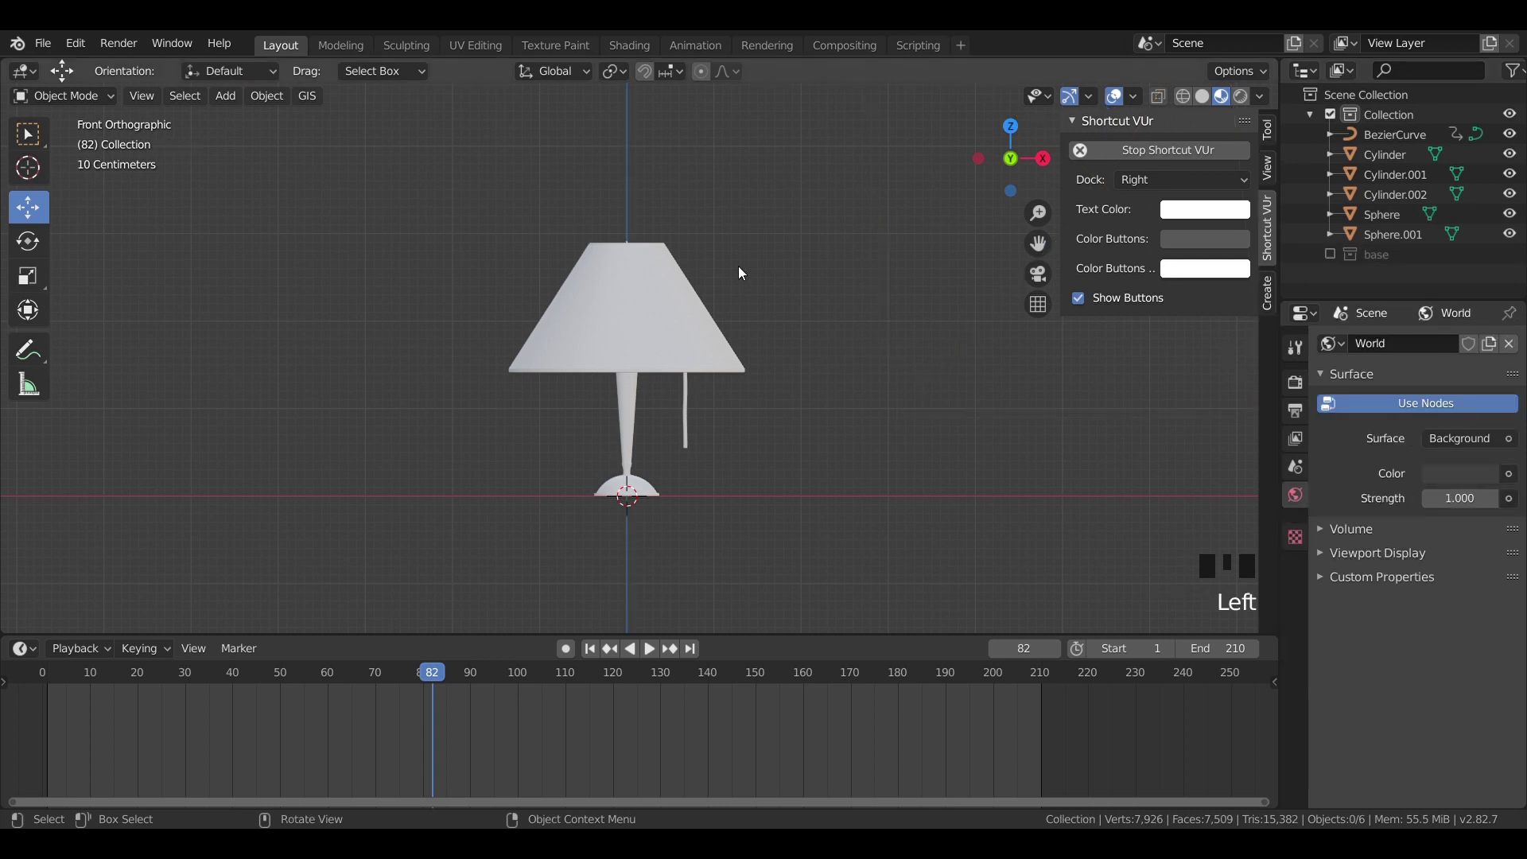
left_click(1329, 257)
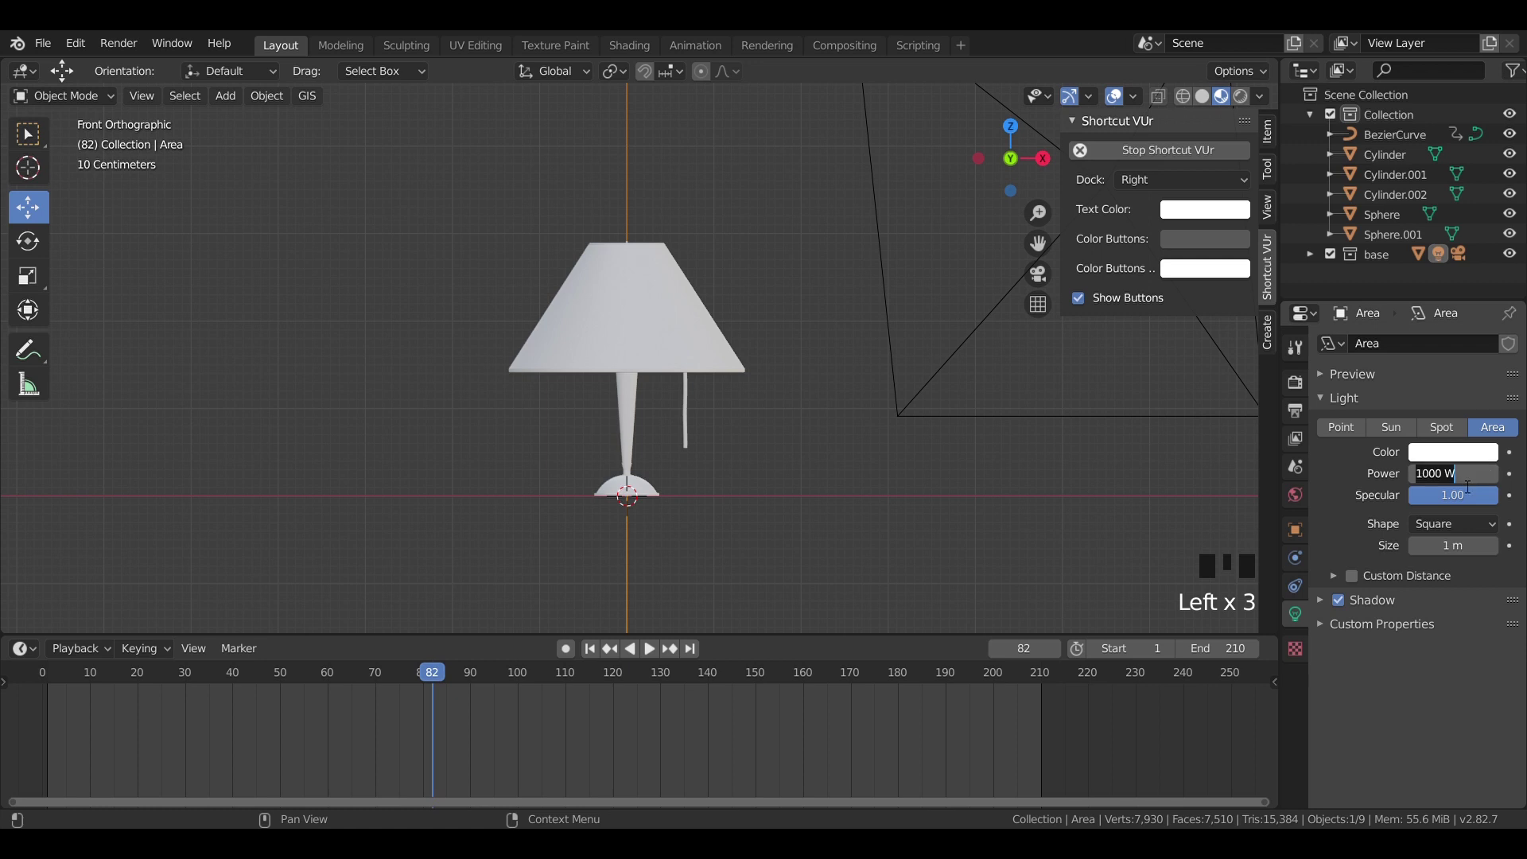
Step: Set the area light's power to 100 W and look through the camera
key("KP_0")
key("KP_0")
key("z")
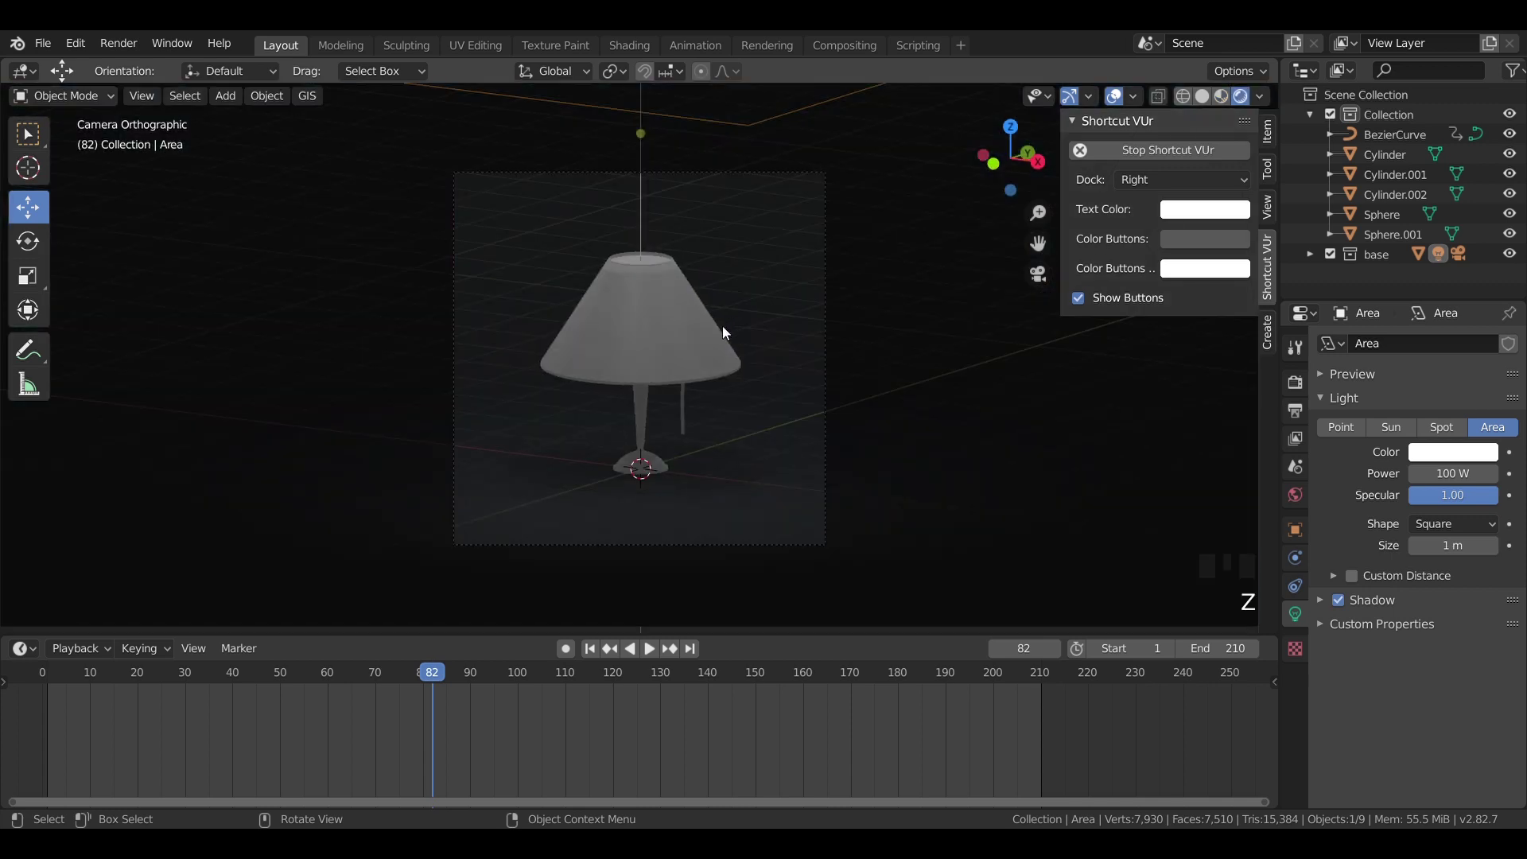
left_click(685, 415)
left_click(649, 434)
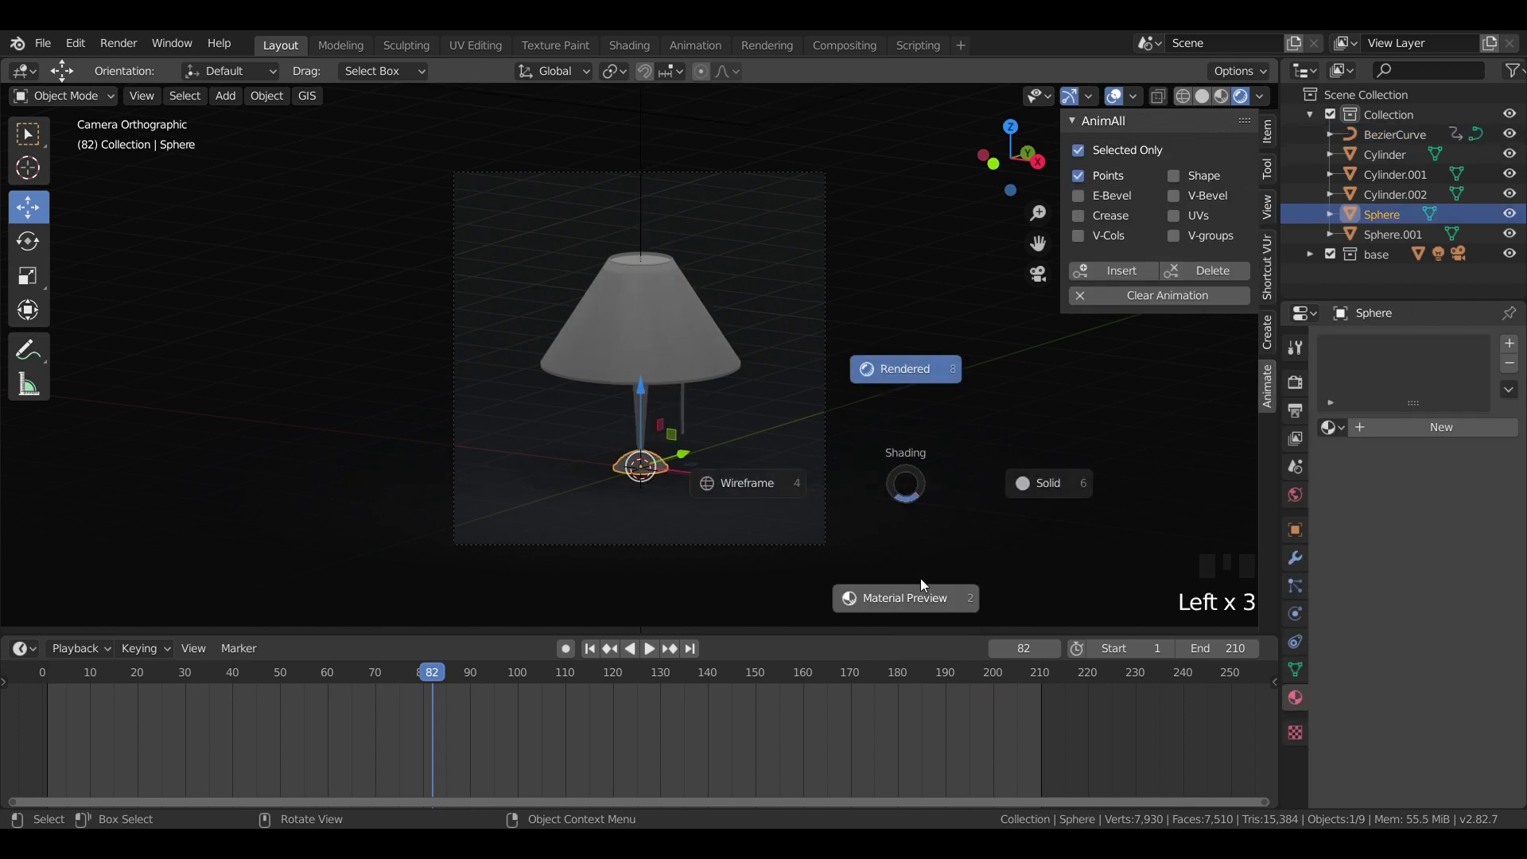
Step: Switch the viewport to Rendered shading via the Z pie menu
key("z")
left_click(675, 320)
key("z")
scroll("up", 3)
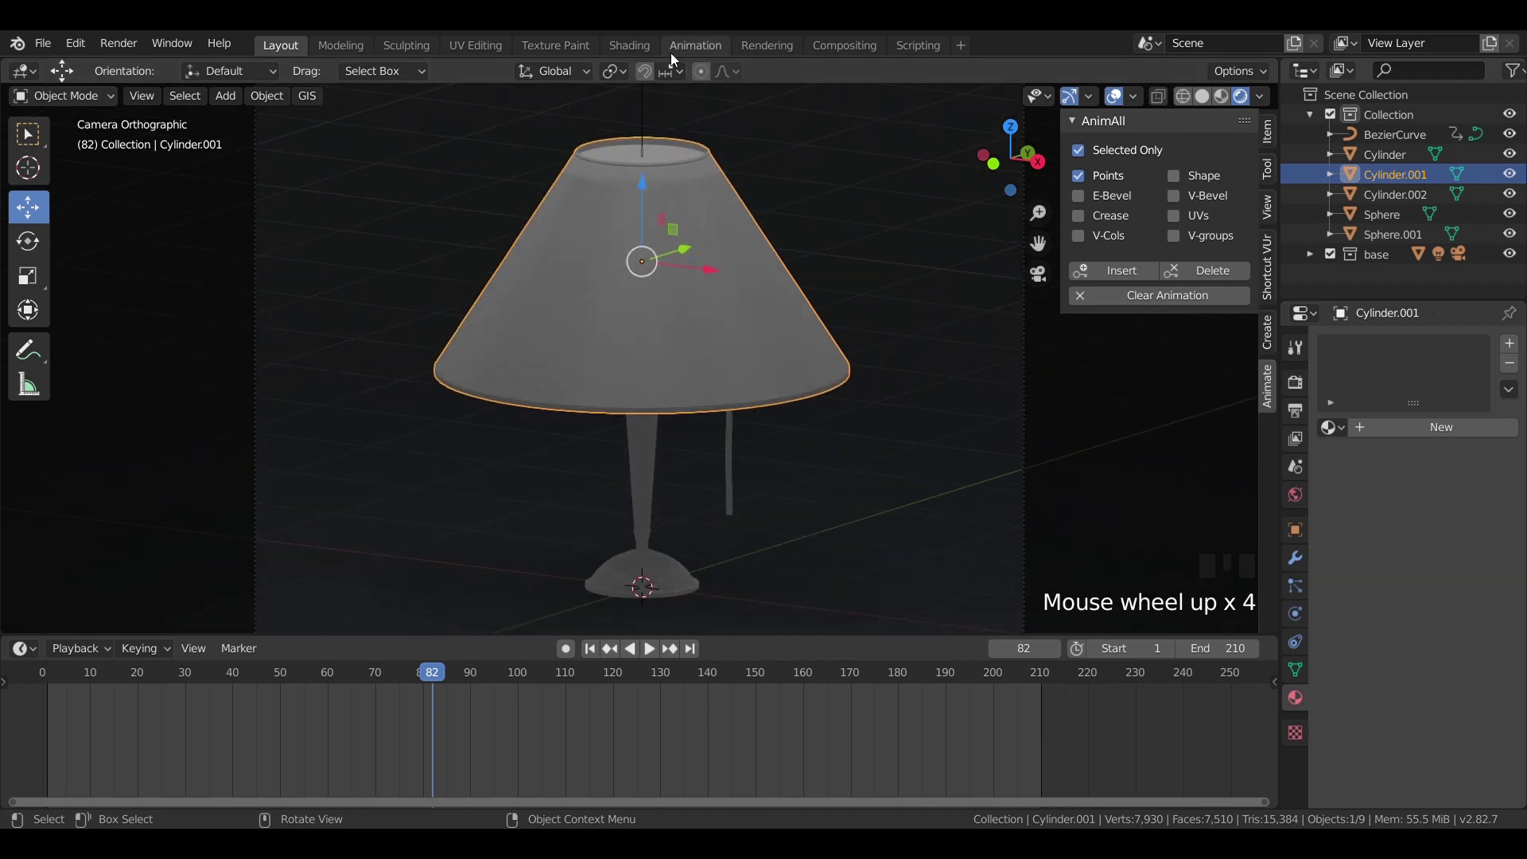
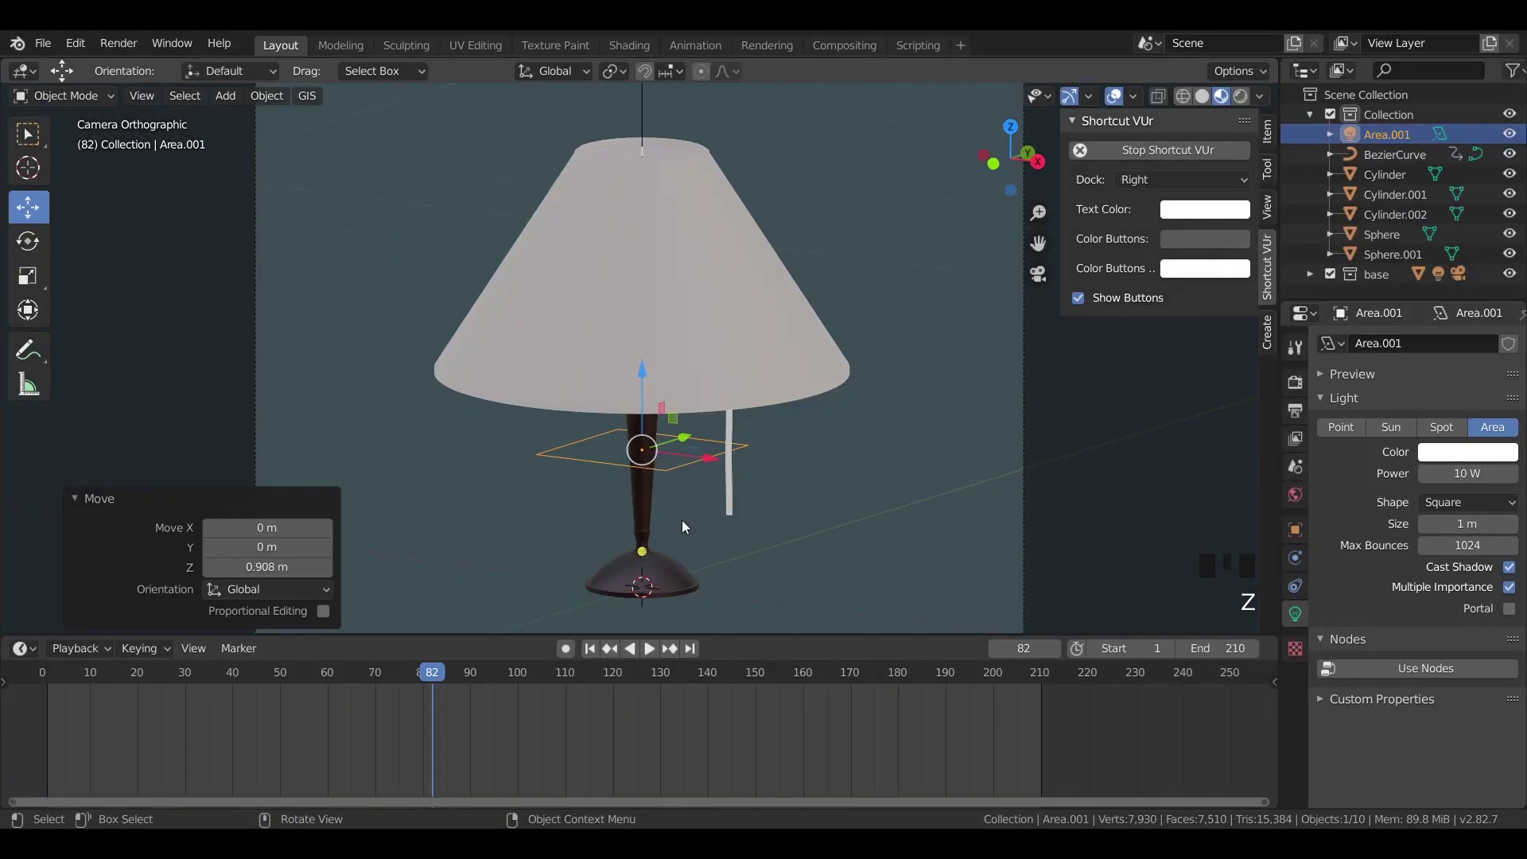
Step: Move the area light up to the shade's top opening and scale it down to fit
key("KP_1")
scroll("up", 3)
left_click_drag(610, 356, 615, 386)
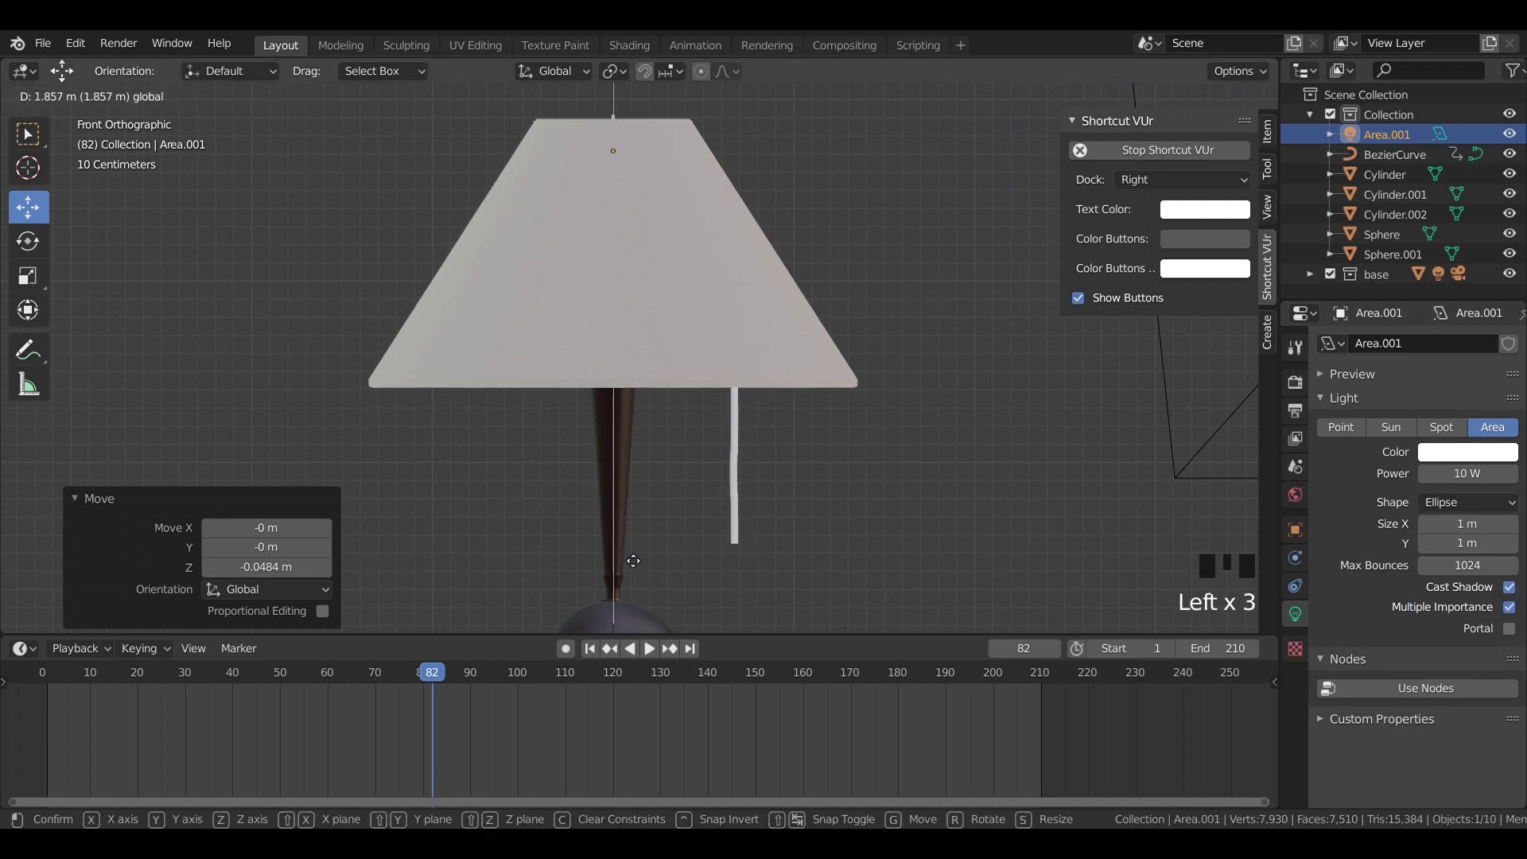
key("KP_7")
key("s")
key("KP_1")
scroll("down", 3)
left_click(622, 99)
key("s")
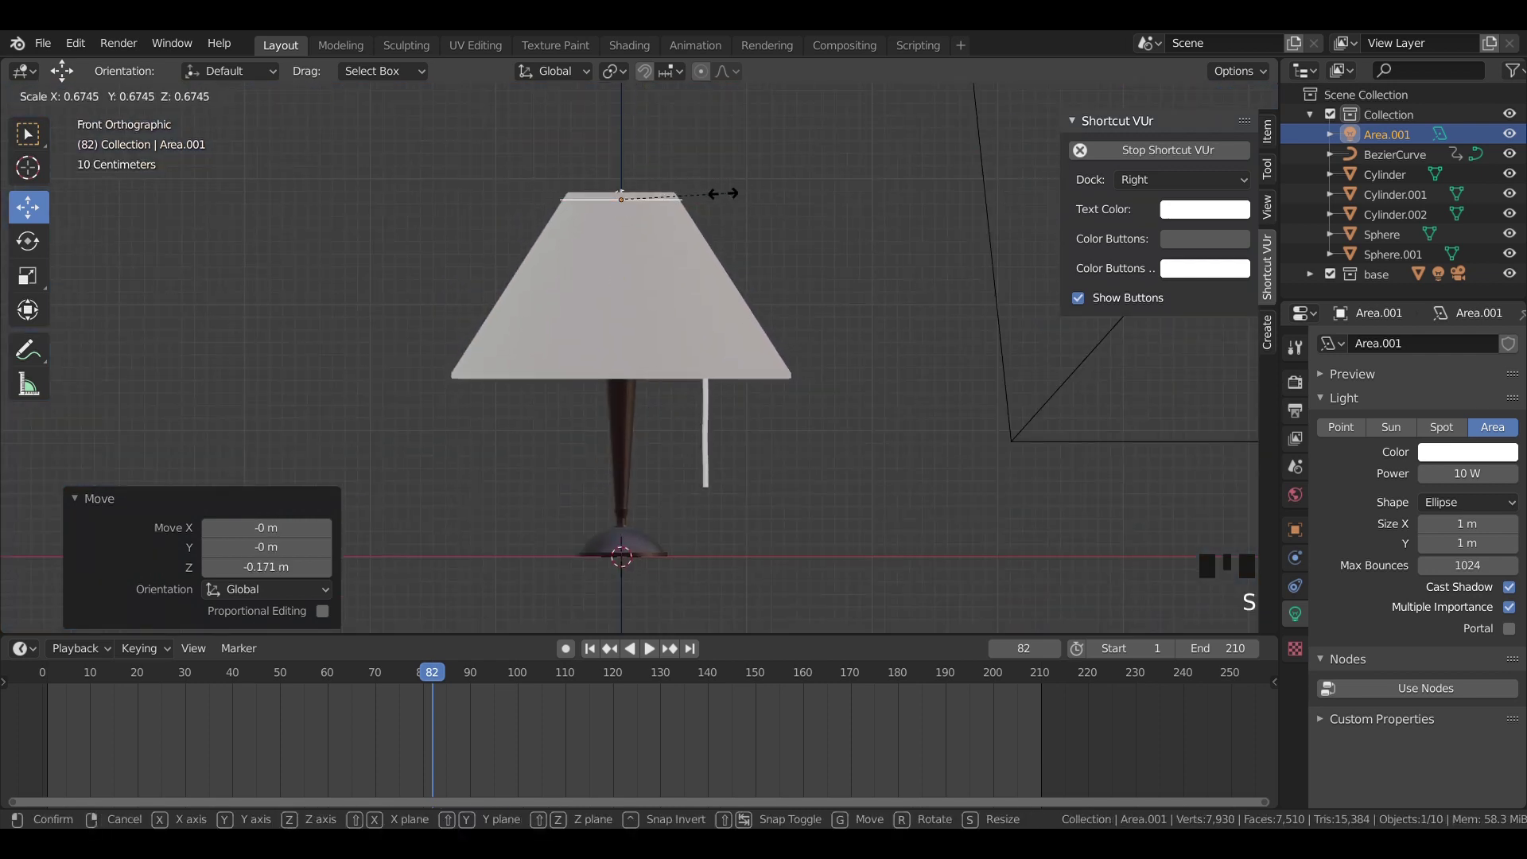
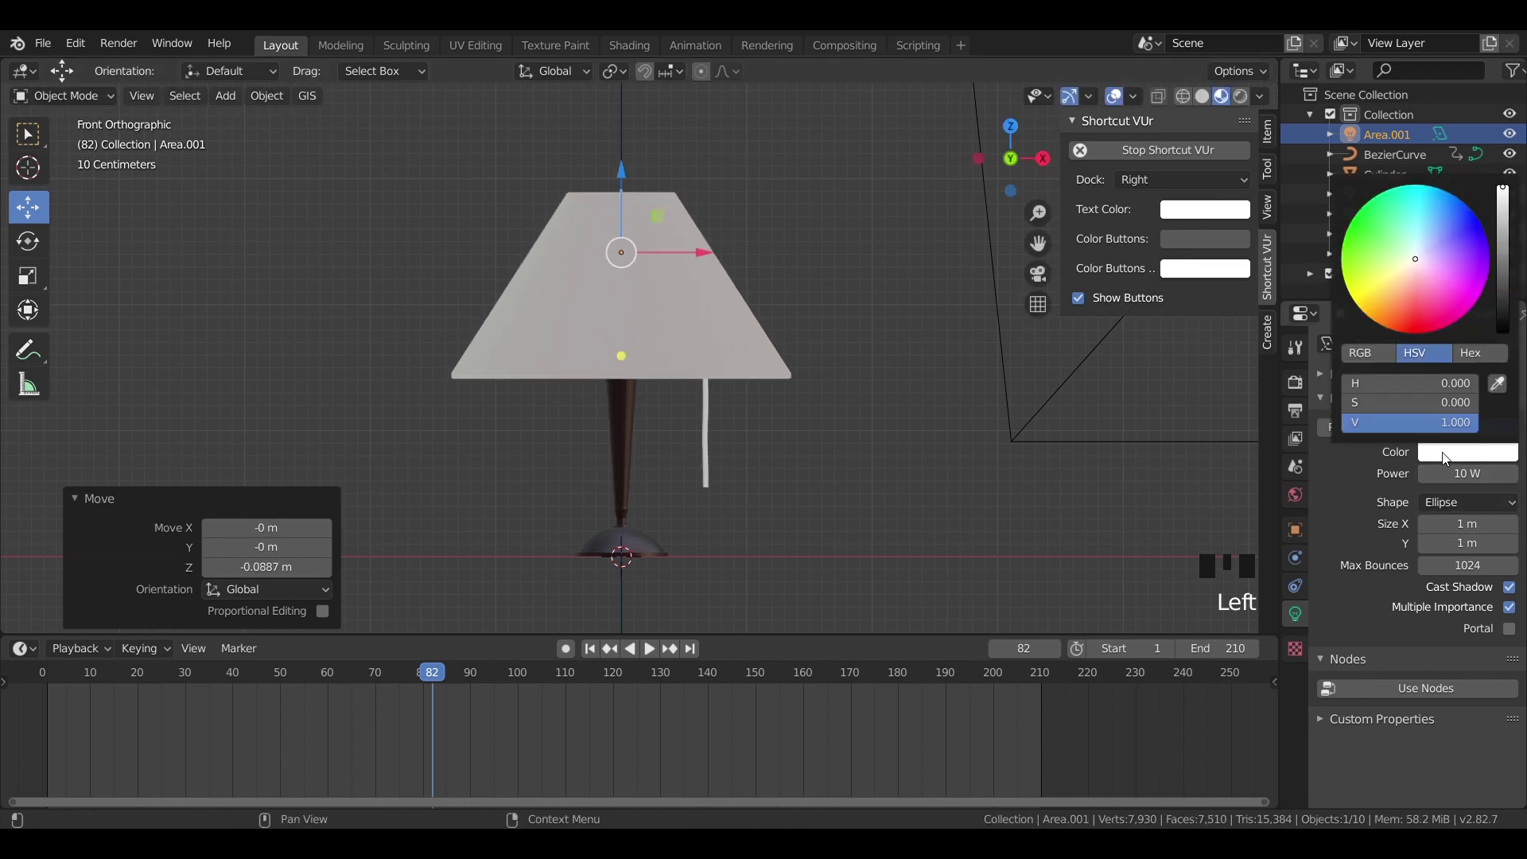
Step: Set the light power to 1000 W, preview in rendered shading and shift its colour to orange
left_click(1403, 297)
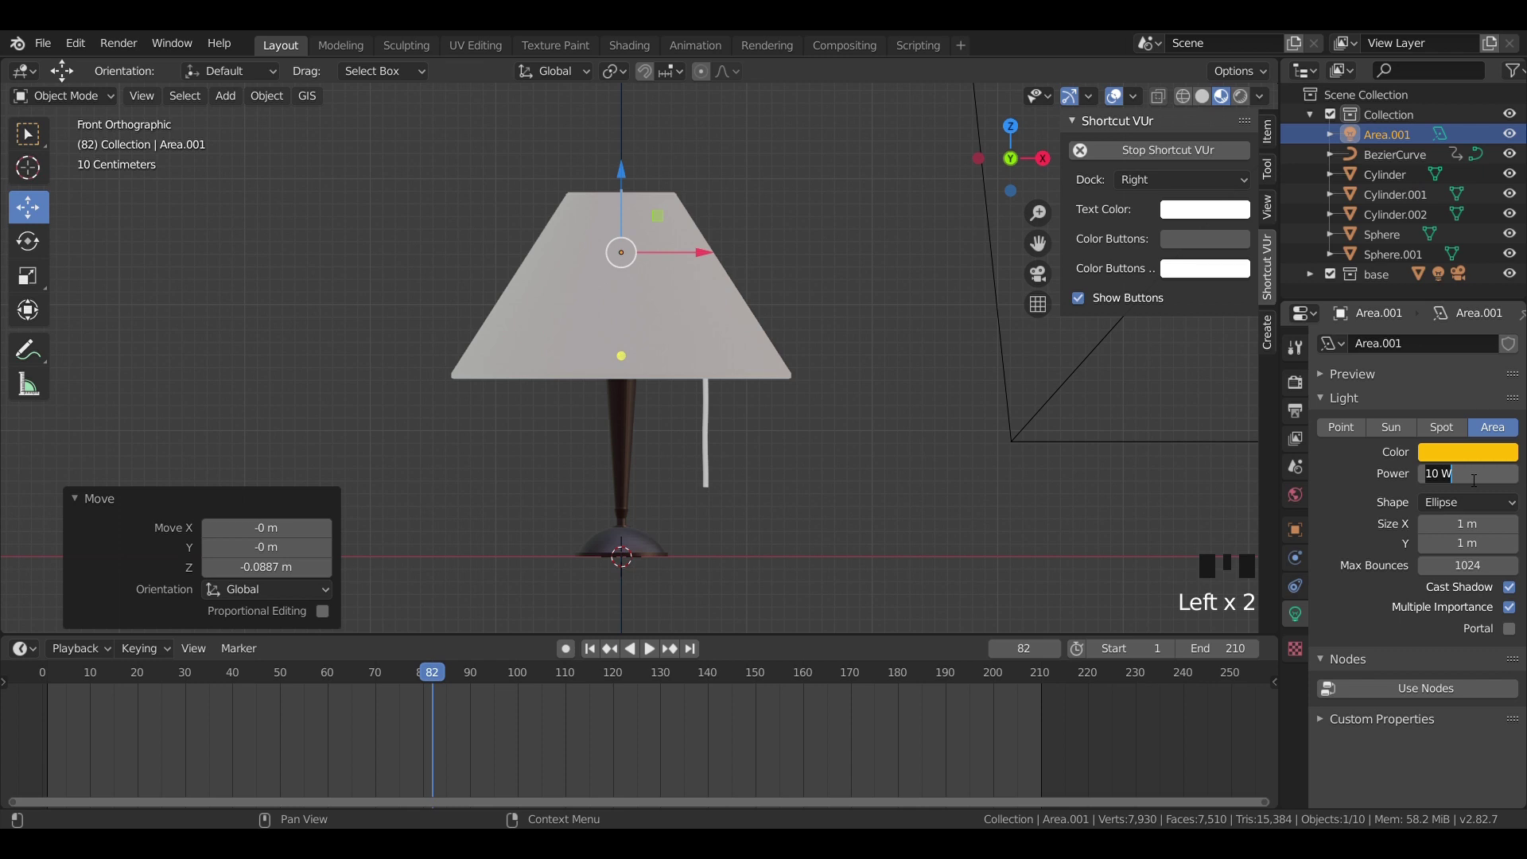
key("KP_0")
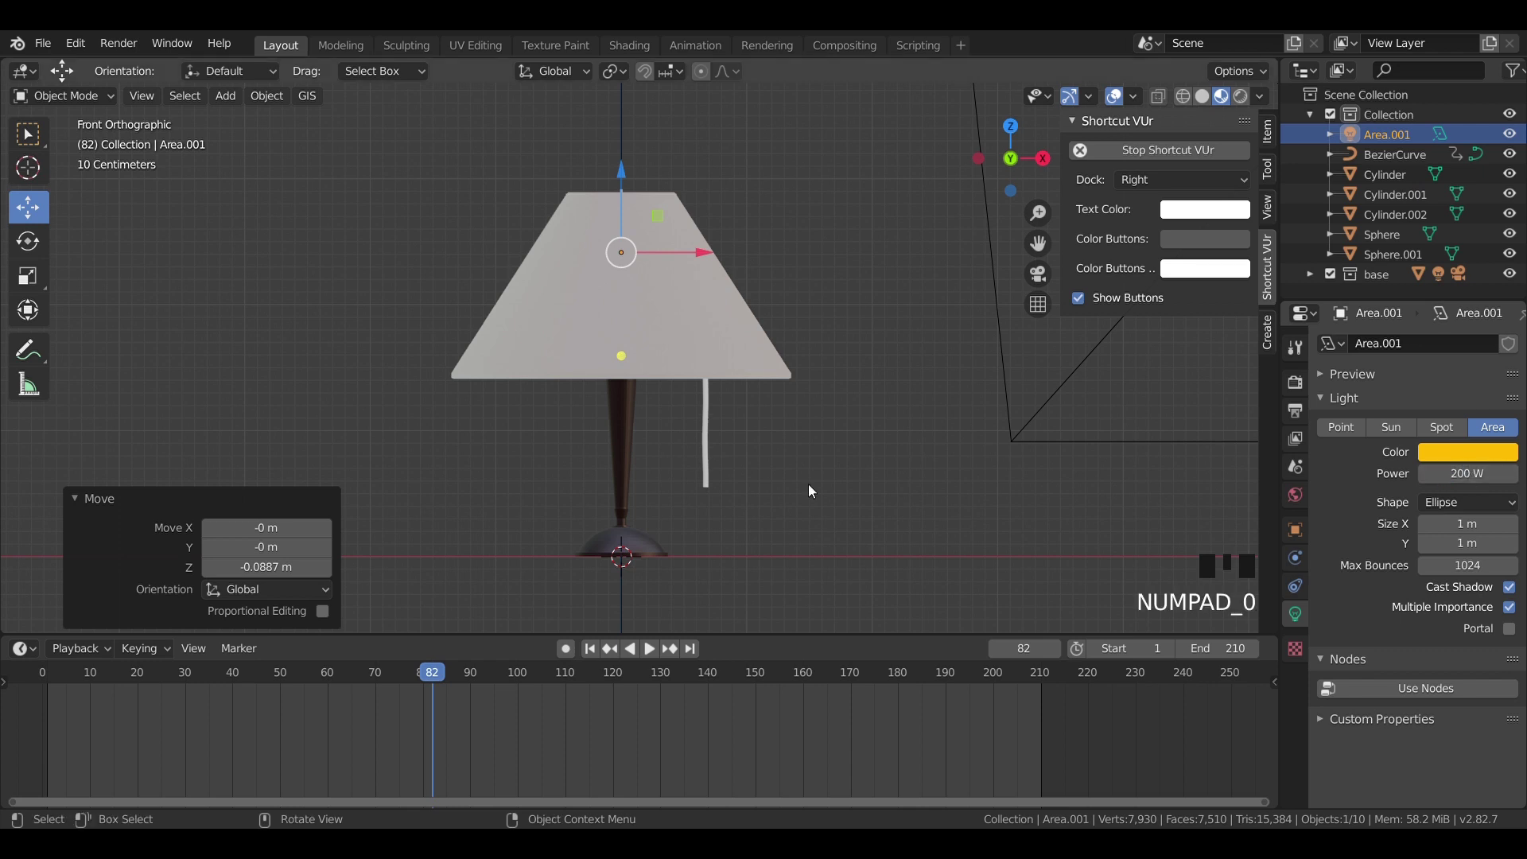
key("z")
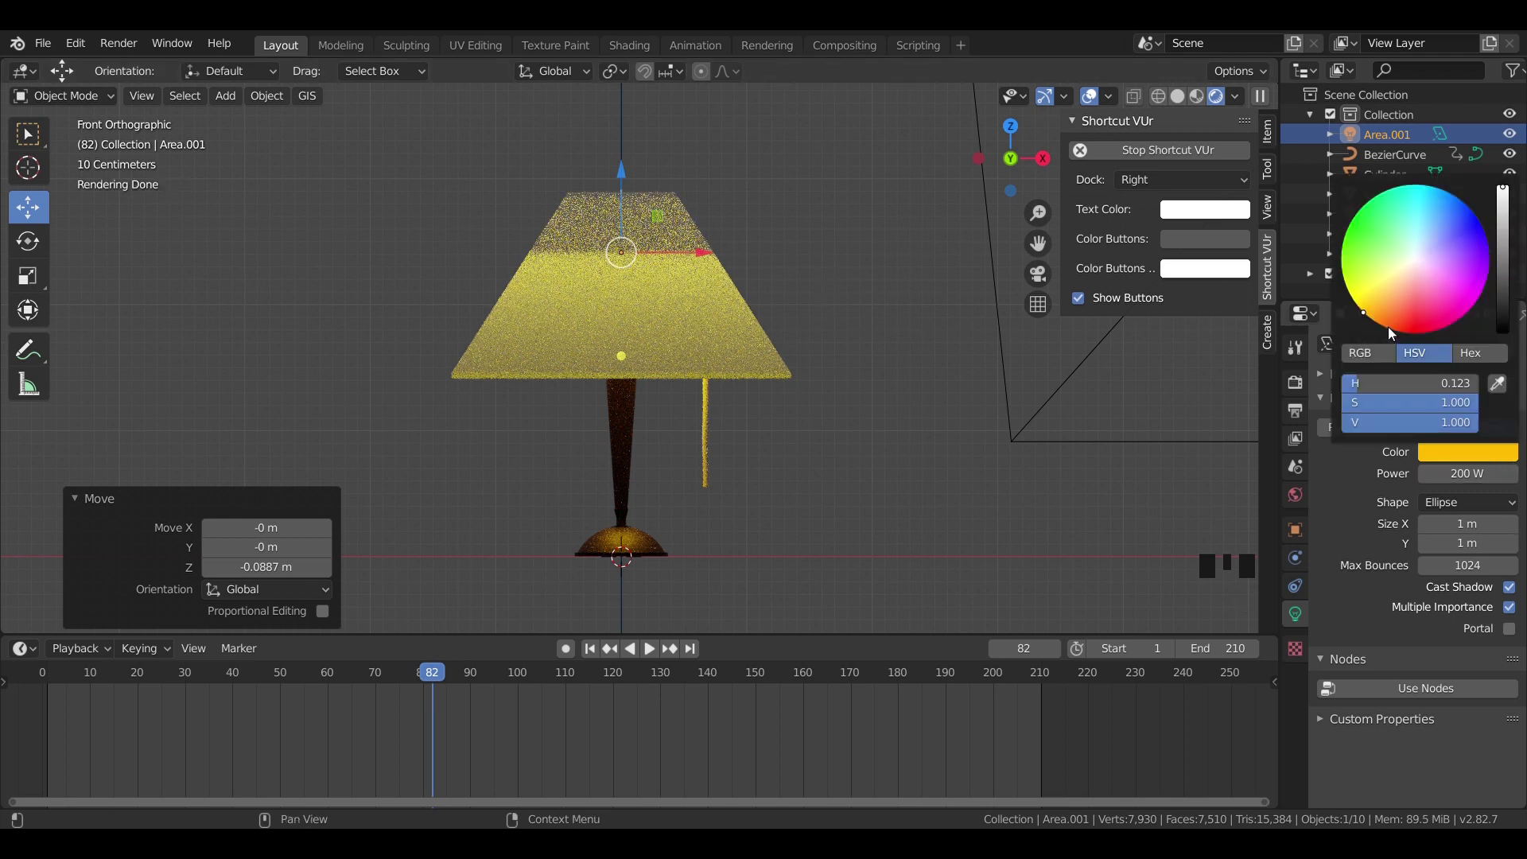
left_click(1391, 334)
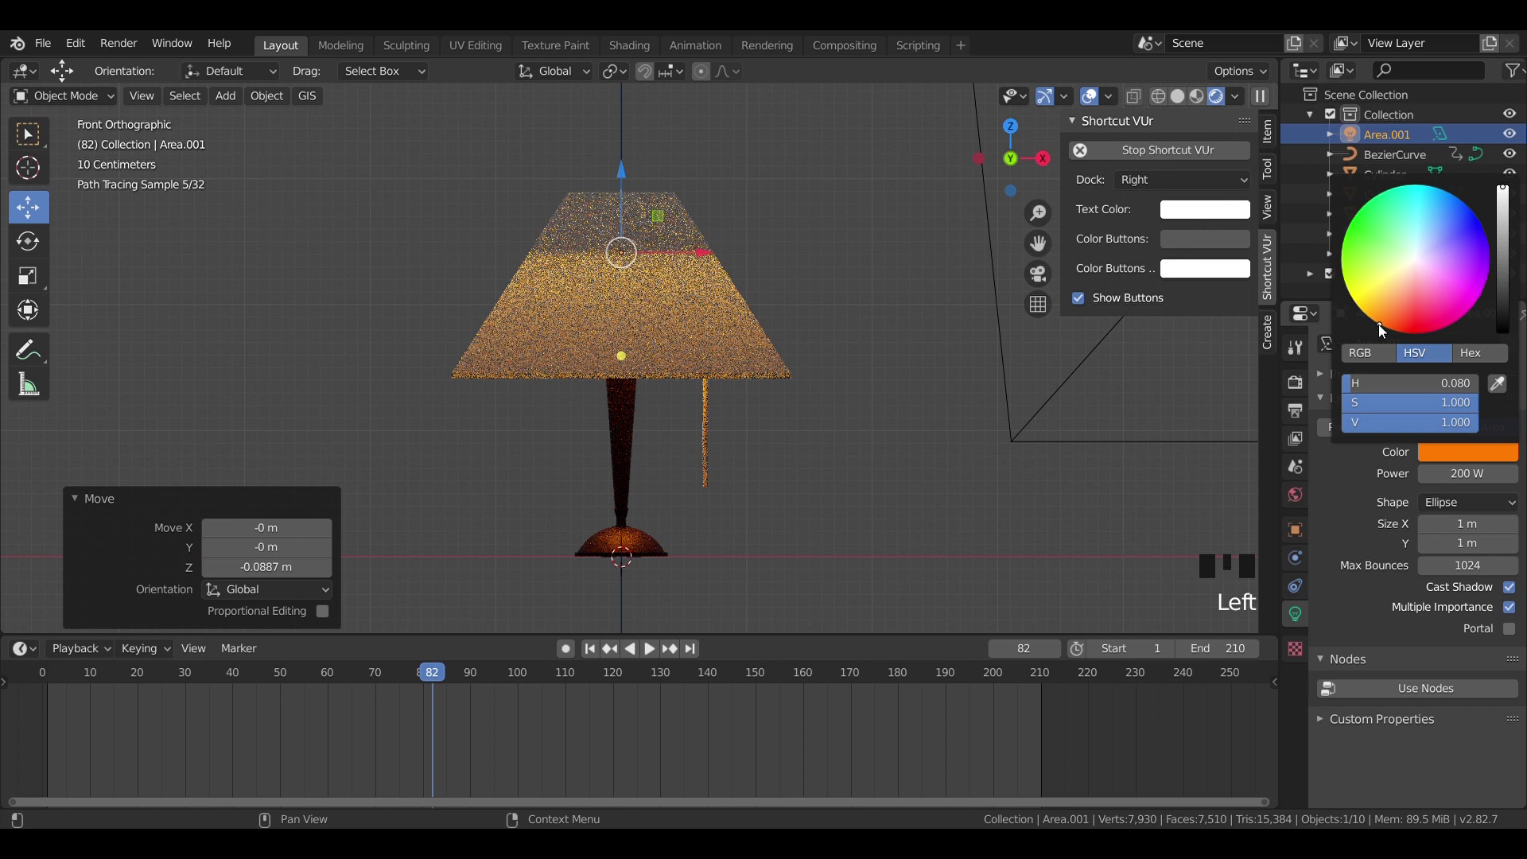
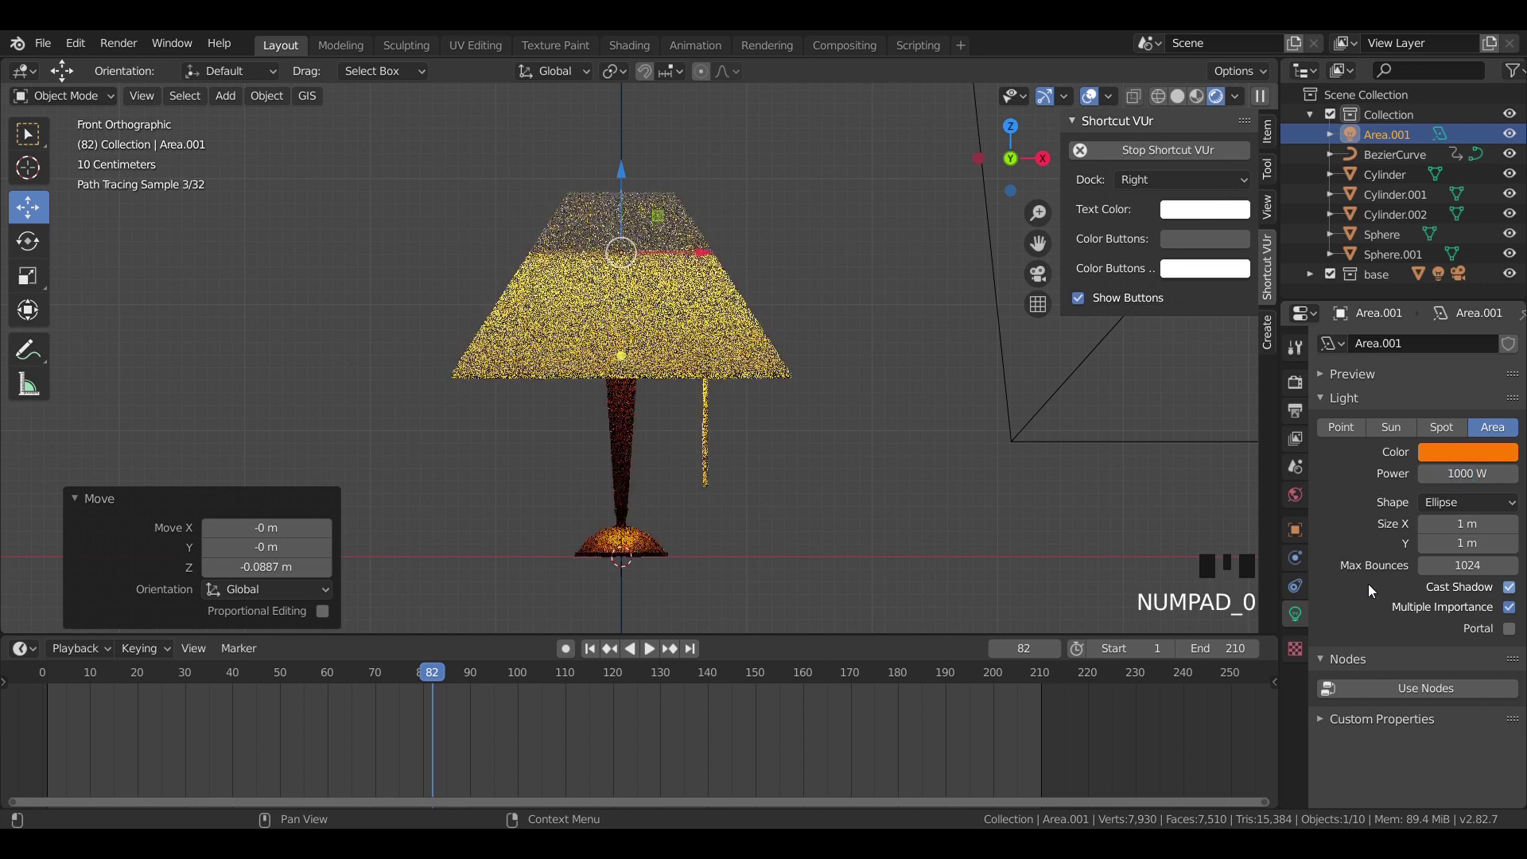
Step: Scale the area light to roughly half size and check the warm pool of light through the camera
key("s")
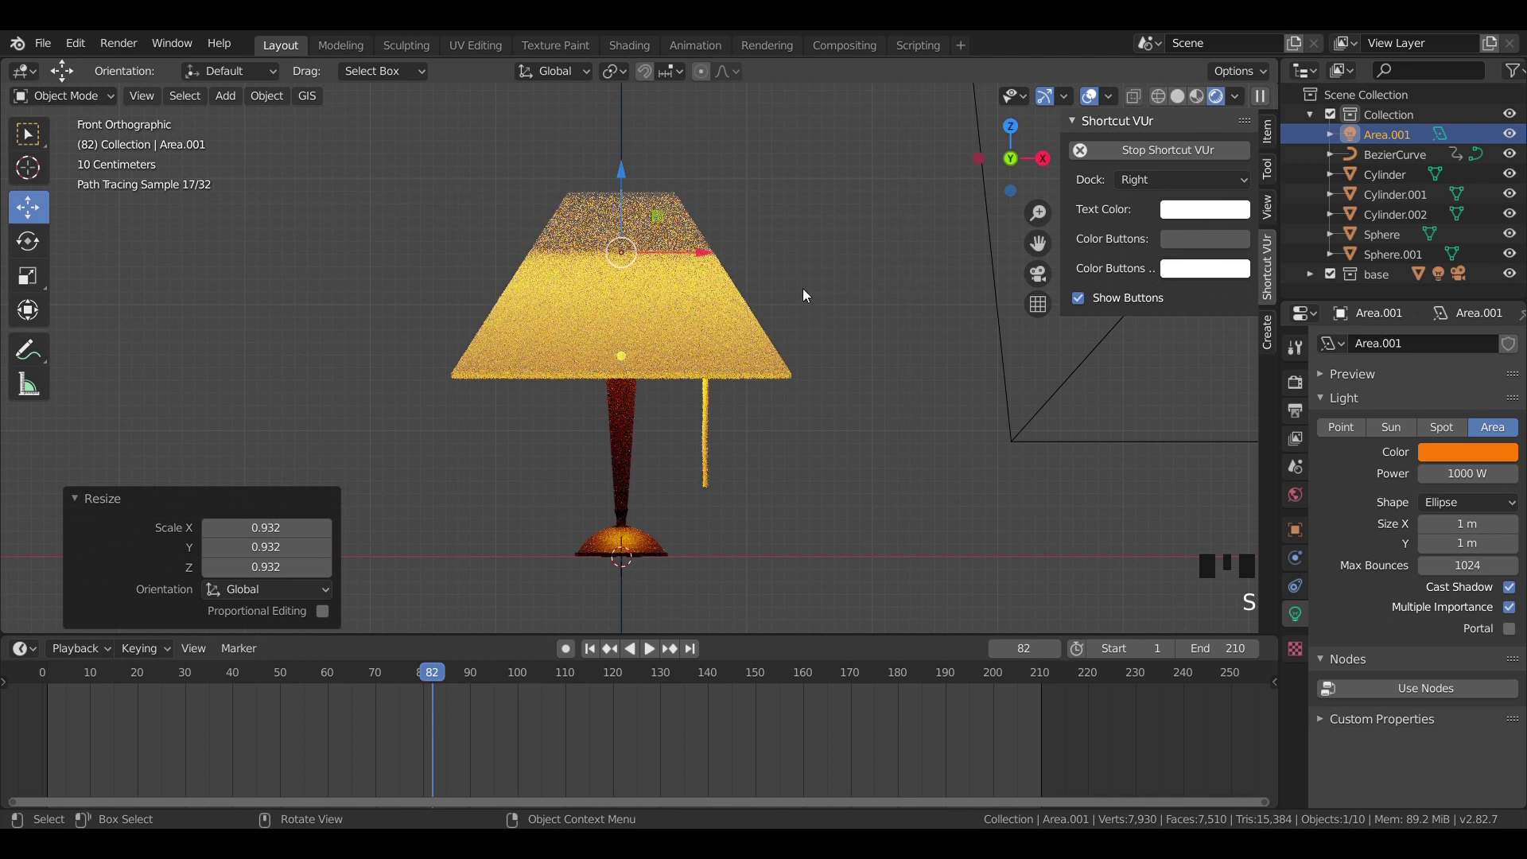
key("KP_0")
scroll("down", 3)
scroll("down", 3)
scroll("down", 3)
scroll("down", 3)
scroll("down", 3)
scroll("down", 3)
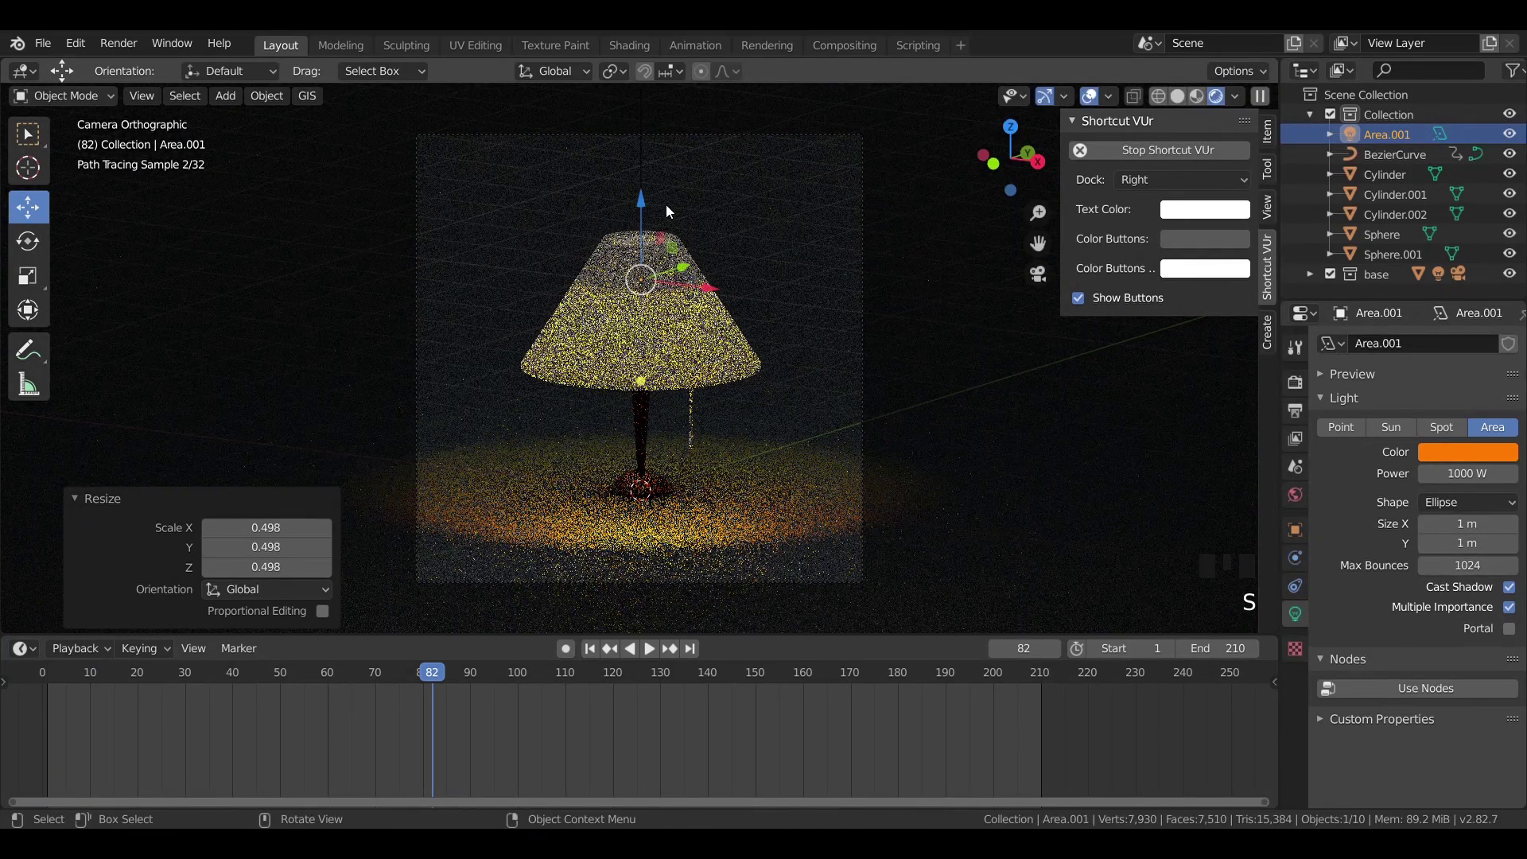
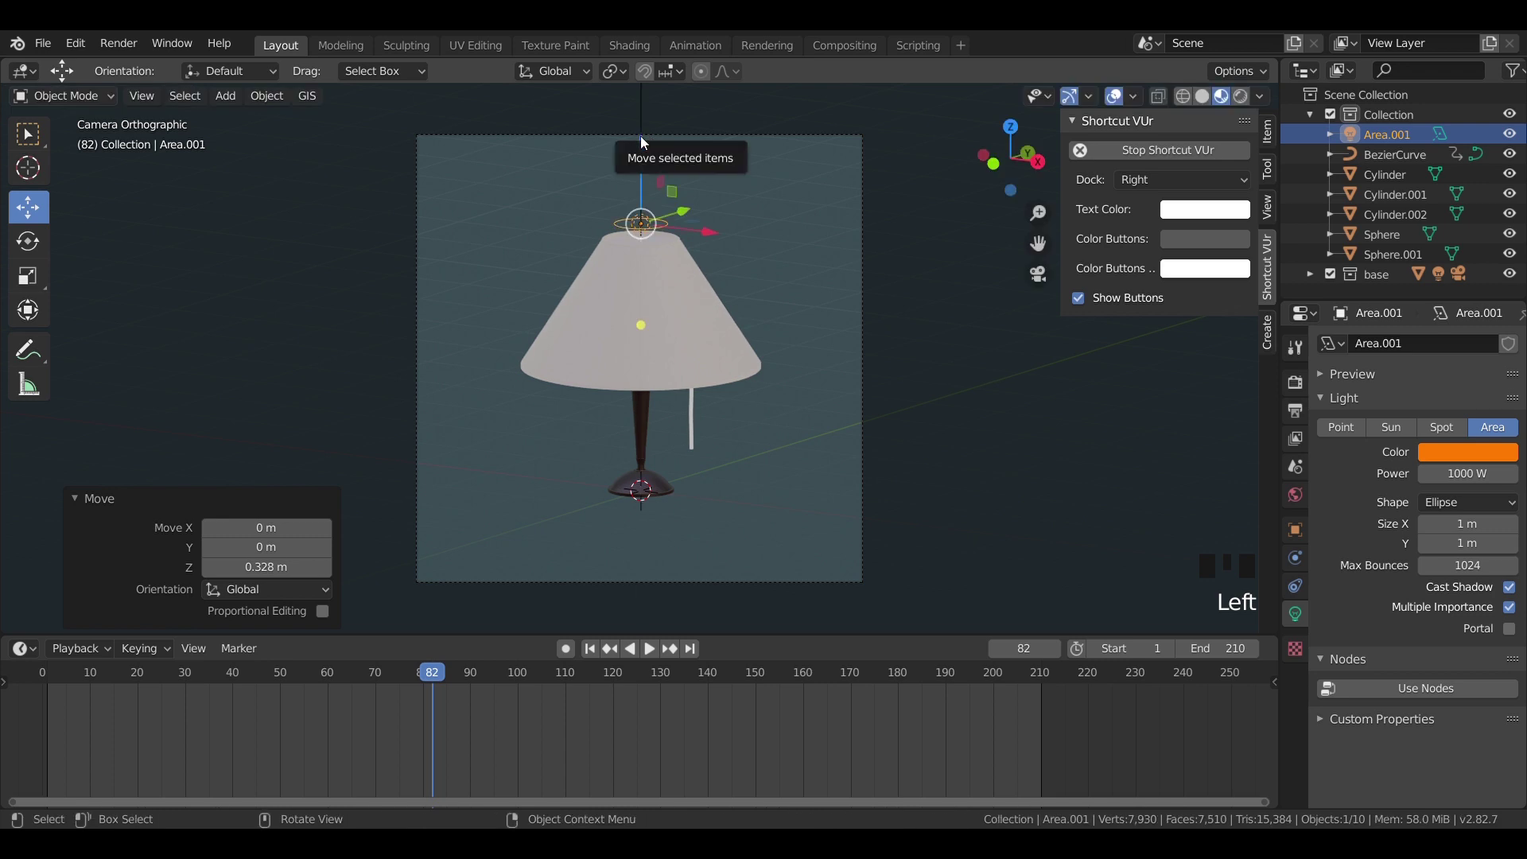
Step: Enlarge the area light and lower it to sit just inside the top of the shade
key("KP_7")
scroll("up", 3)
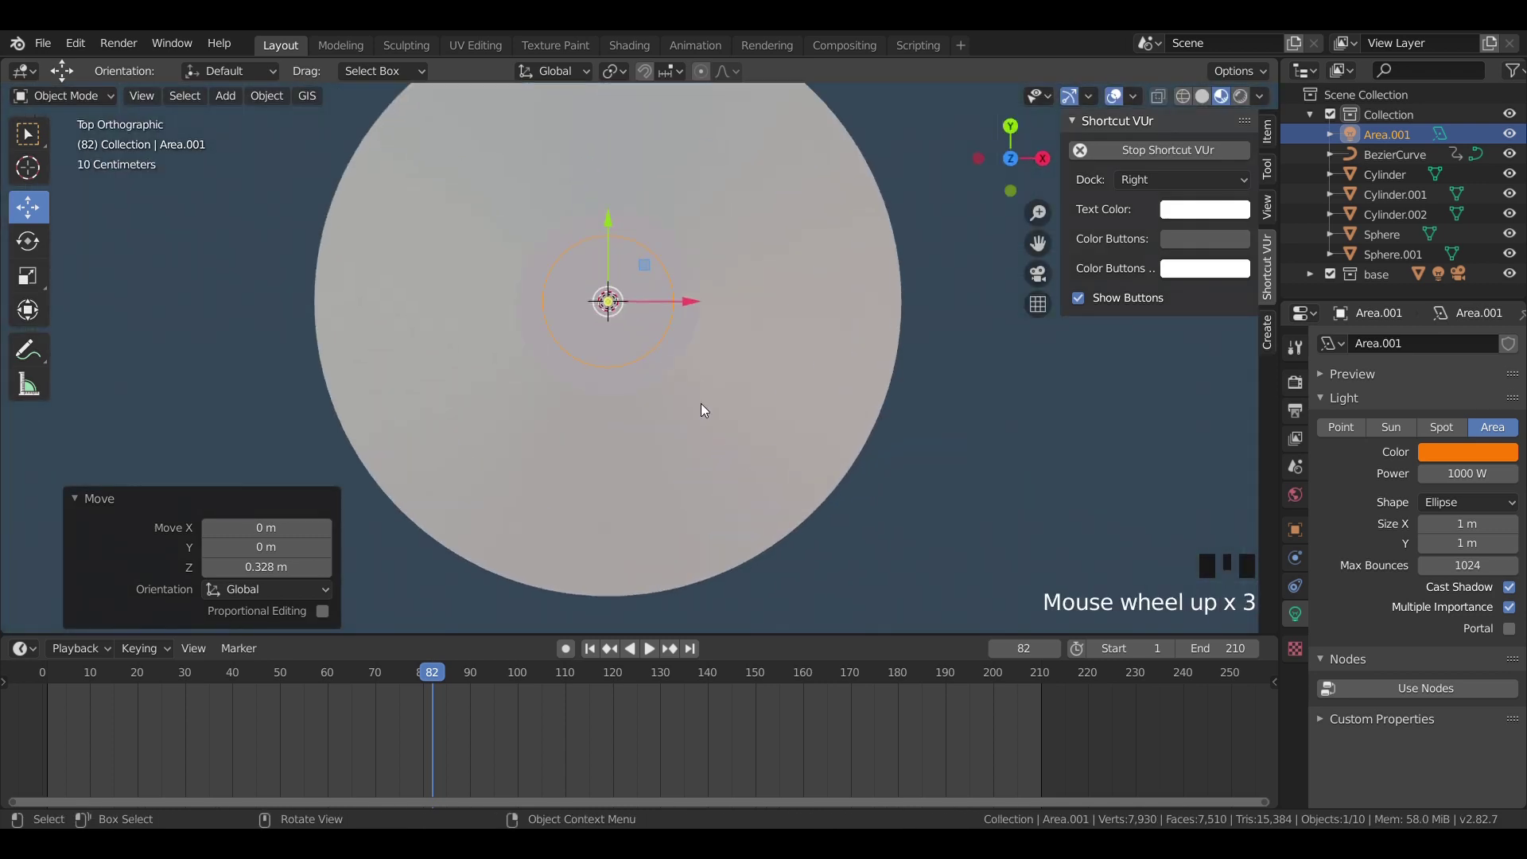
key("s")
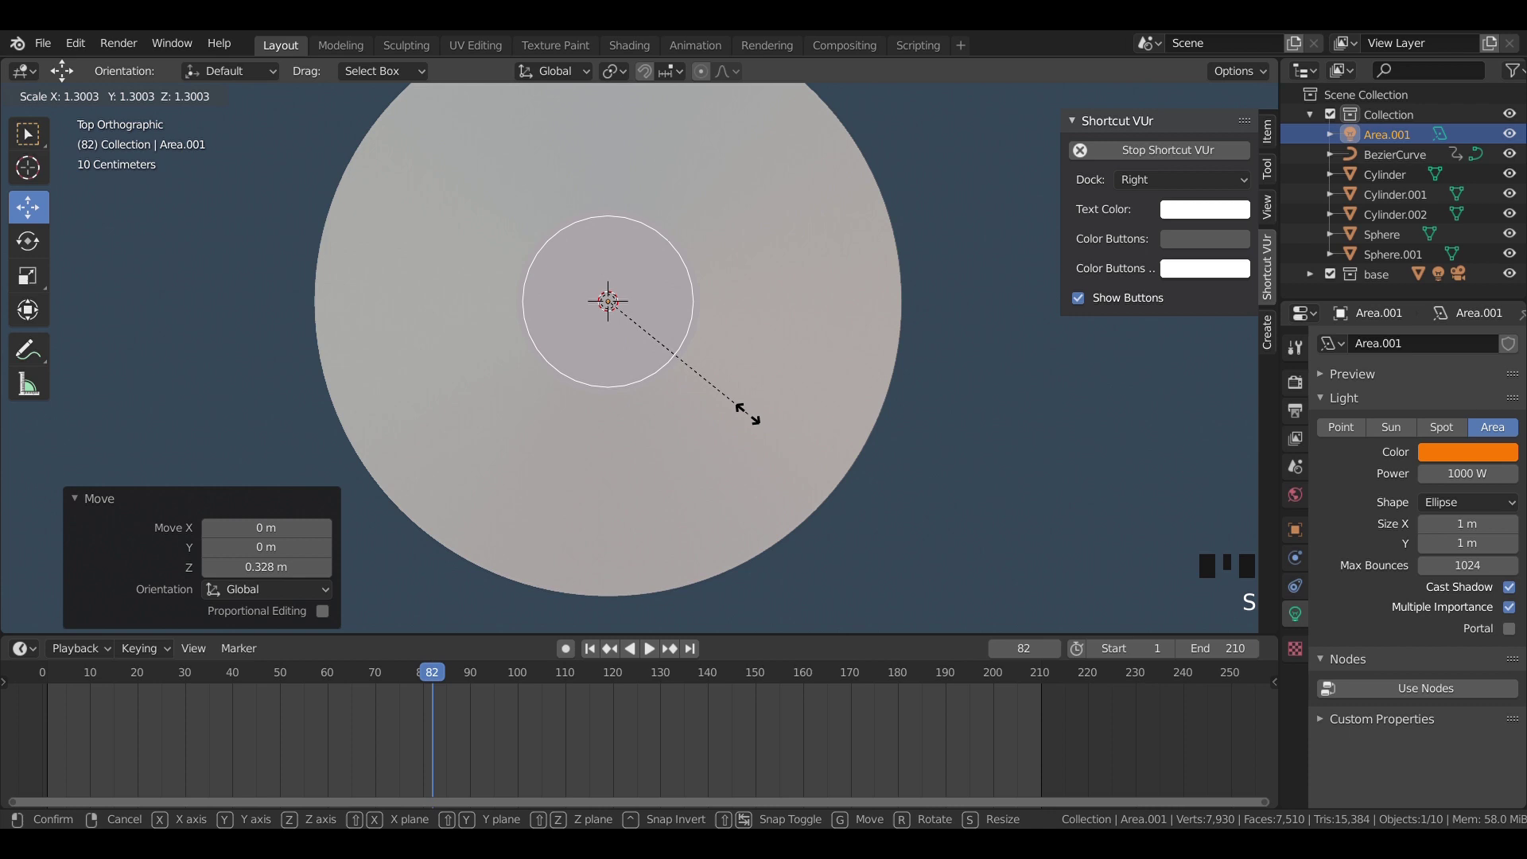
key("KP_1")
left_click_drag(697, 381, 609, 263)
left_click(609, 264)
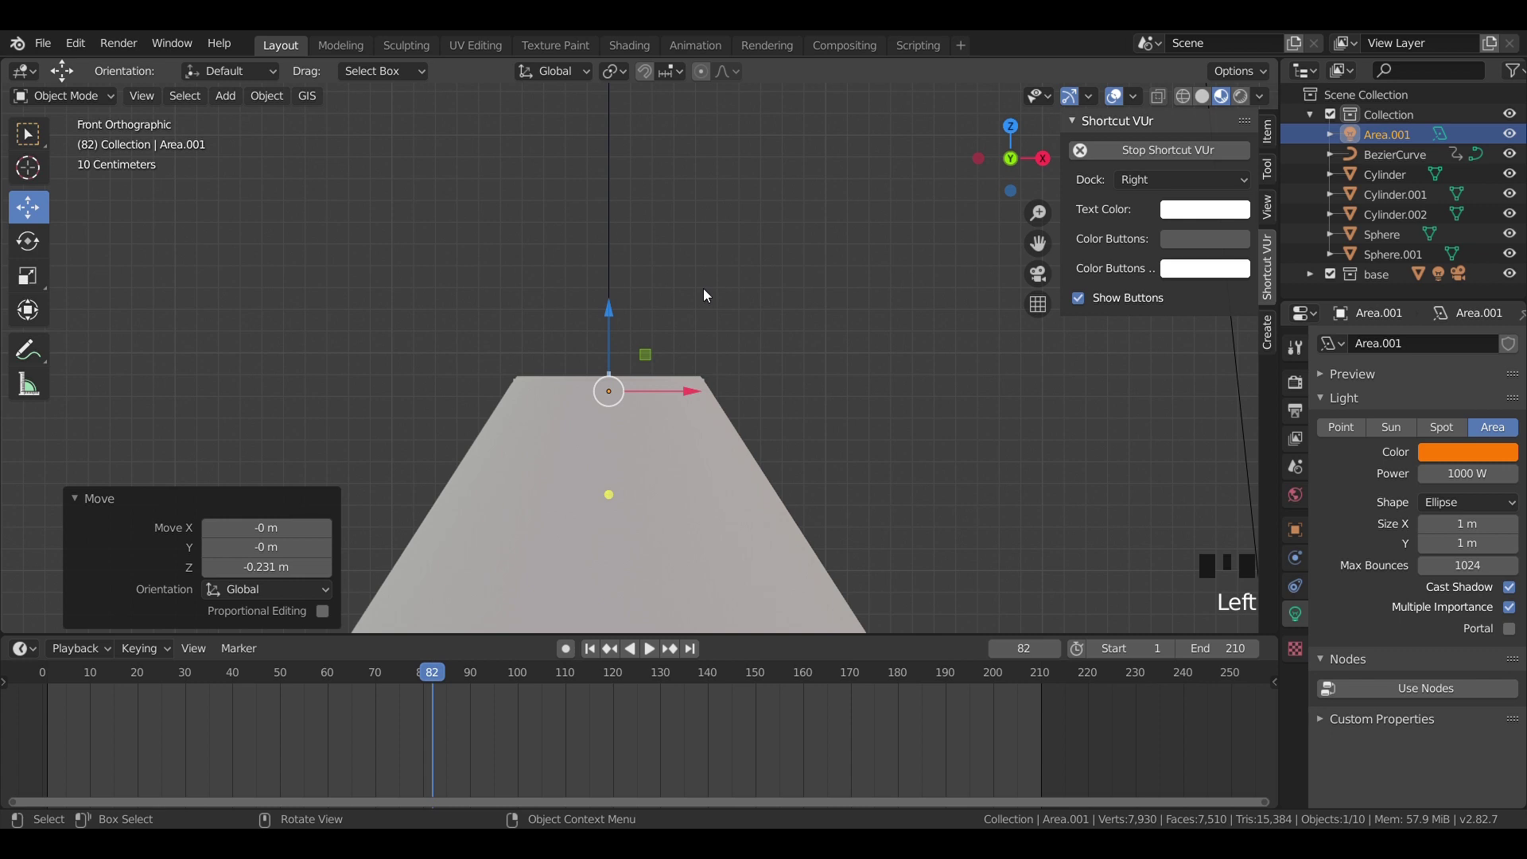
Step: Preview the warmly glowing shade through the scene camera in rendered shading
key("KP_0")
key("z")
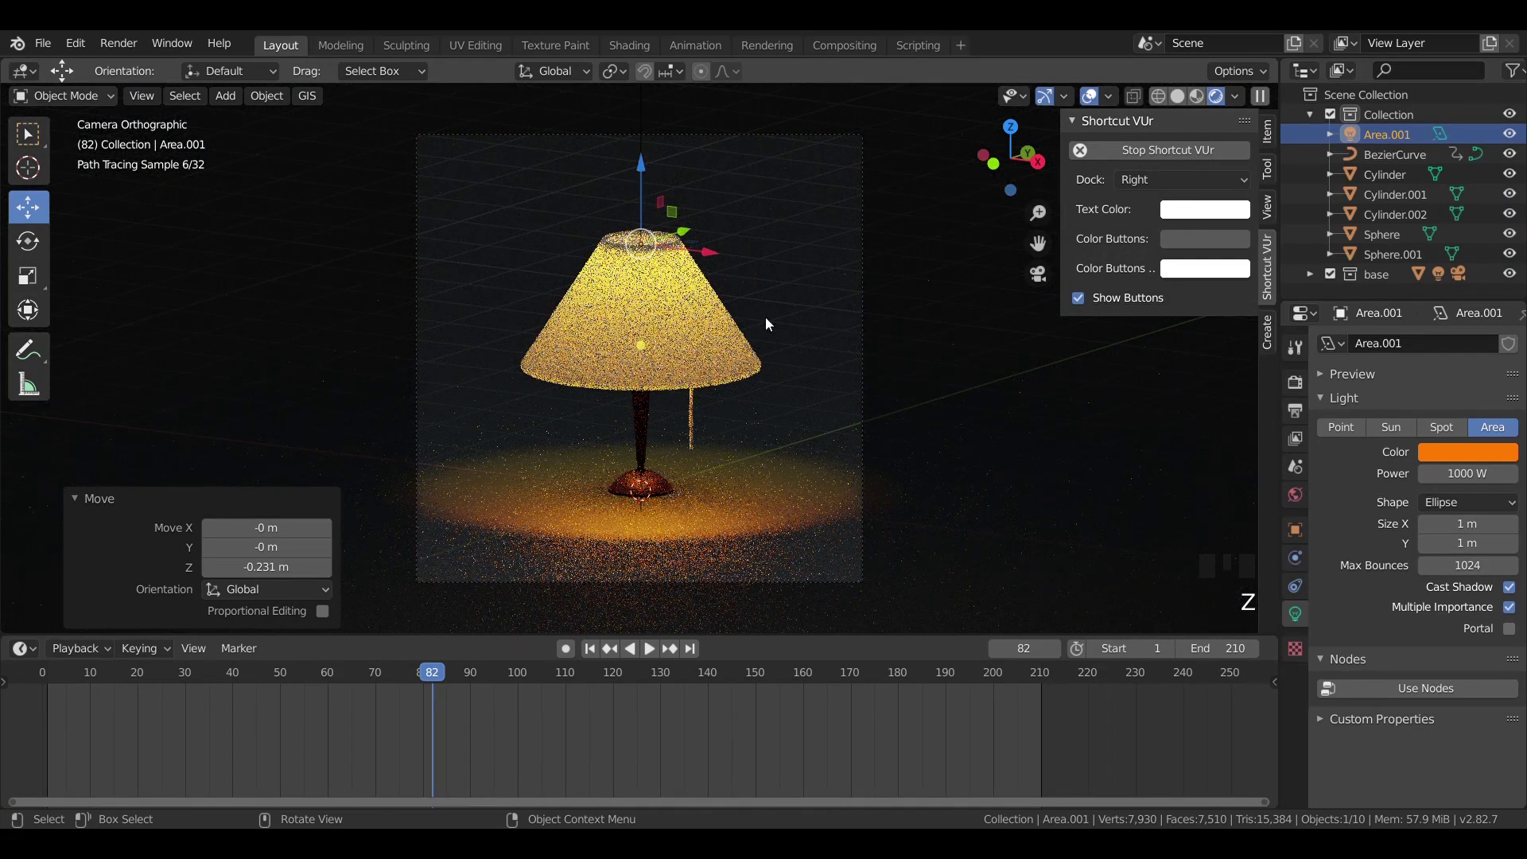
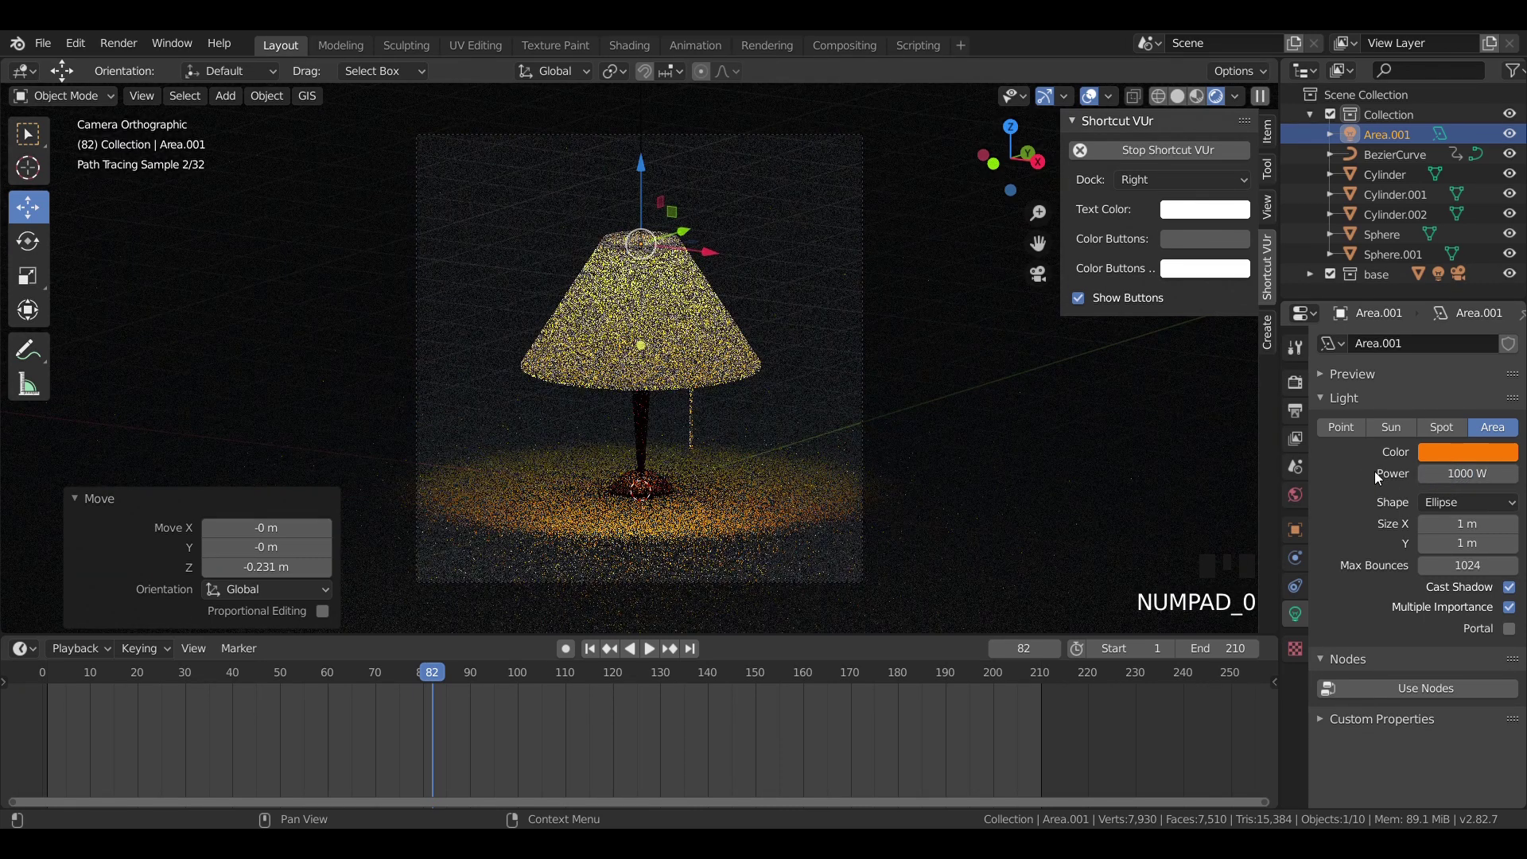
Step: Keyframe the light's power between 0 W and 1000 W and play back the on/off glow
left_click_drag(433, 669, 277, 652)
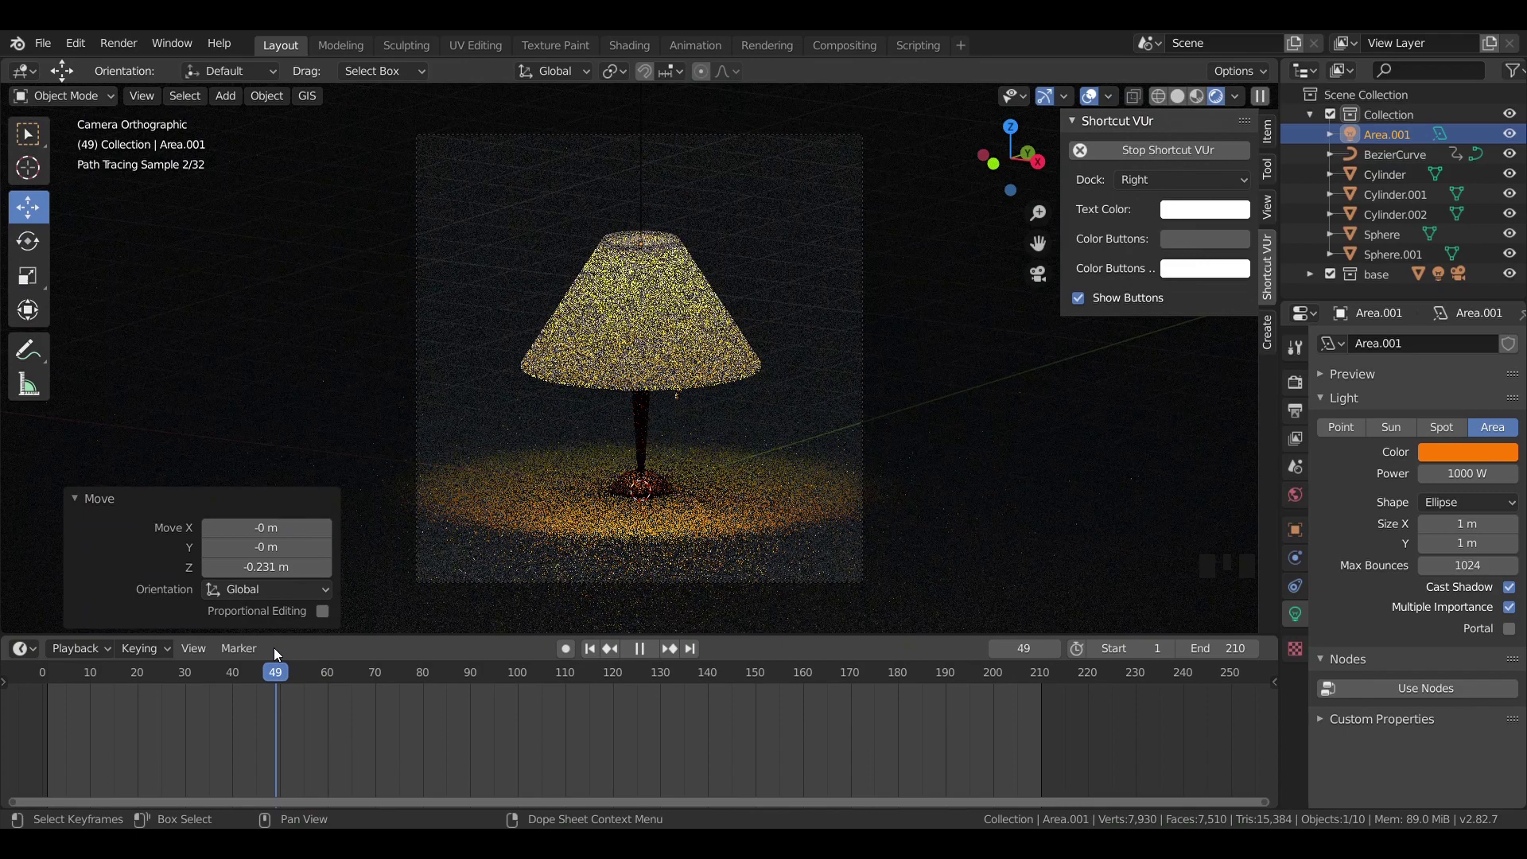
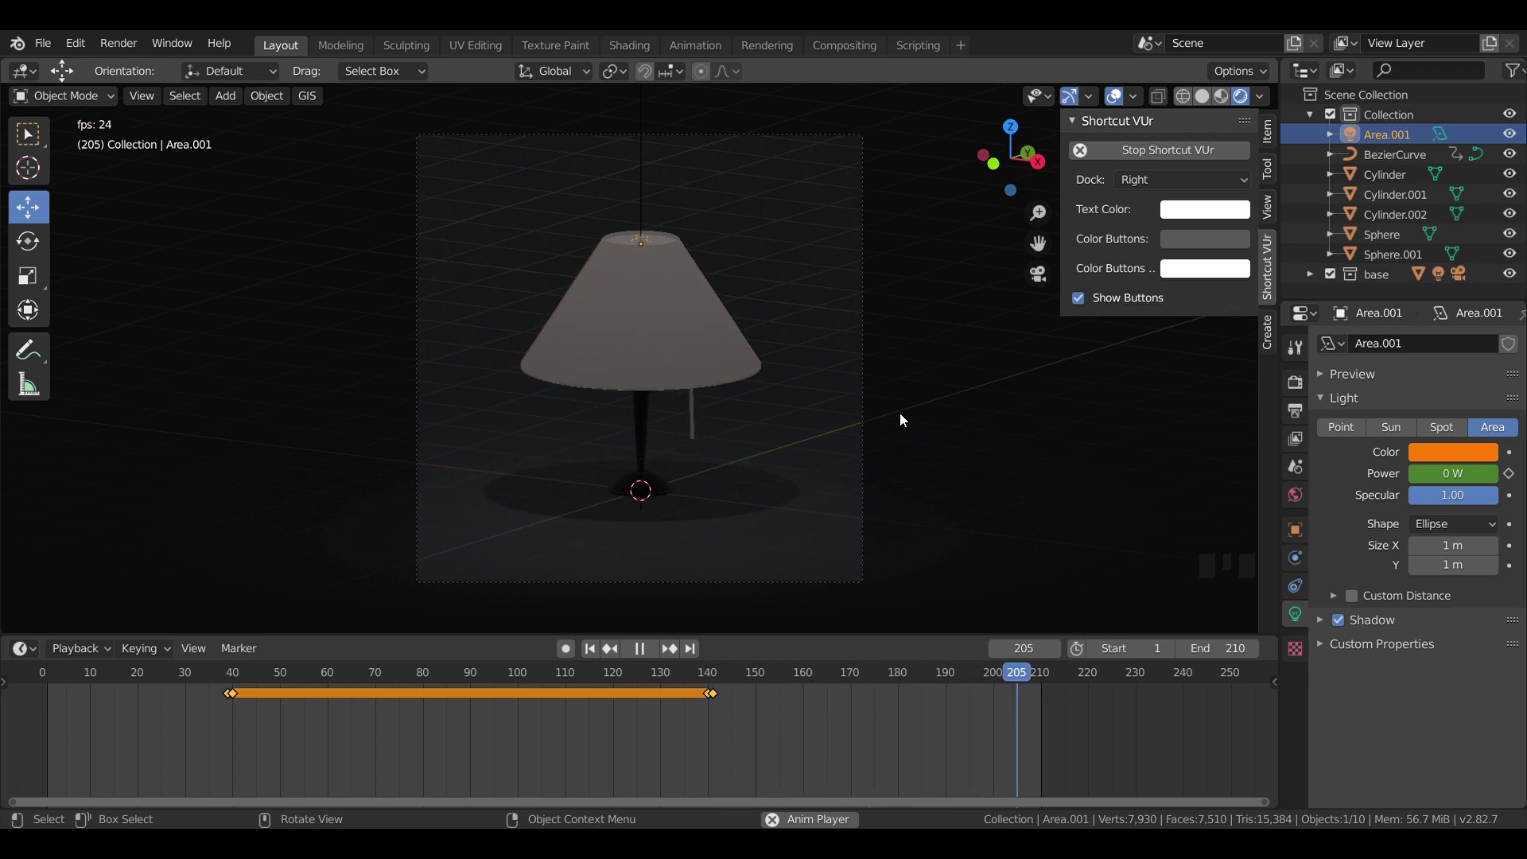
key("space")
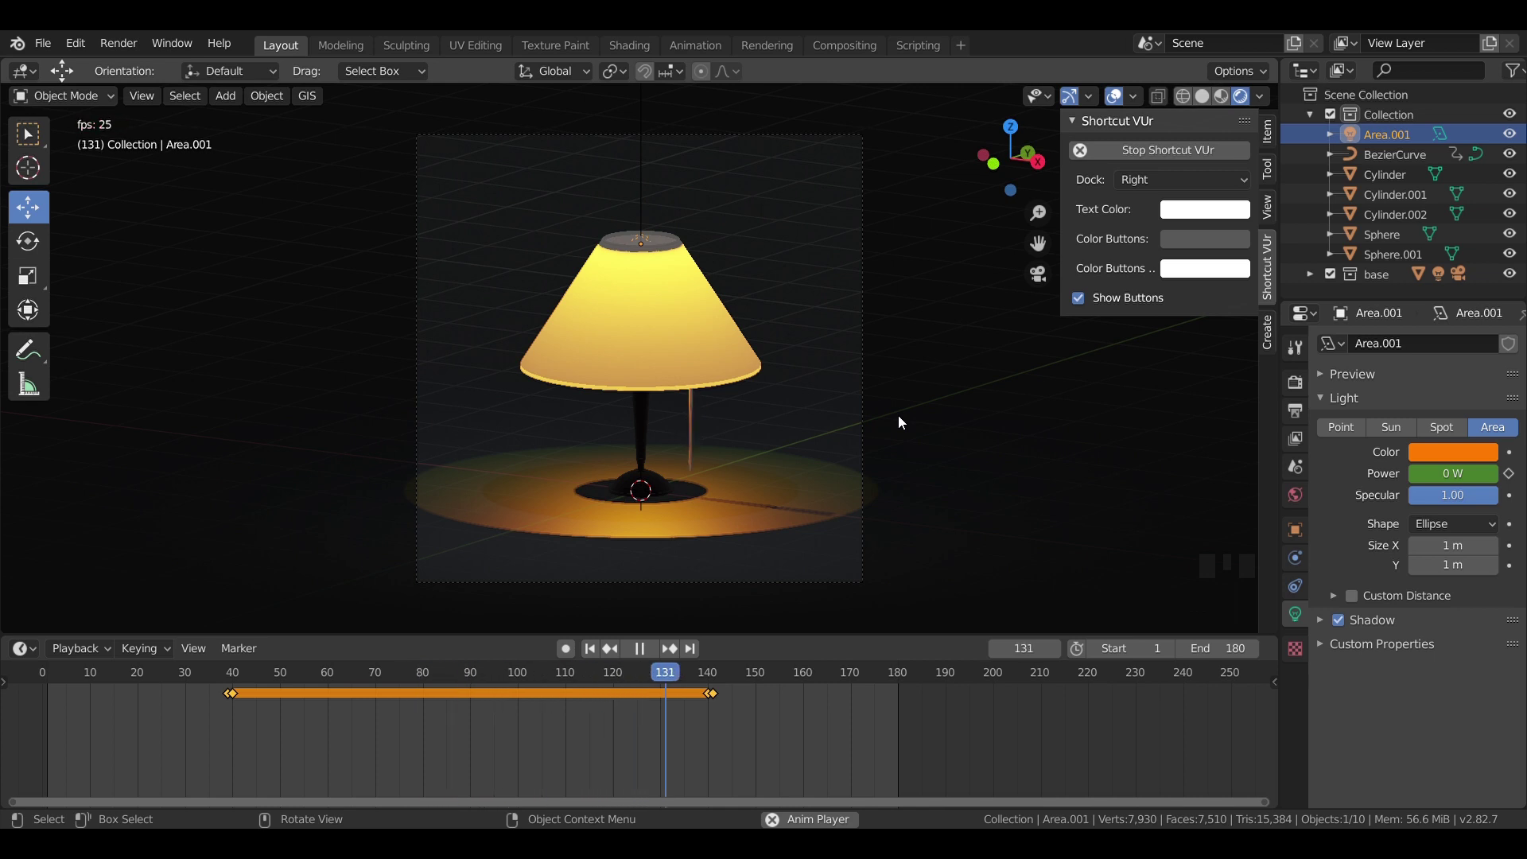
key("space")
left_click_drag(728, 731, 779, 575)
Step: Shift the power keyframes earlier so they sit at frames 20 and 120
key("a")
left_click_drag(829, 686, 983, 752)
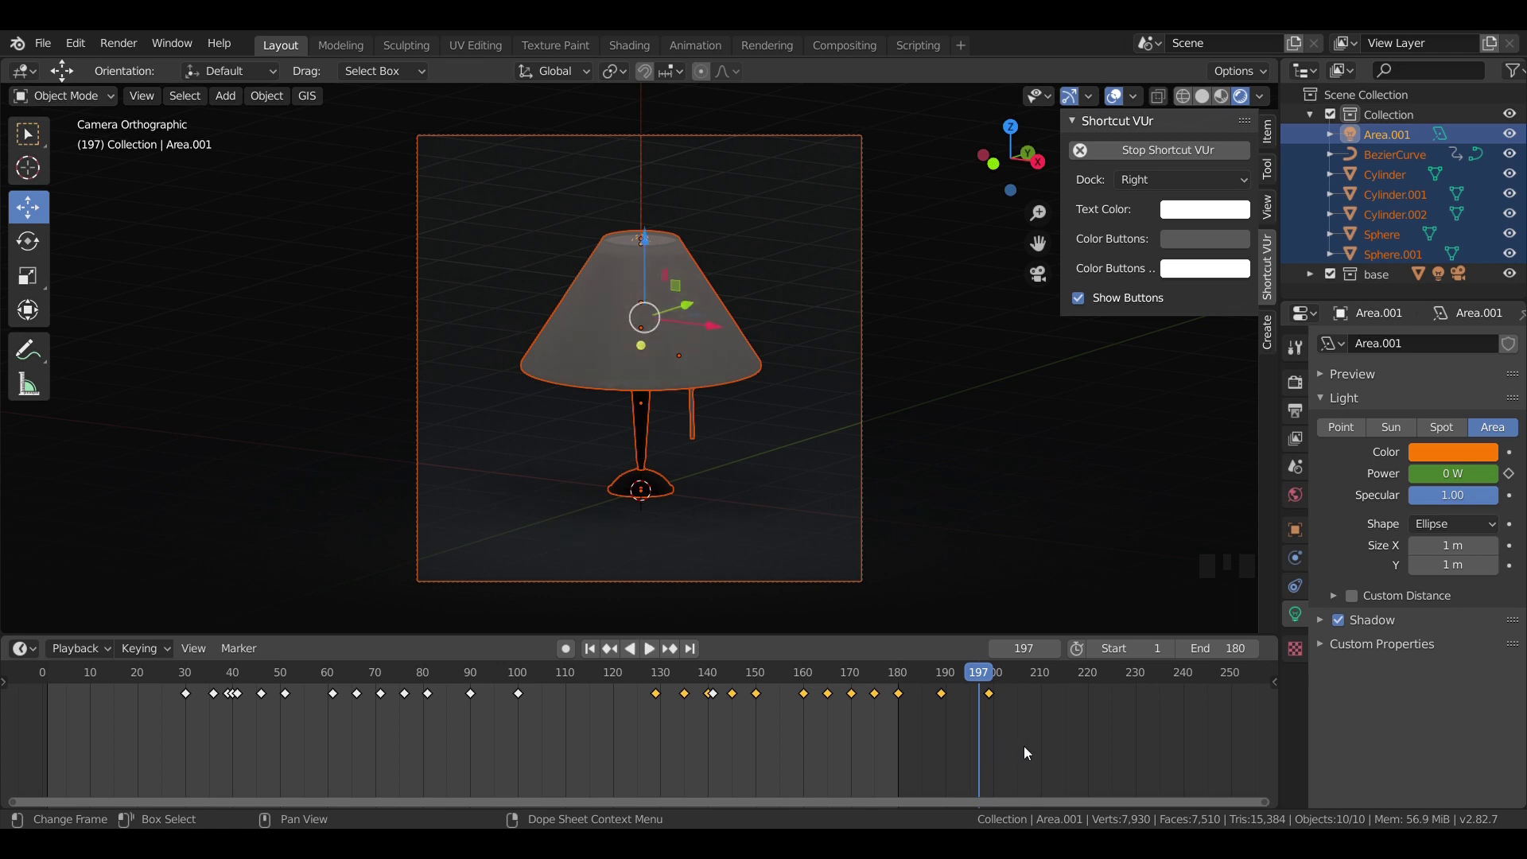
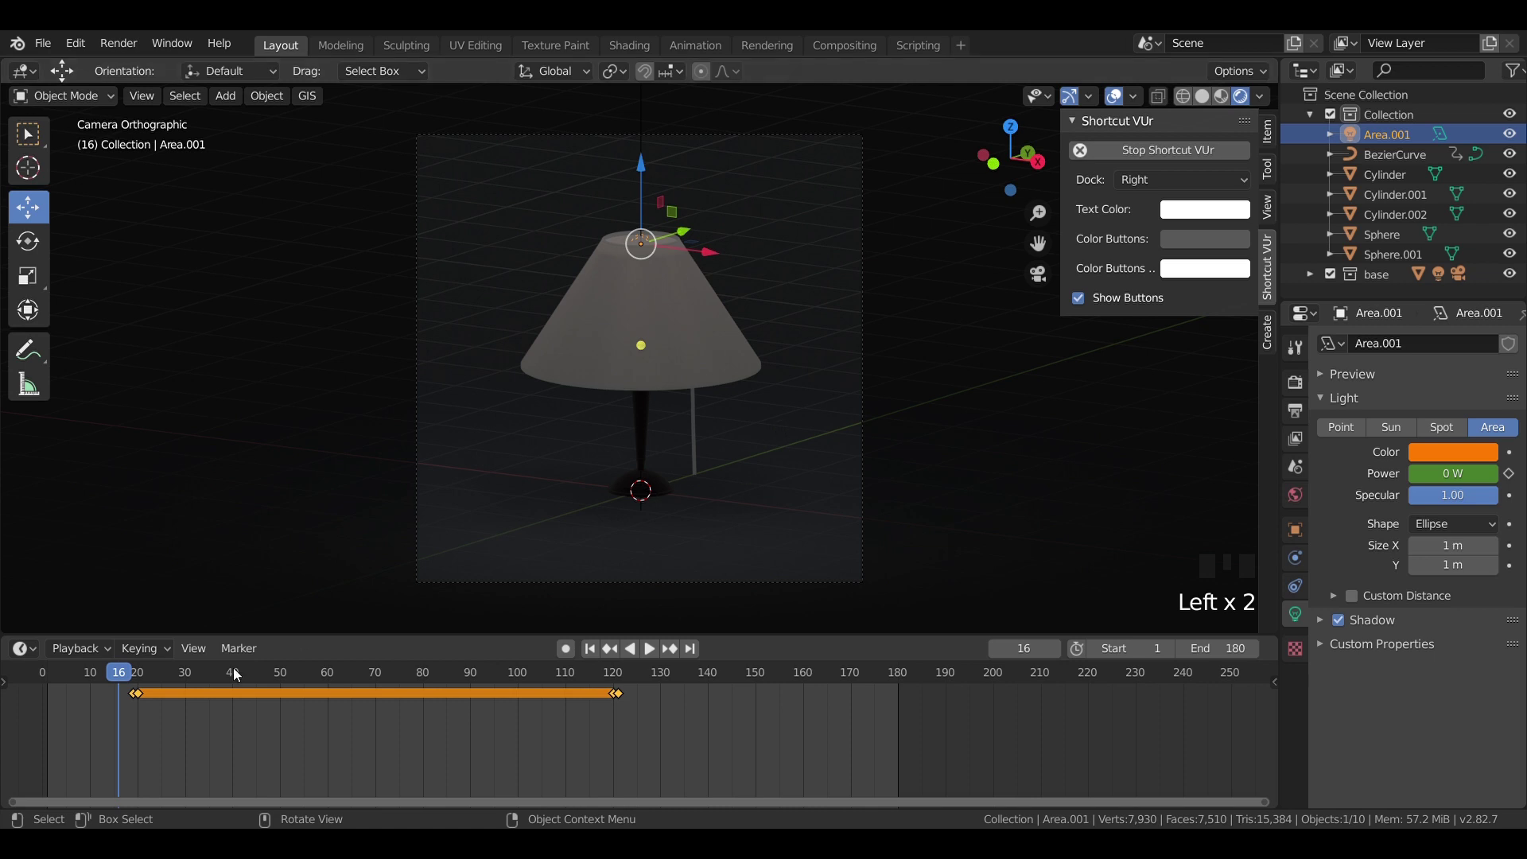
key("space")
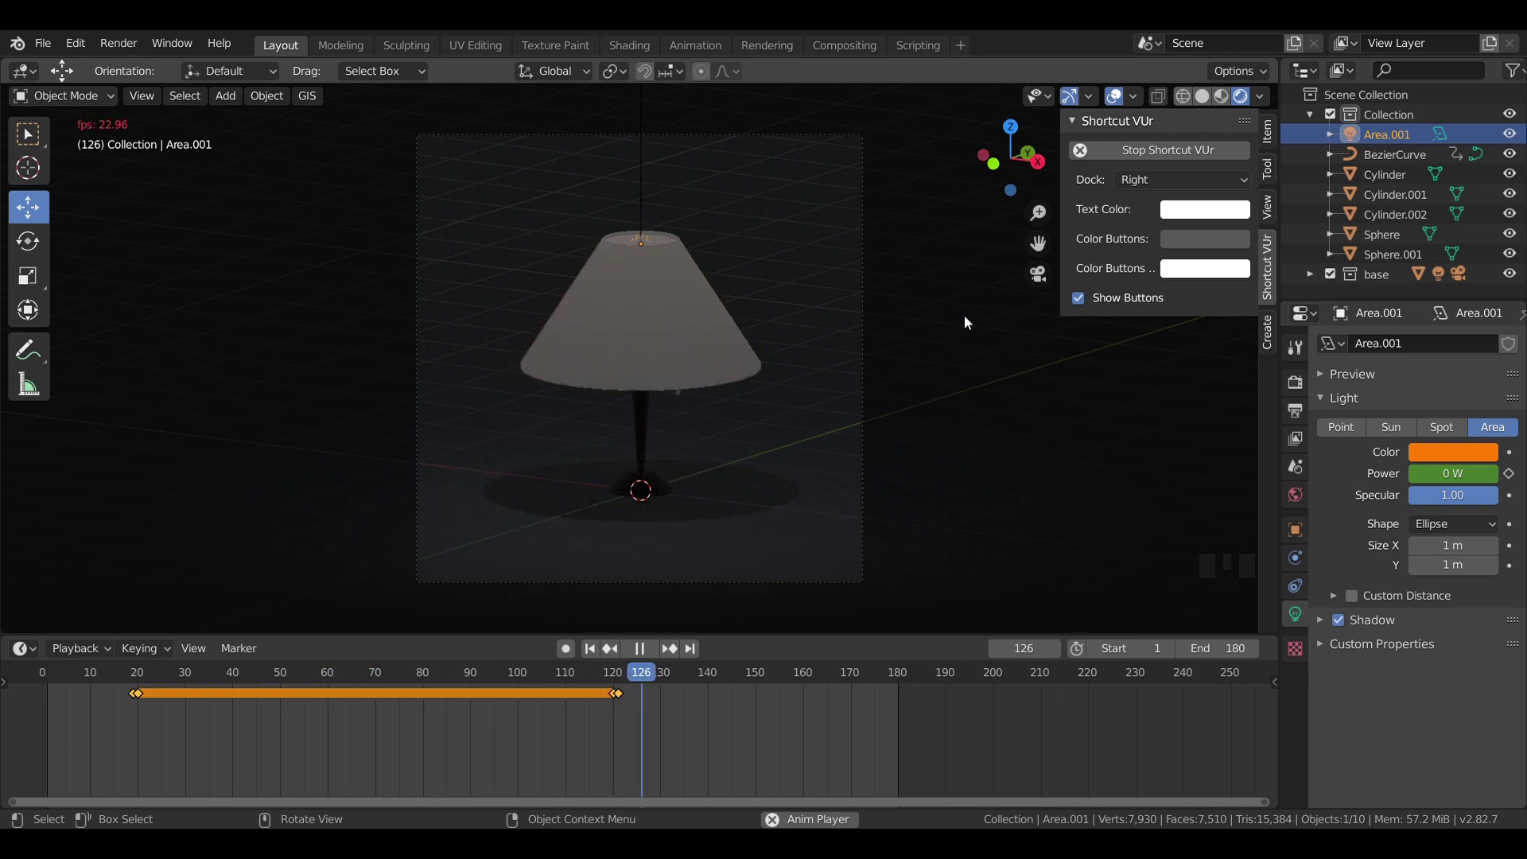
key("space")
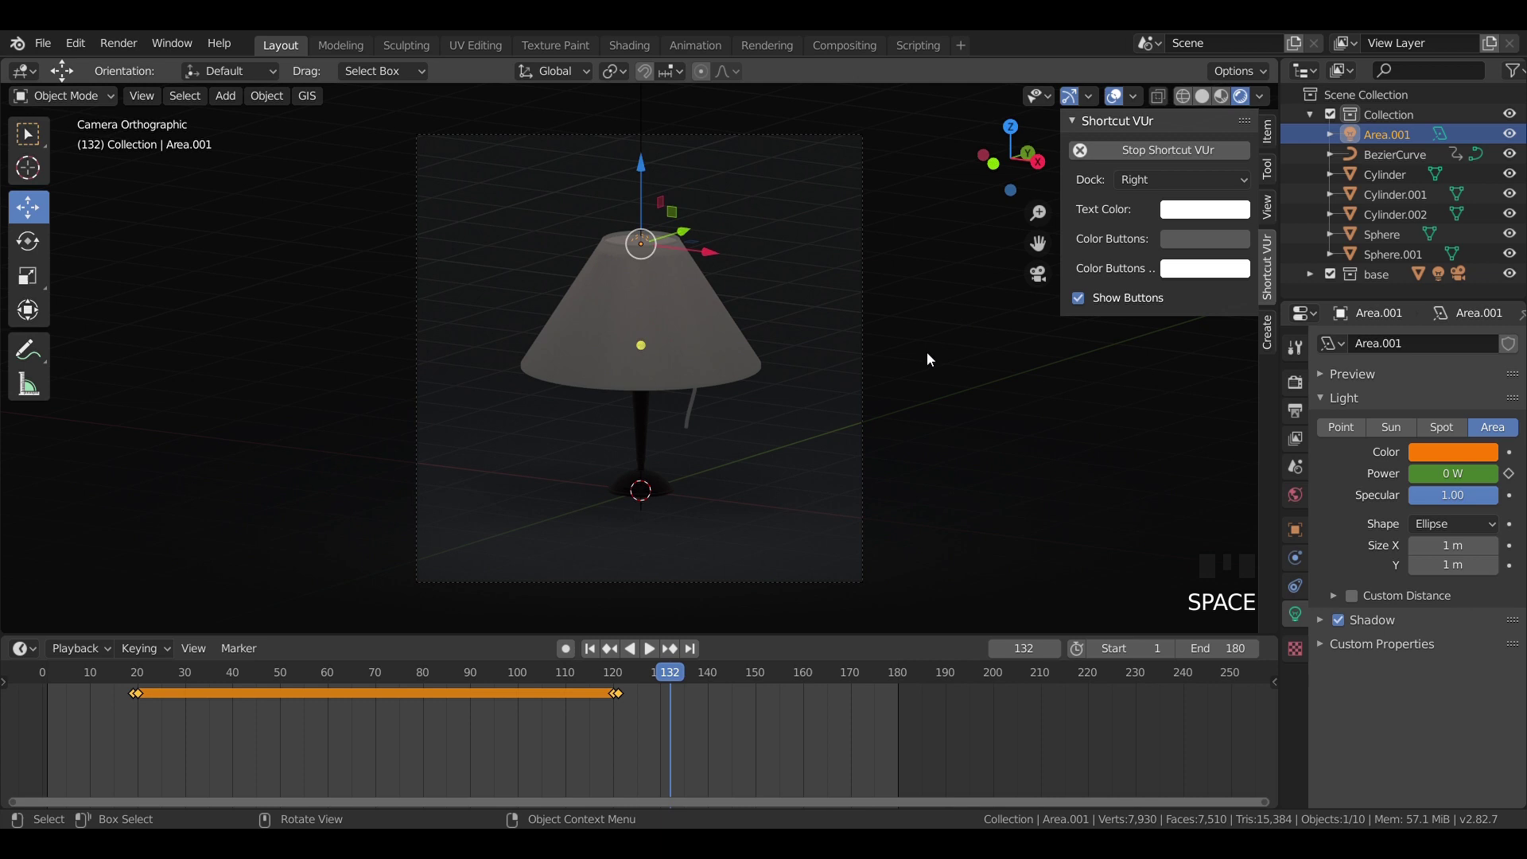